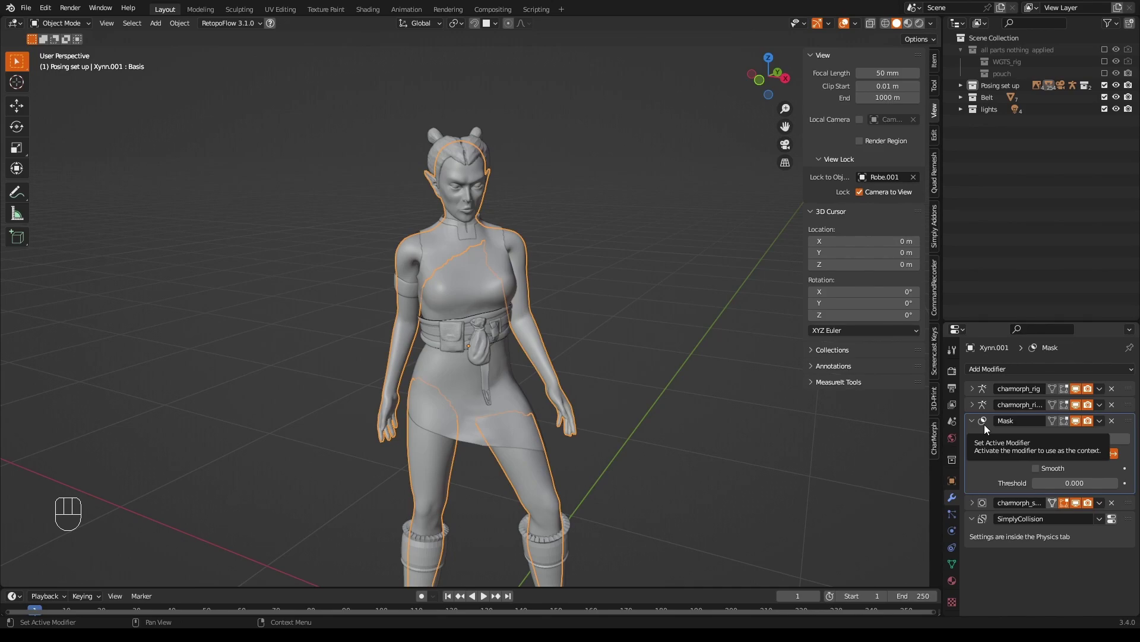
# Select every figure part with A and move them into a new For printing collection.
pyautogui.click(584, 375)
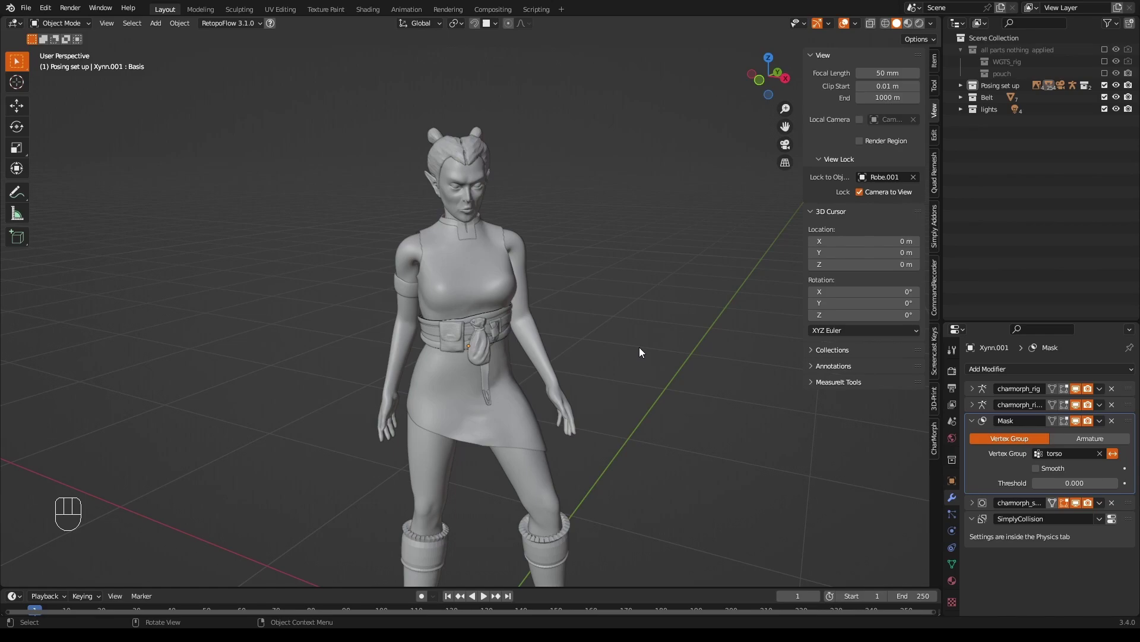
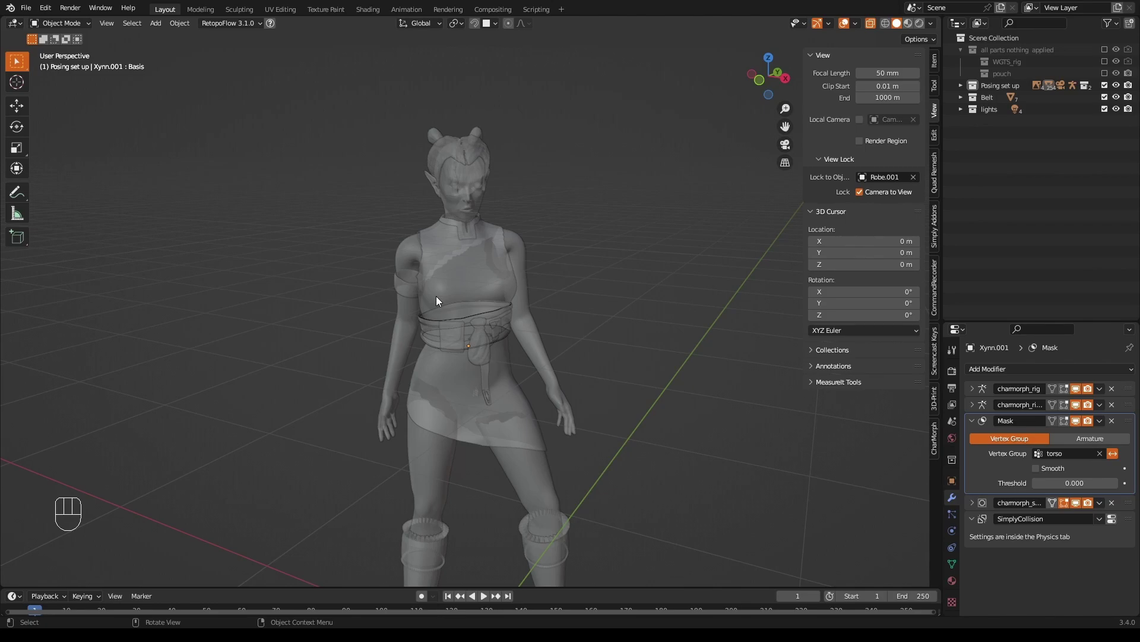
pyautogui.press('a')
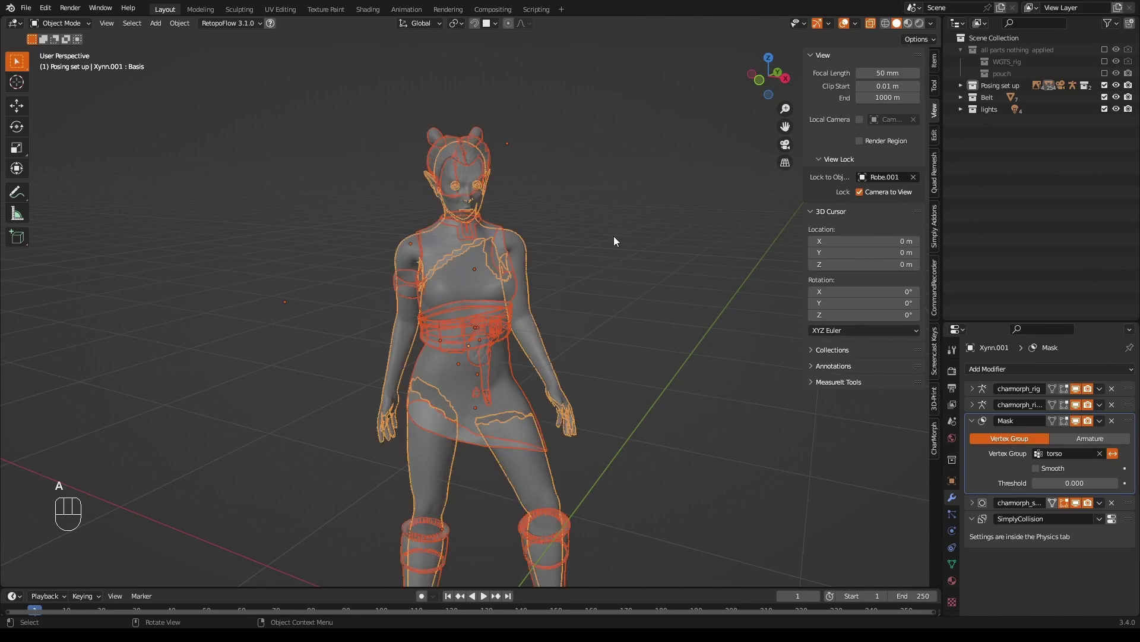
pyautogui.press('m')
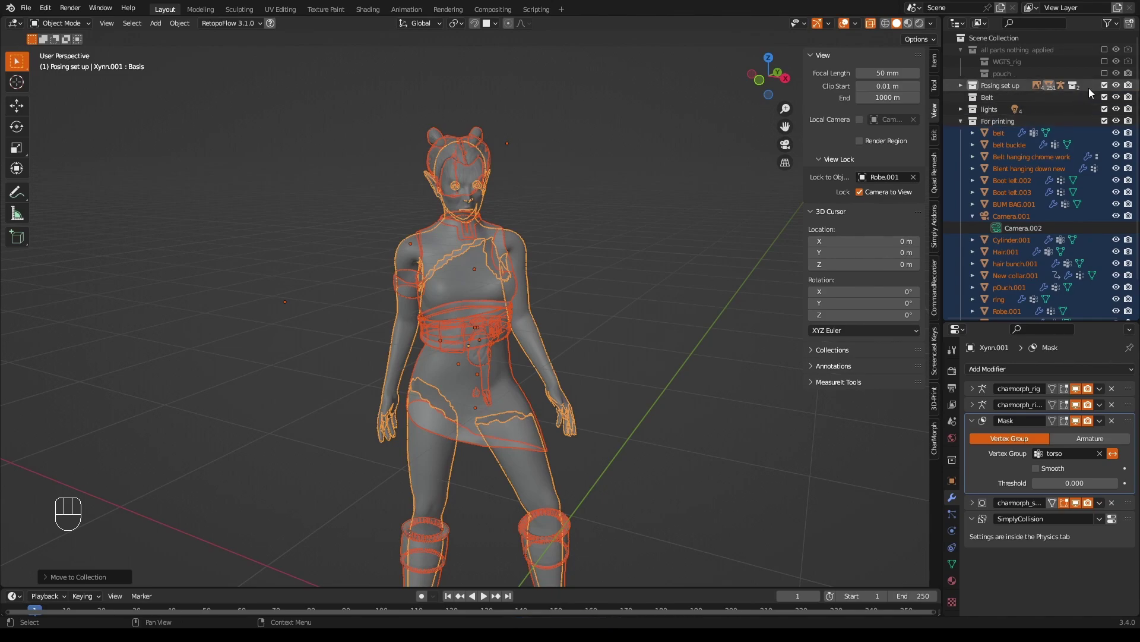
# Try applying the rig modifier on Xynn.001, then undo it with Ctrl+Z.
pyautogui.click(1110, 91)
pyautogui.moveTo(1112, 112); pyautogui.dragTo(1028, 391)
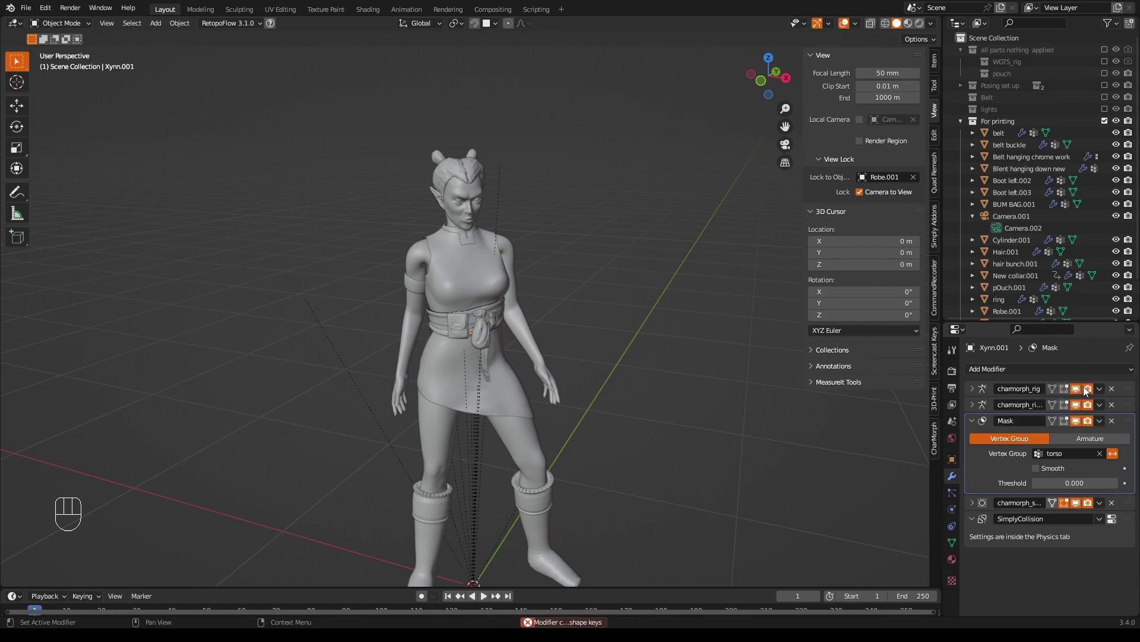
pyautogui.moveTo(1107, 393); pyautogui.dragTo(1061, 408)
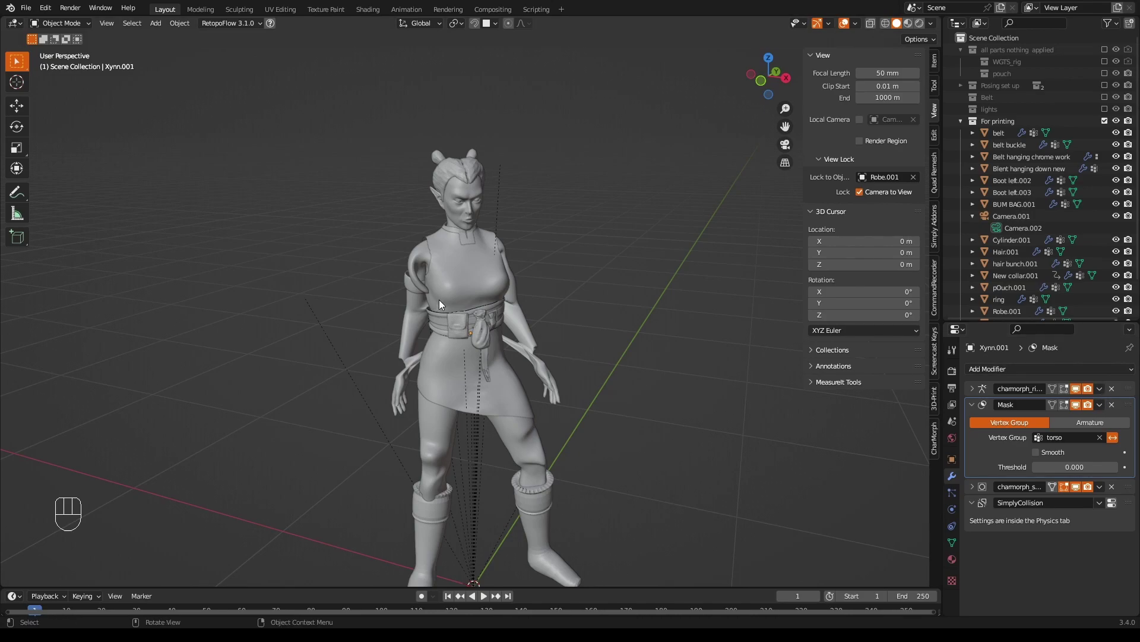
pyautogui.press('ctrl+z')
# Reselect the character's body and remove its Mask modifier so the full body shows.
pyautogui.moveTo(556, 283); pyautogui.dragTo(562, 281)
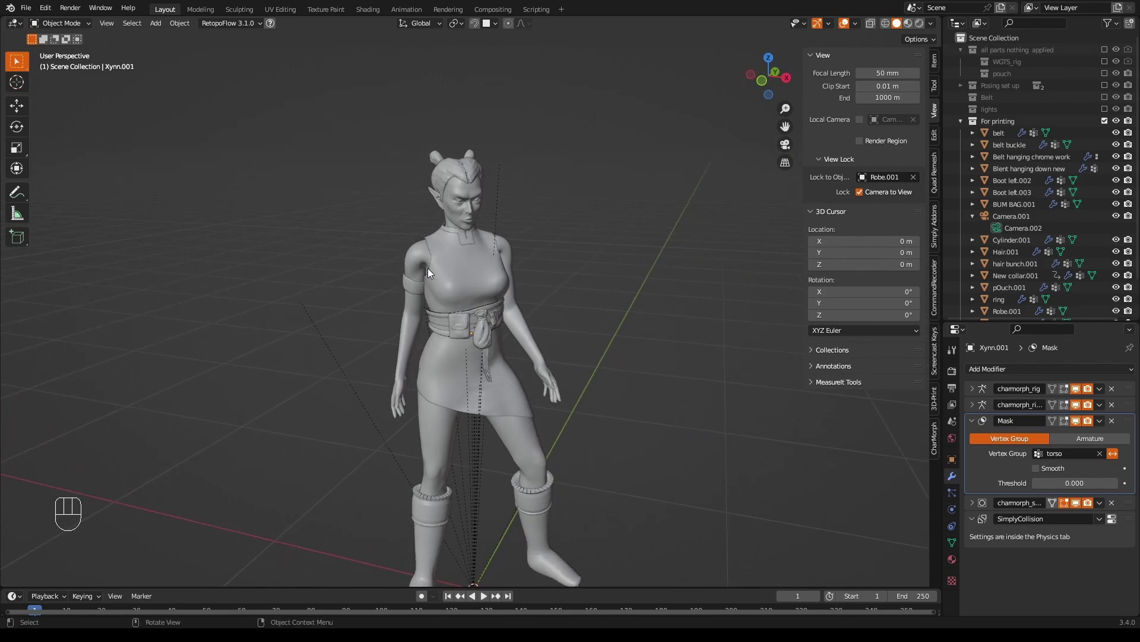
pyautogui.click(418, 267)
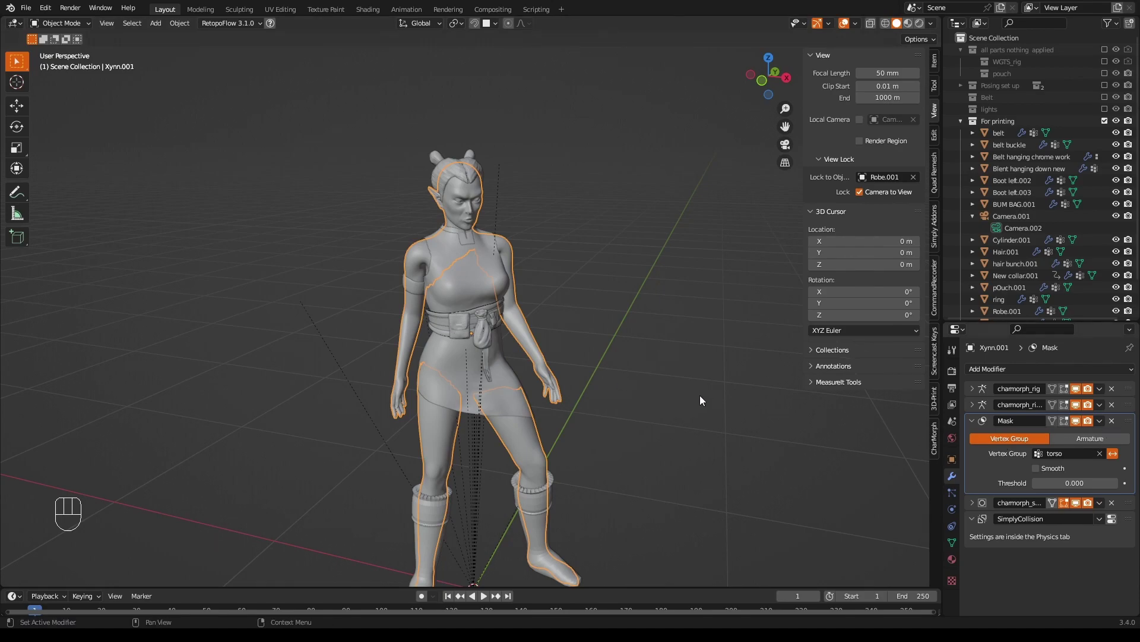
pyautogui.moveTo(669, 372); pyautogui.dragTo(663, 371)
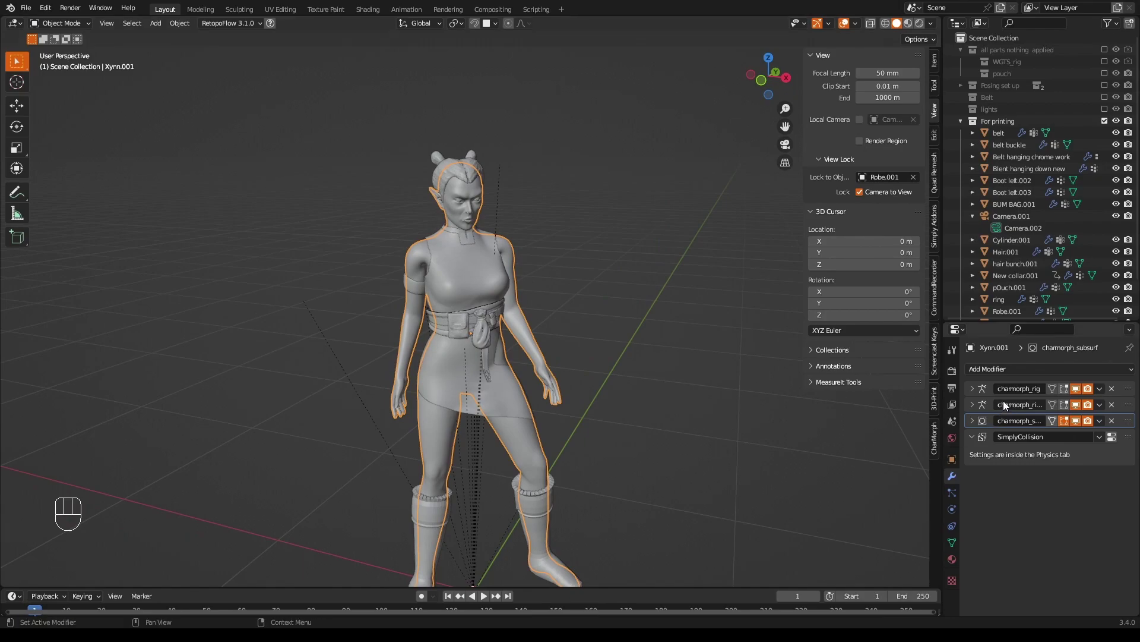
# Bring in the duplicated .002 printing copies and reveal the Viewport Overlays dropdown.
pyautogui.click(530, 436)
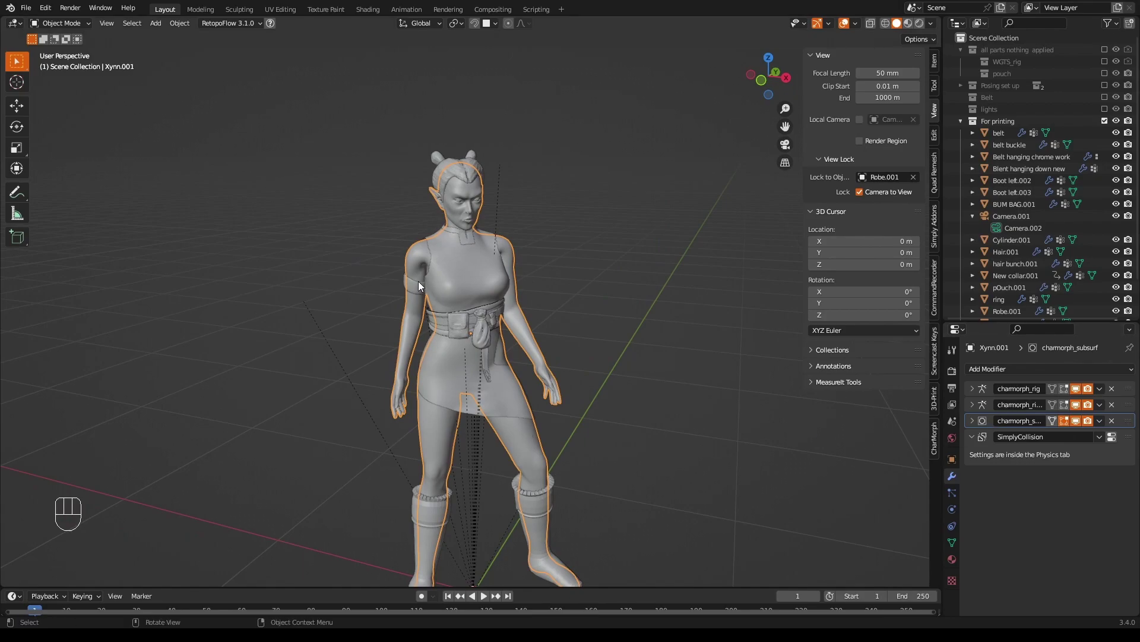
pyautogui.moveTo(185, 31); pyautogui.dragTo(309, 388)
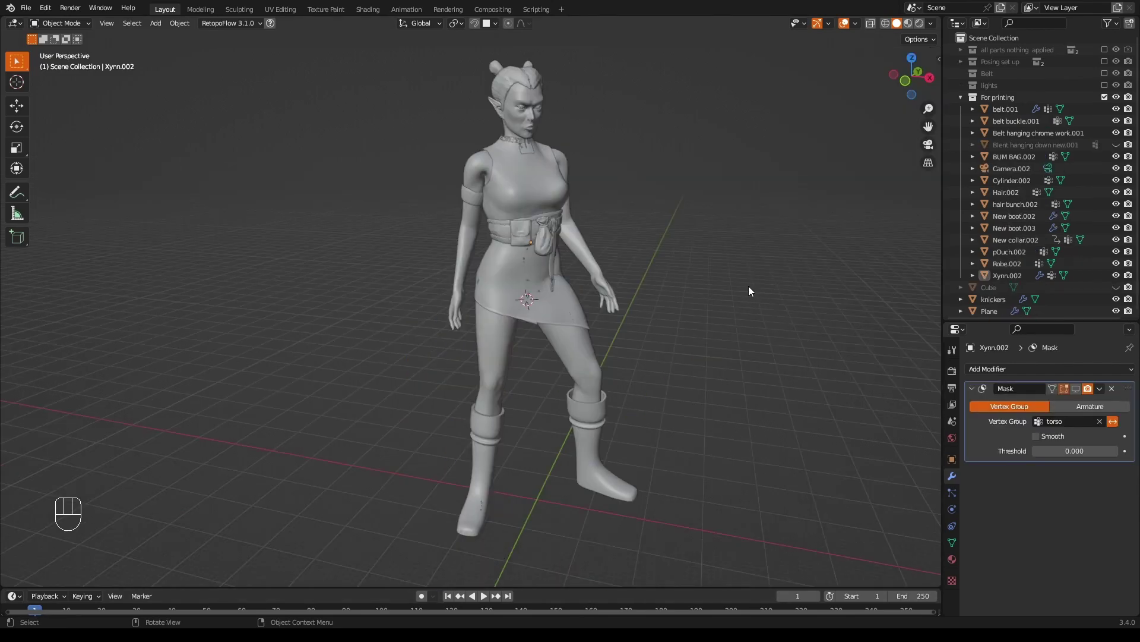
pyautogui.moveTo(752, 292); pyautogui.dragTo(739, 294)
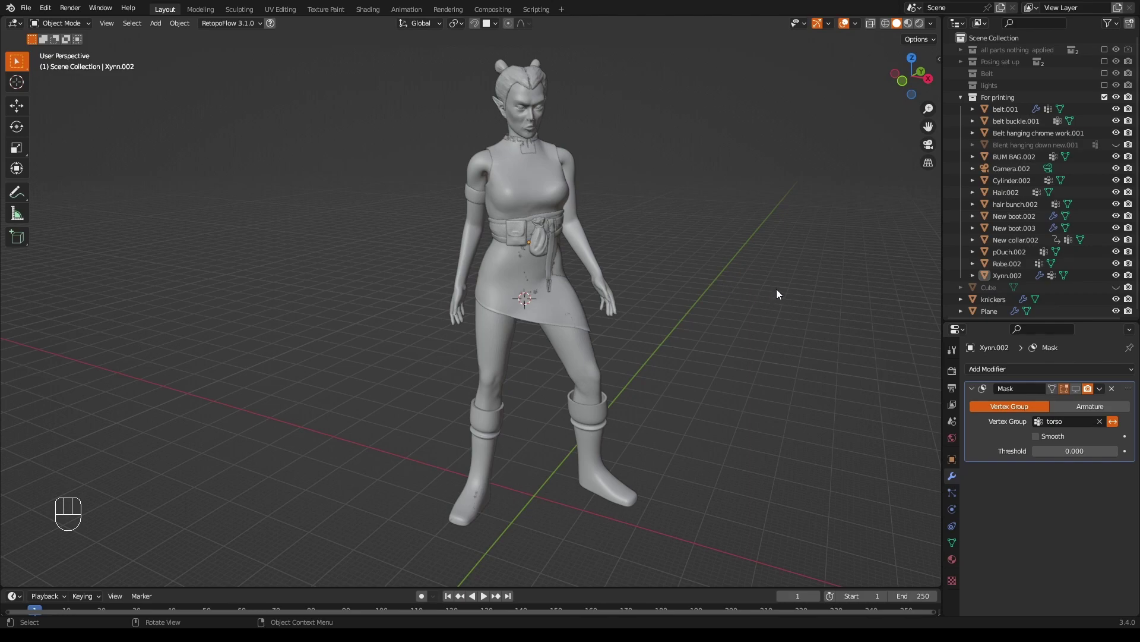
pyautogui.moveTo(860, 24); pyautogui.dragTo(673, 310)
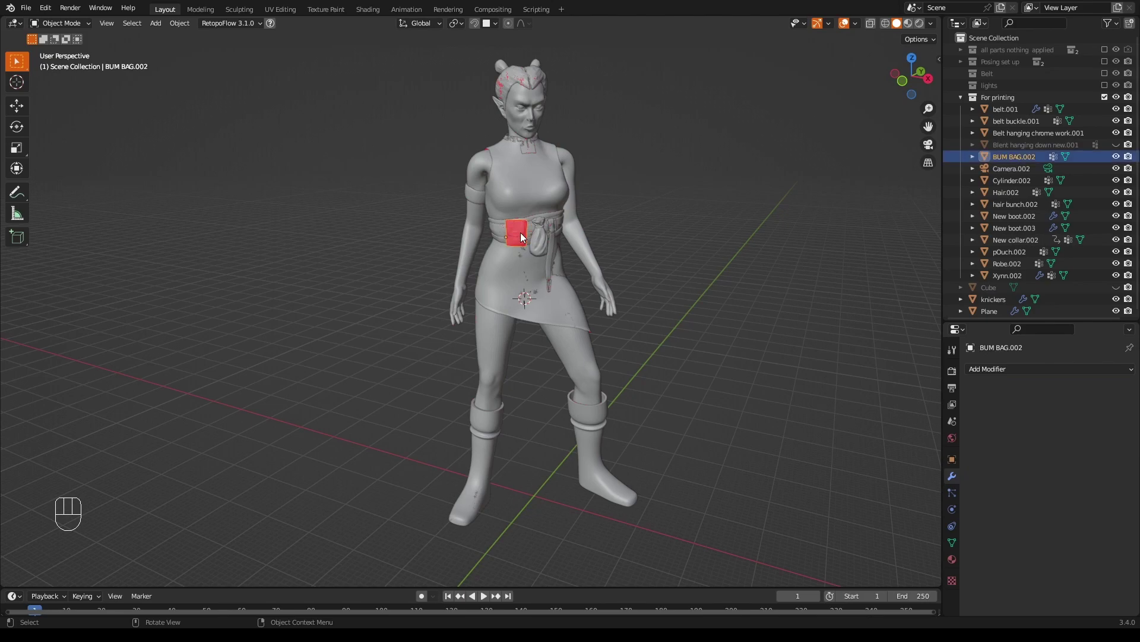
# Flip all of BUM BAG.002's normals outward in Edit Mode and return to Object Mode.
pyautogui.press('Tab')
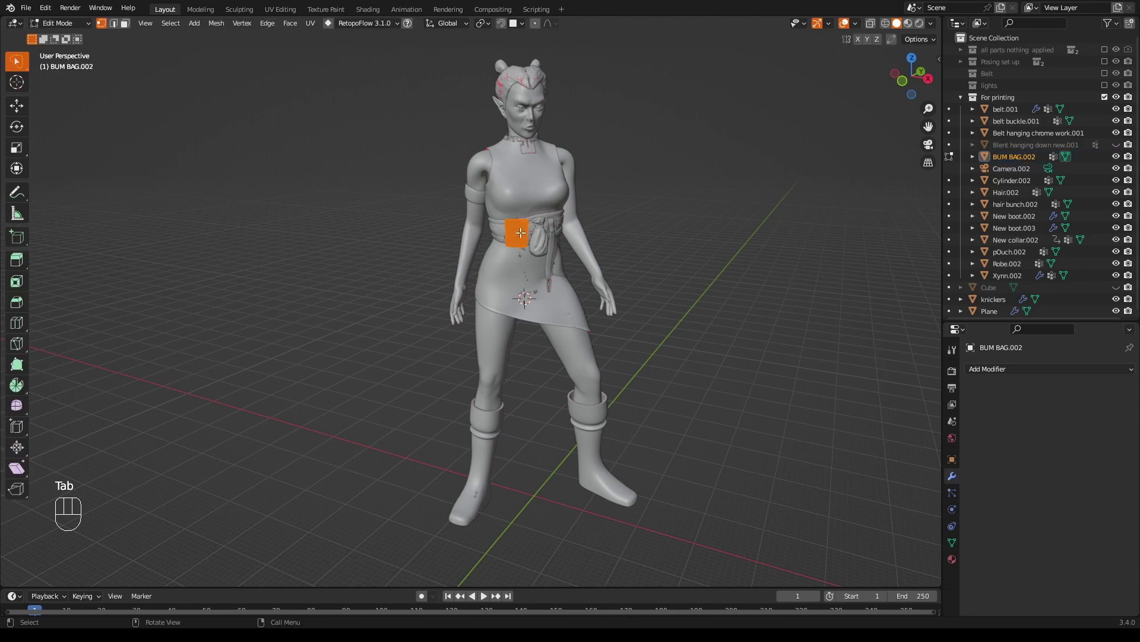
pyautogui.press('a')
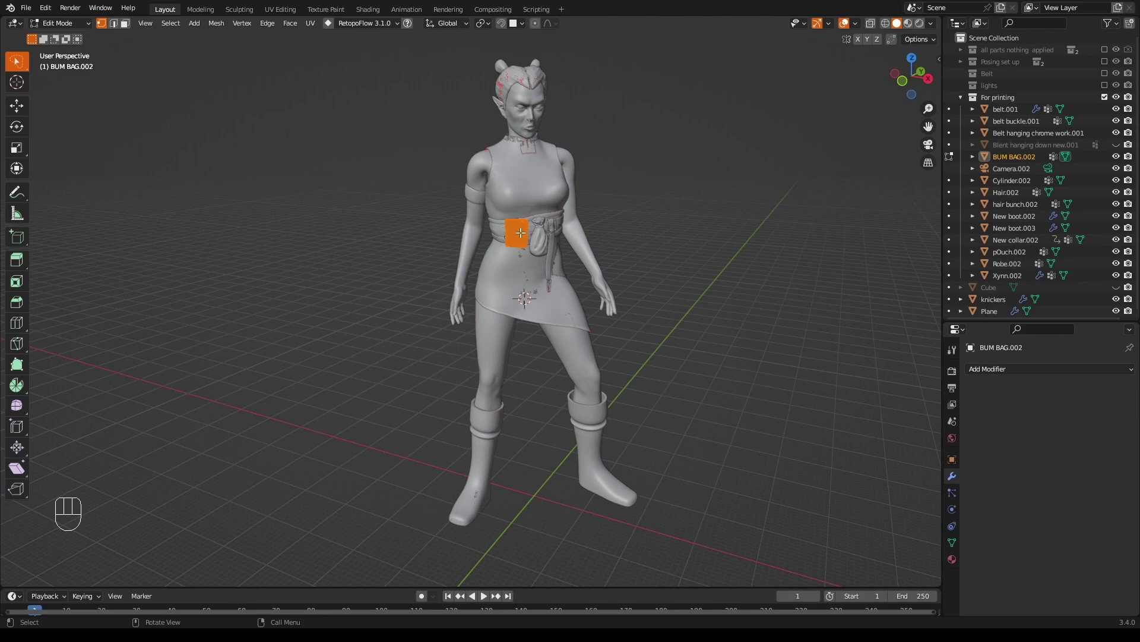
pyautogui.press('shift+n')
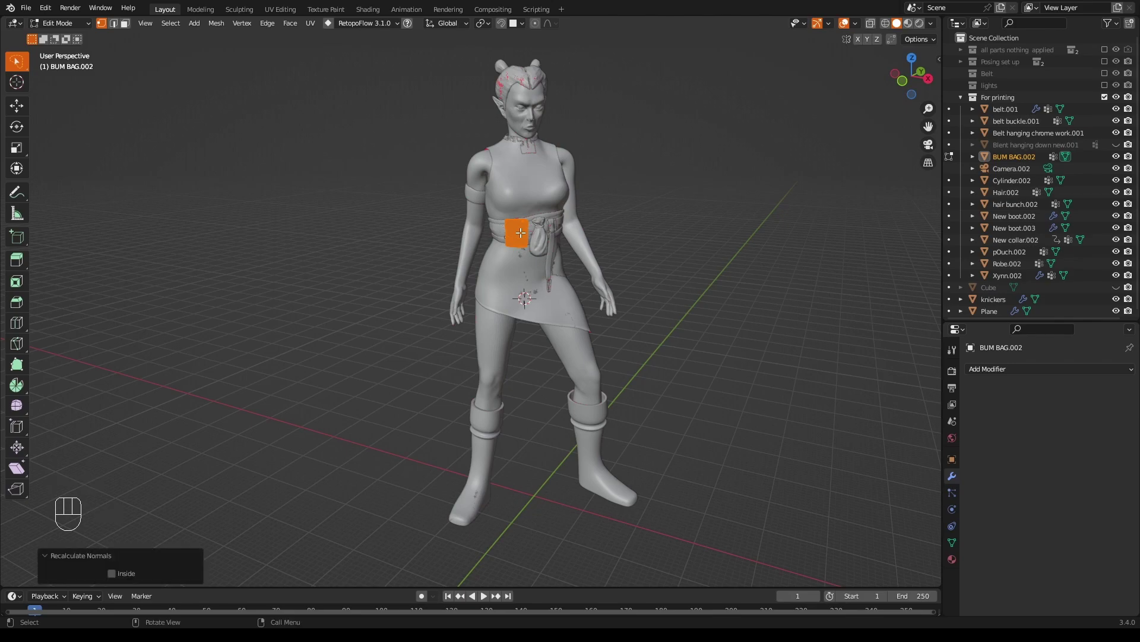
pyautogui.moveTo(222, 29); pyautogui.dragTo(635, 274)
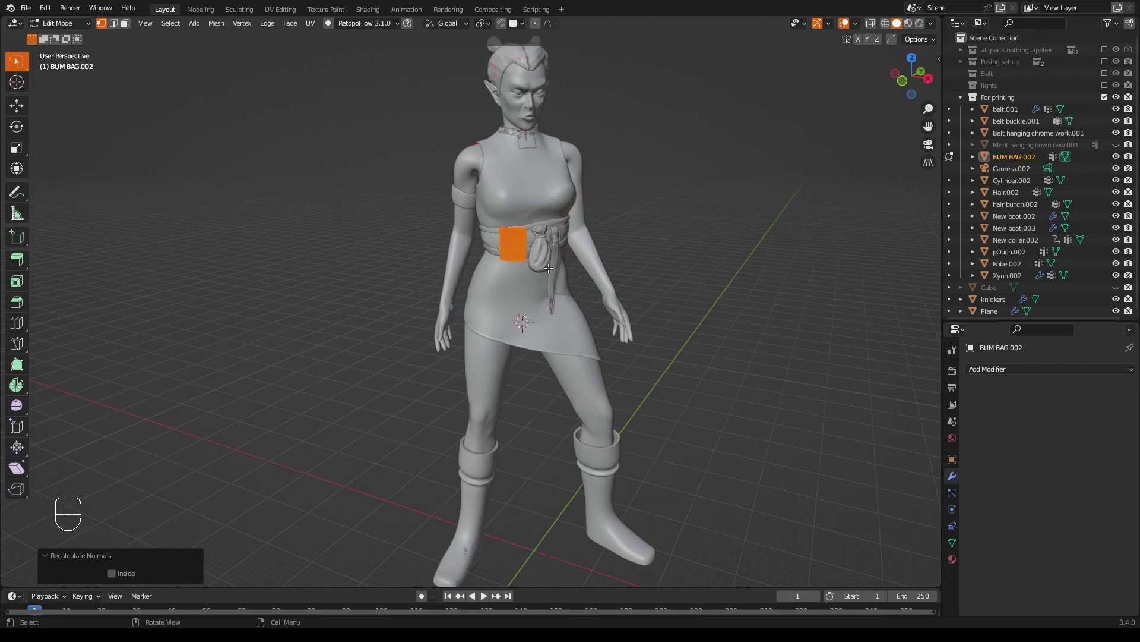
pyautogui.press('Tab')
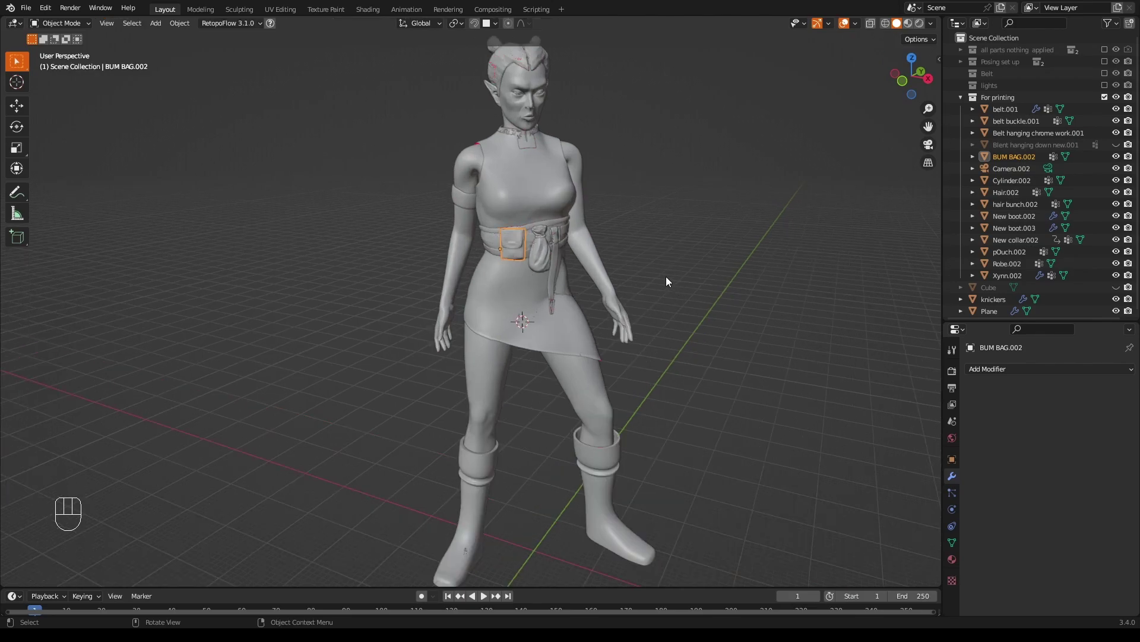
# Orbit around the figure's side and front to check no red reversed faces remain.
pyautogui.moveTo(669, 279); pyautogui.dragTo(746, 280)
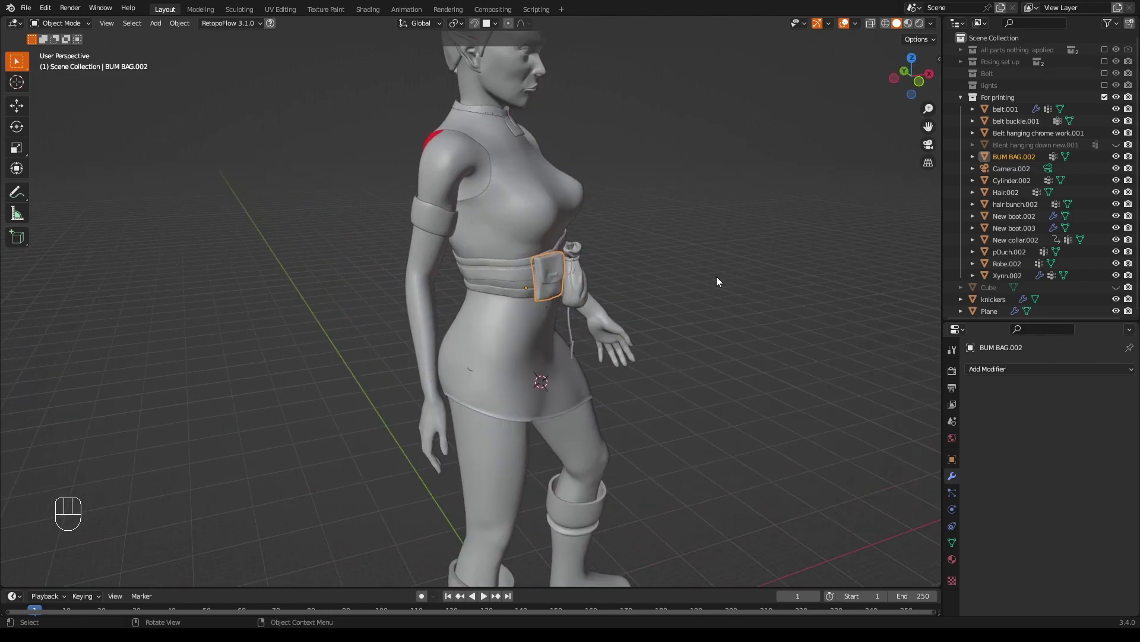
pyautogui.moveTo(686, 276); pyautogui.dragTo(704, 262)
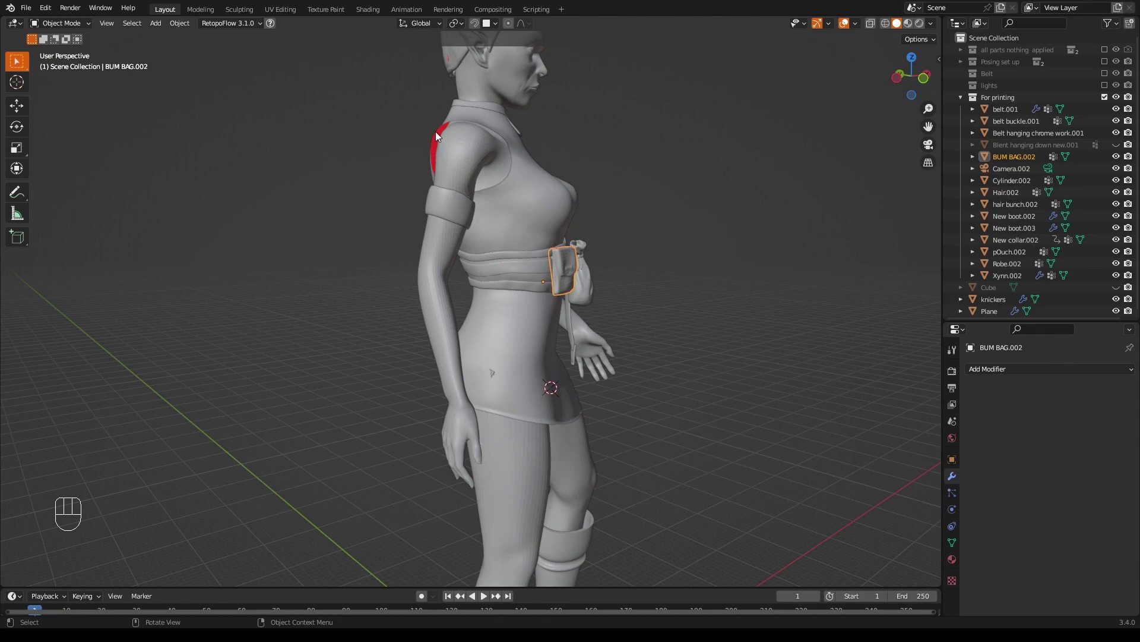
pyautogui.moveTo(705, 272); pyautogui.dragTo(602, 272)
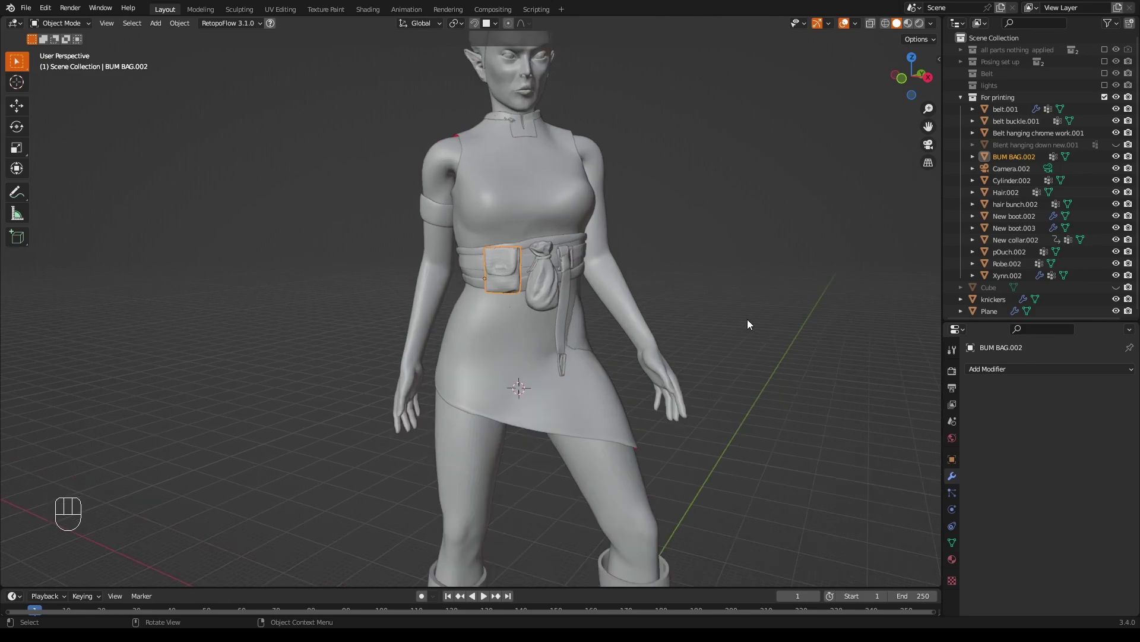
pyautogui.moveTo(753, 326); pyautogui.dragTo(733, 329)
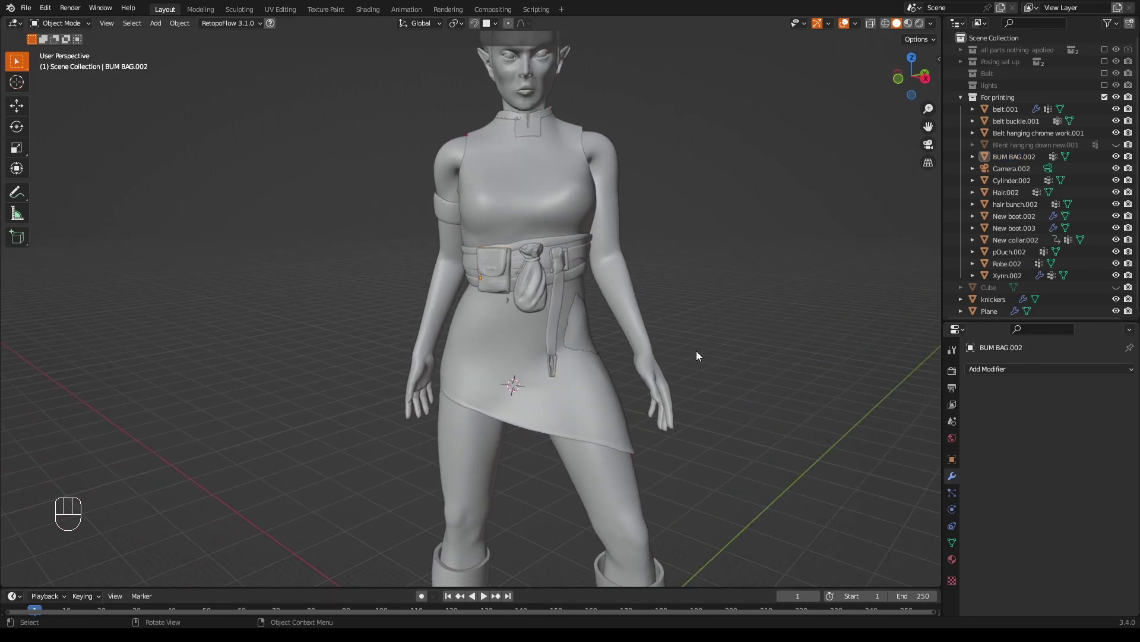
# Give the body Xynn.002 a Mask modifier using the torso vertex group.
pyautogui.moveTo(724, 367); pyautogui.dragTo(707, 364)
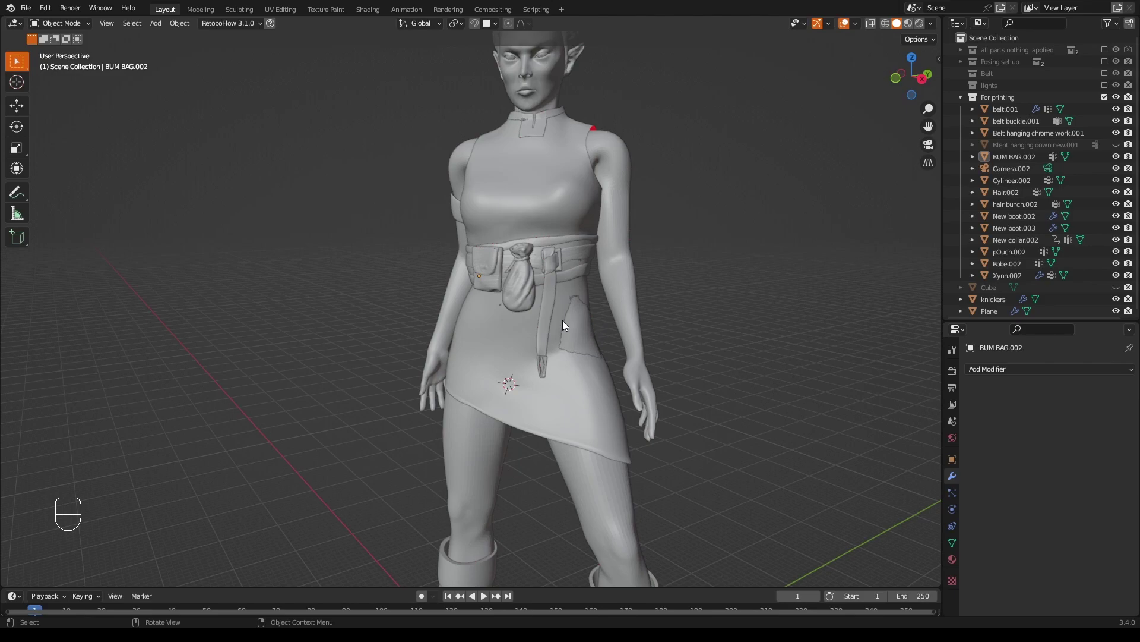
pyautogui.click(583, 339)
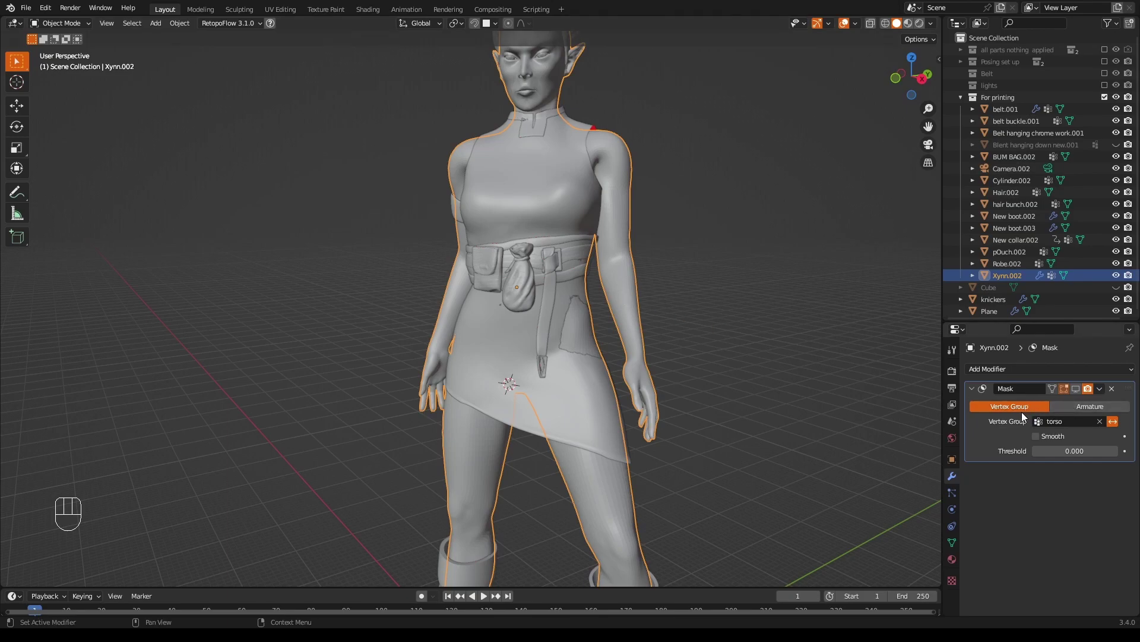
pyautogui.click(1080, 394)
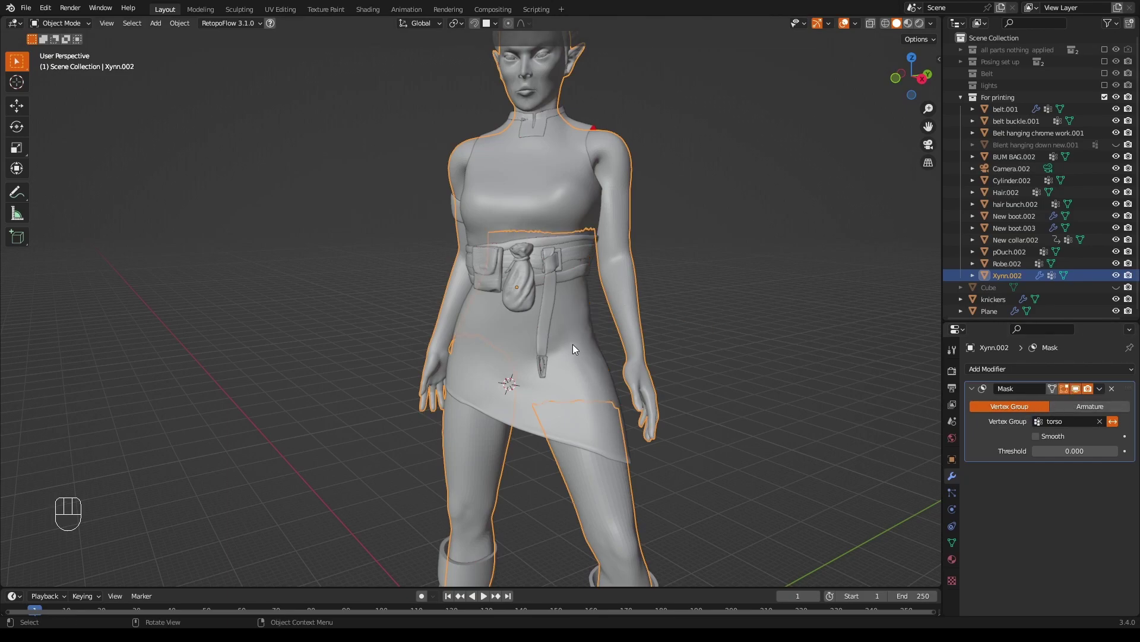
pyautogui.moveTo(666, 369); pyautogui.dragTo(695, 368)
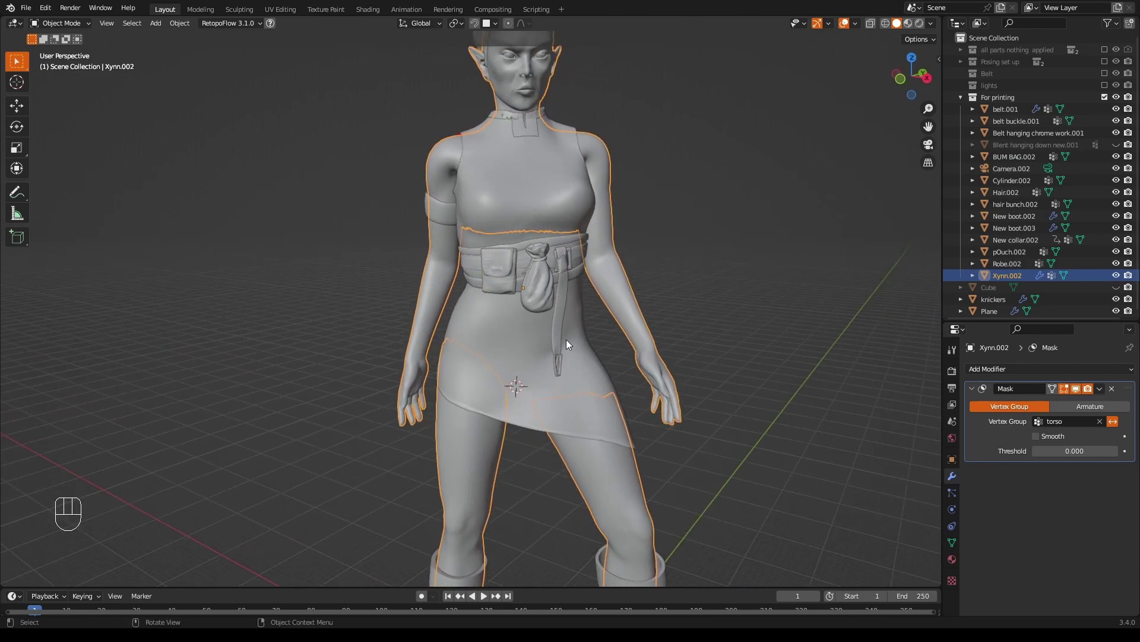
pyautogui.moveTo(664, 350); pyautogui.dragTo(645, 353)
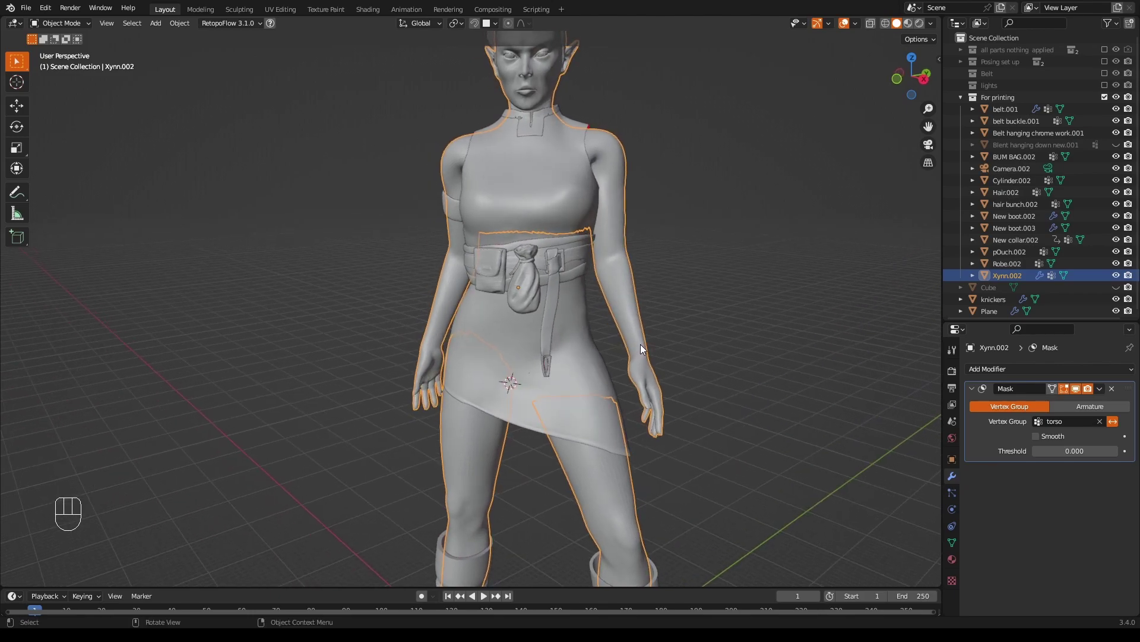
# Orbit to look up beneath the skirt and robe at the red reversed faces.
pyautogui.moveTo(724, 445); pyautogui.dragTo(704, 339)
pyautogui.middleClick(630, 375)
pyautogui.moveTo(620, 339); pyautogui.dragTo(663, 350)
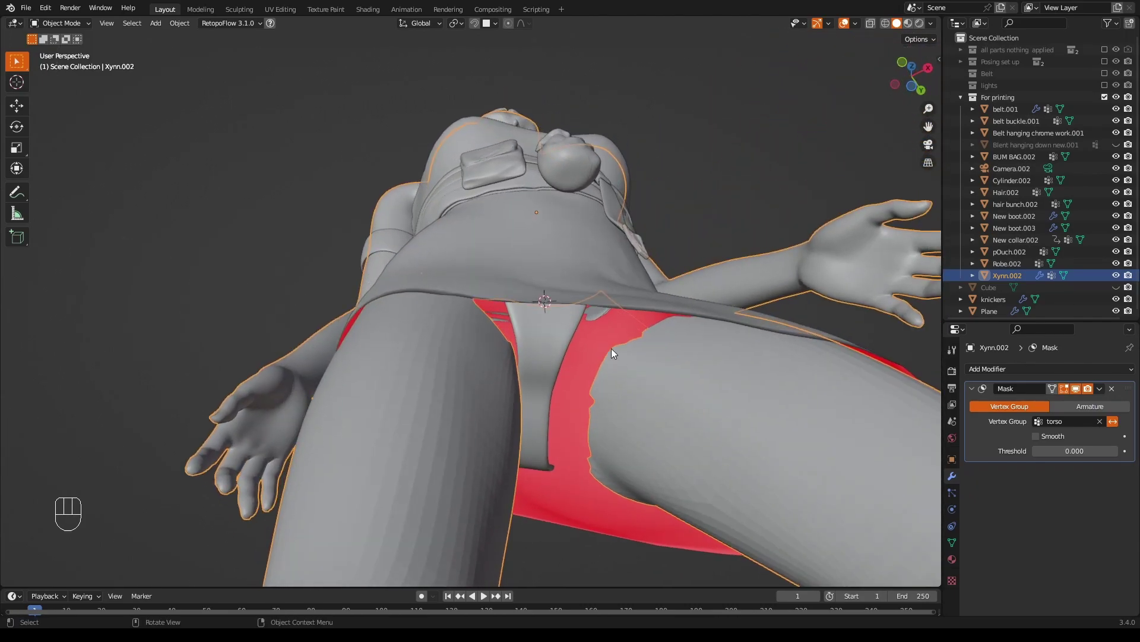
pyautogui.moveTo(754, 215); pyautogui.dragTo(733, 332)
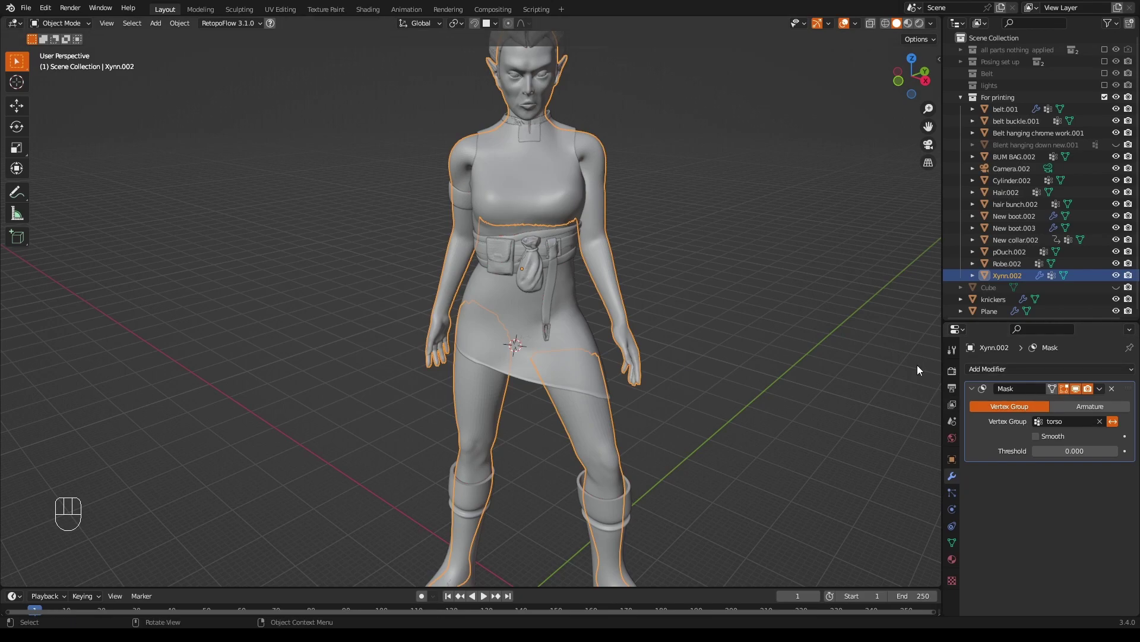
pyautogui.moveTo(563, 380); pyautogui.dragTo(569, 338)
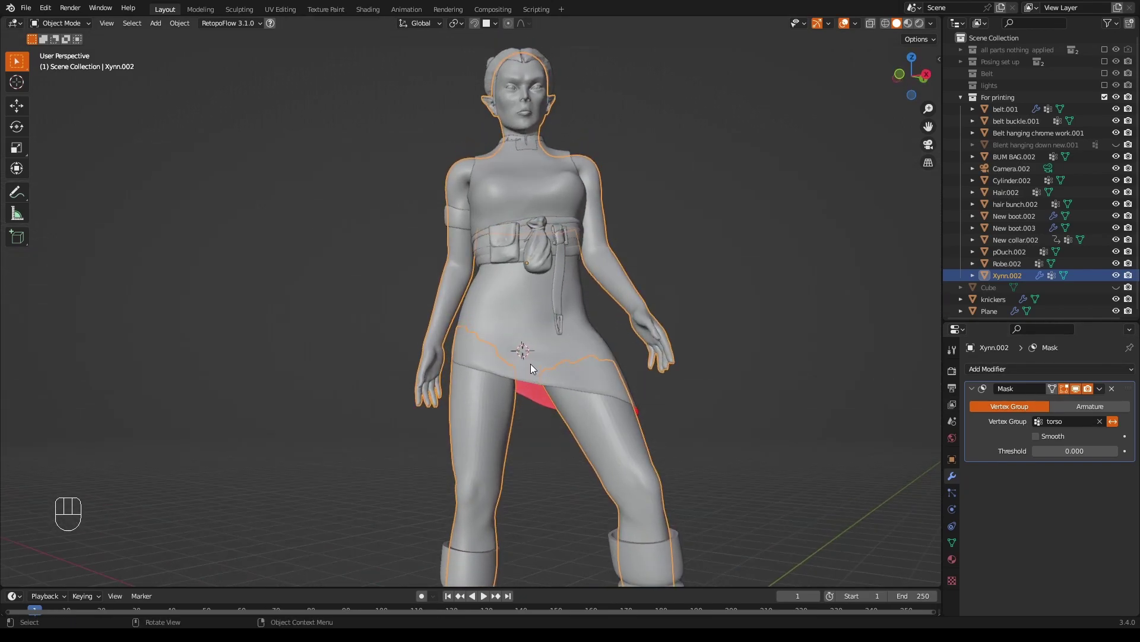
# Fill the robe's open bottom hem edges in Edit Mode and orbit to inspect it.
pyautogui.click(536, 370)
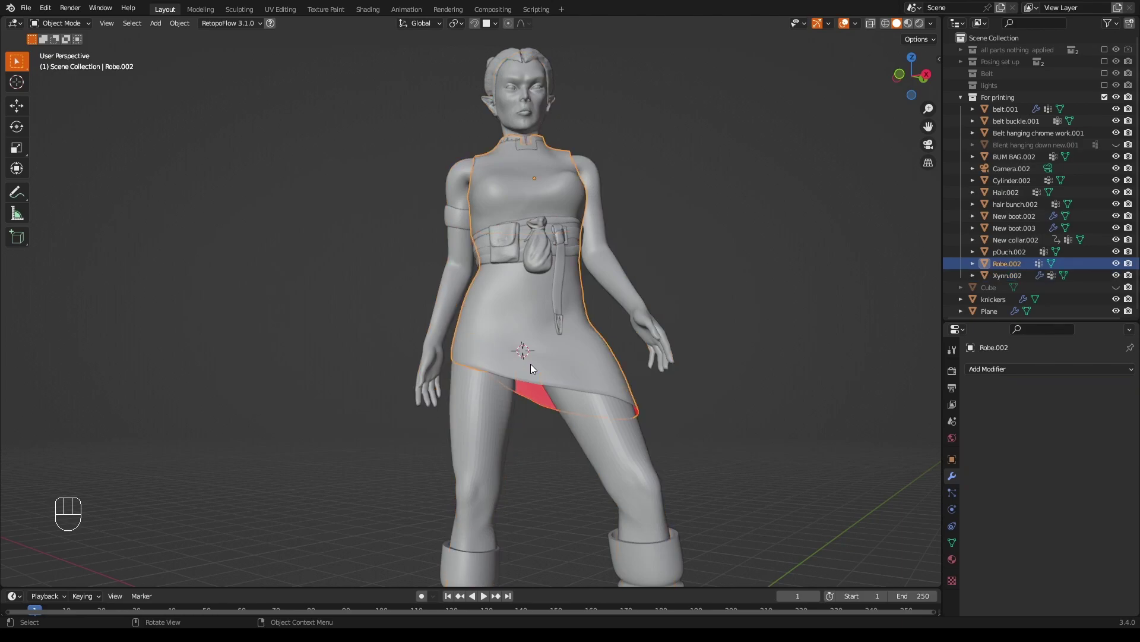
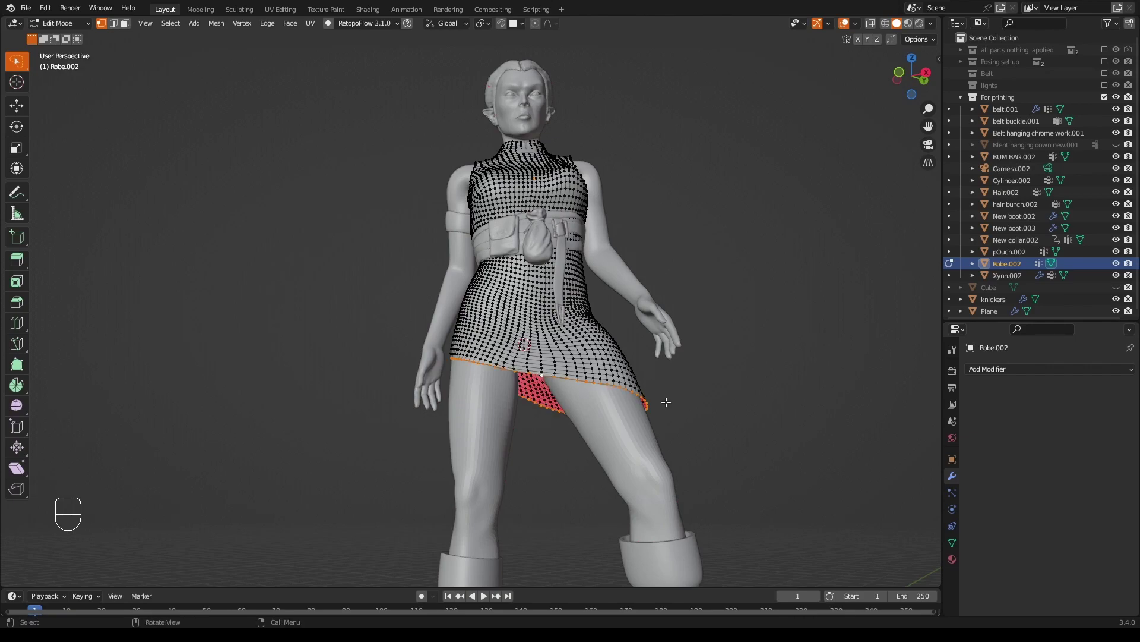
pyautogui.press('e')
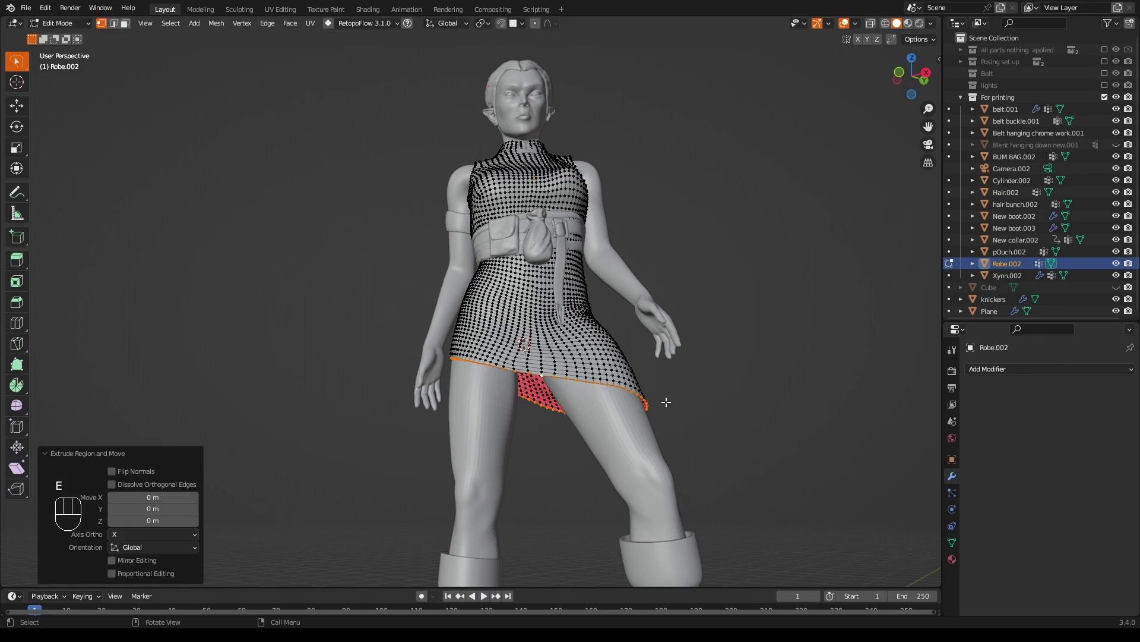
pyautogui.press('m')
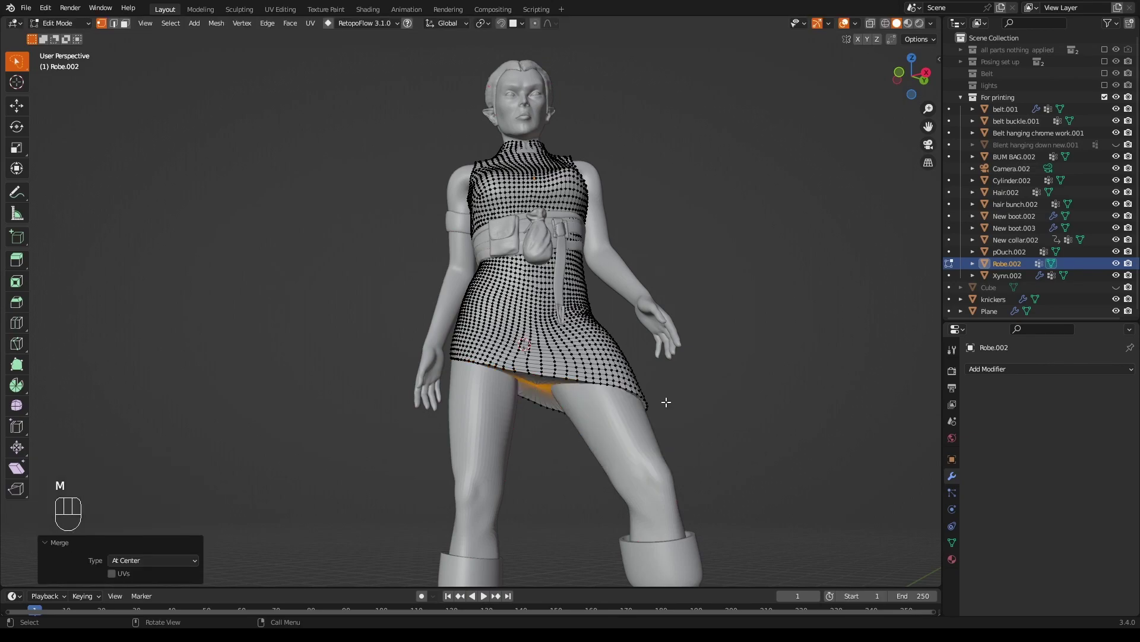
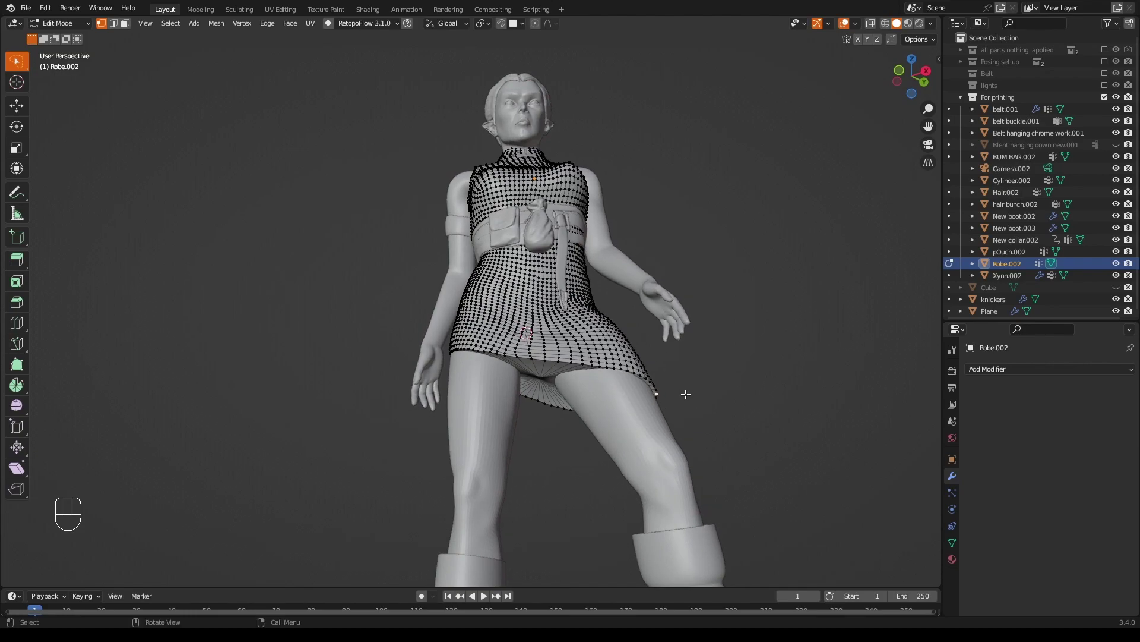
pyautogui.press('Tab')
pyautogui.moveTo(697, 397); pyautogui.dragTo(741, 409)
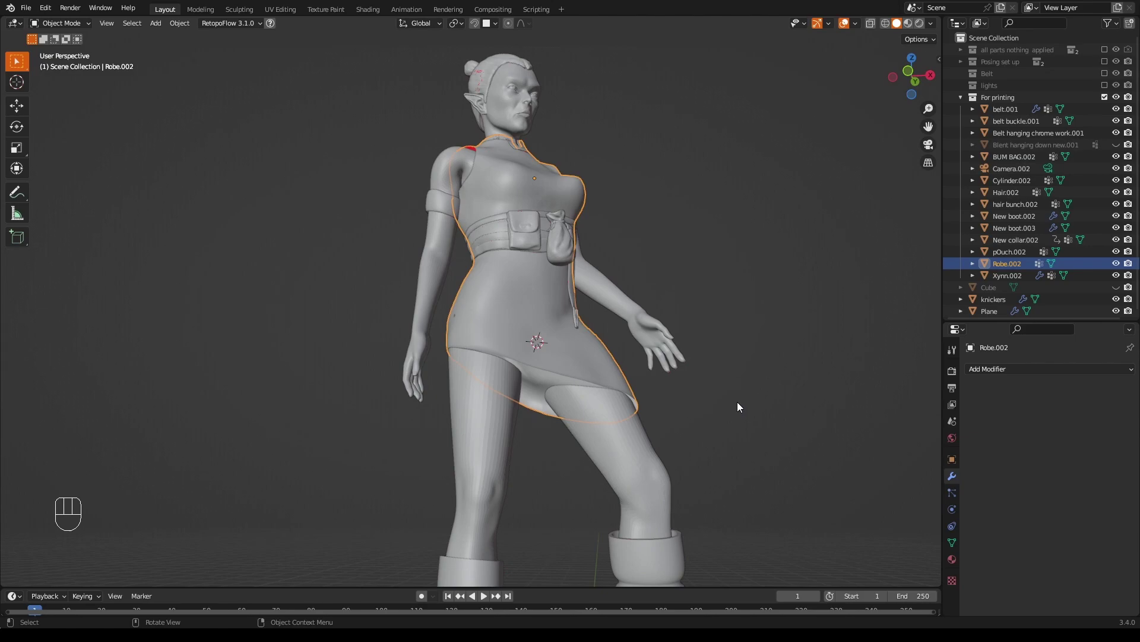
# Undo the hem edits, leave Edit Mode and remove the Mask modifier from Xynn.002.
pyautogui.press('ctrl+z')
pyautogui.press('ctrl+z')
pyautogui.press('ctrl+z')
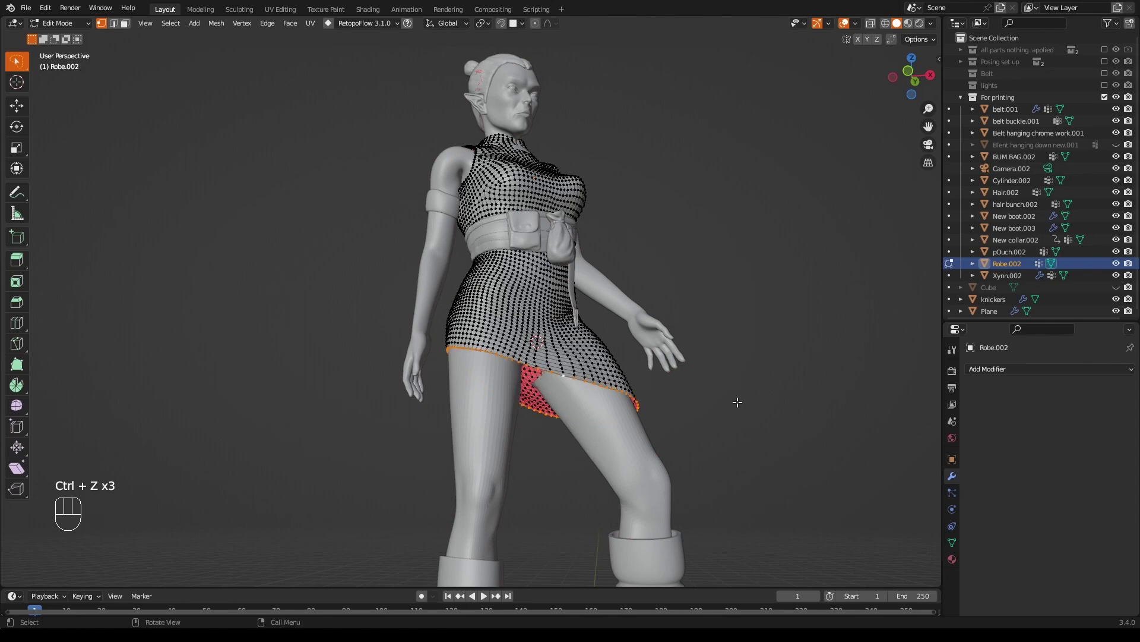
pyautogui.press('Tab')
pyautogui.moveTo(754, 406); pyautogui.dragTo(735, 428)
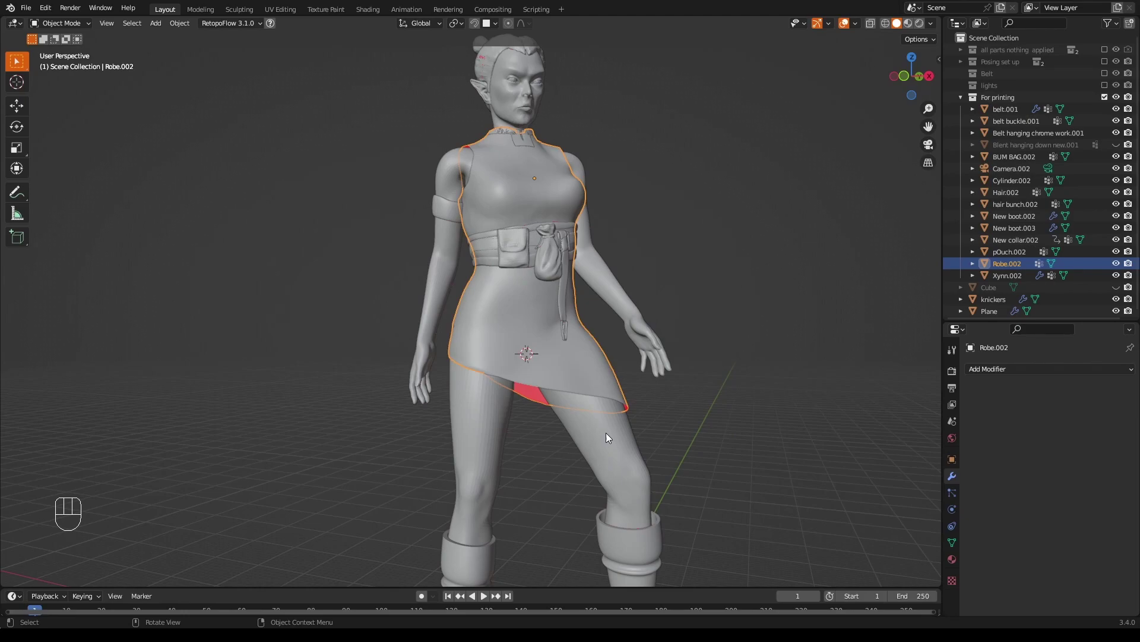
pyautogui.moveTo(1003, 403); pyautogui.dragTo(753, 346)
# Sculpt the rough hip patch beside the belt smoother with an enlarged brush radius.
pyautogui.moveTo(754, 346); pyautogui.dragTo(707, 361)
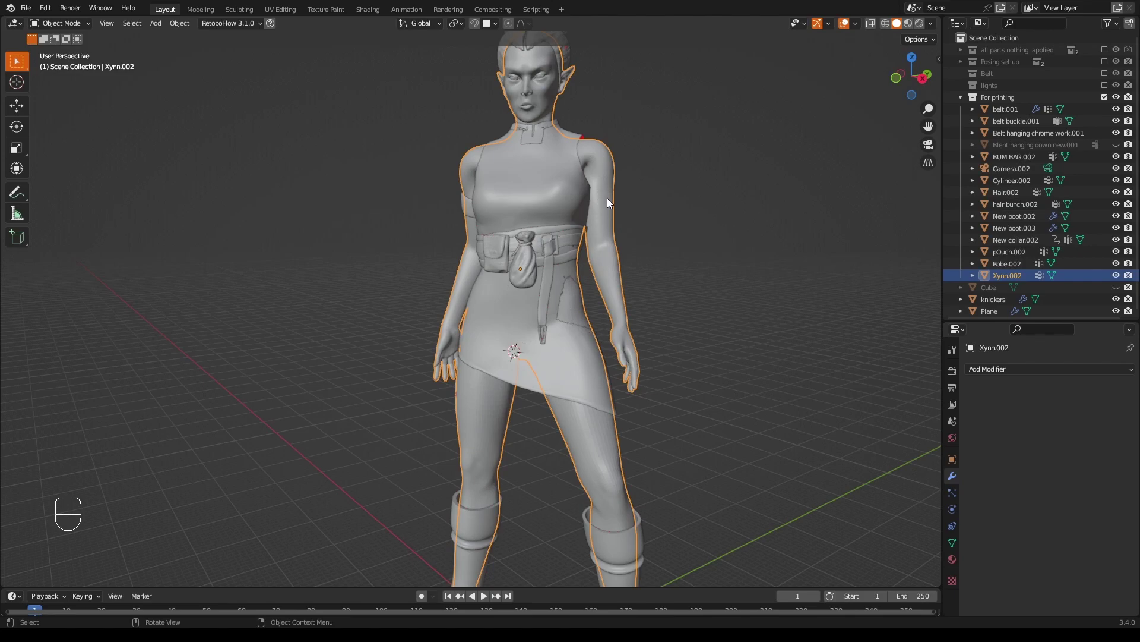
pyautogui.moveTo(90, 27); pyautogui.dragTo(84, 64)
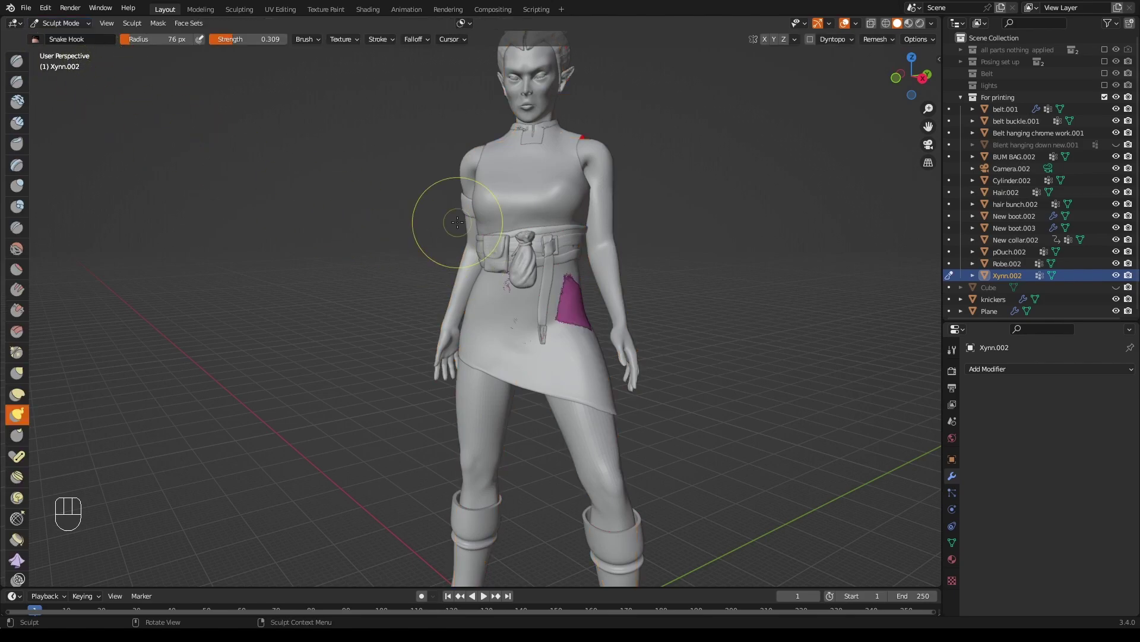
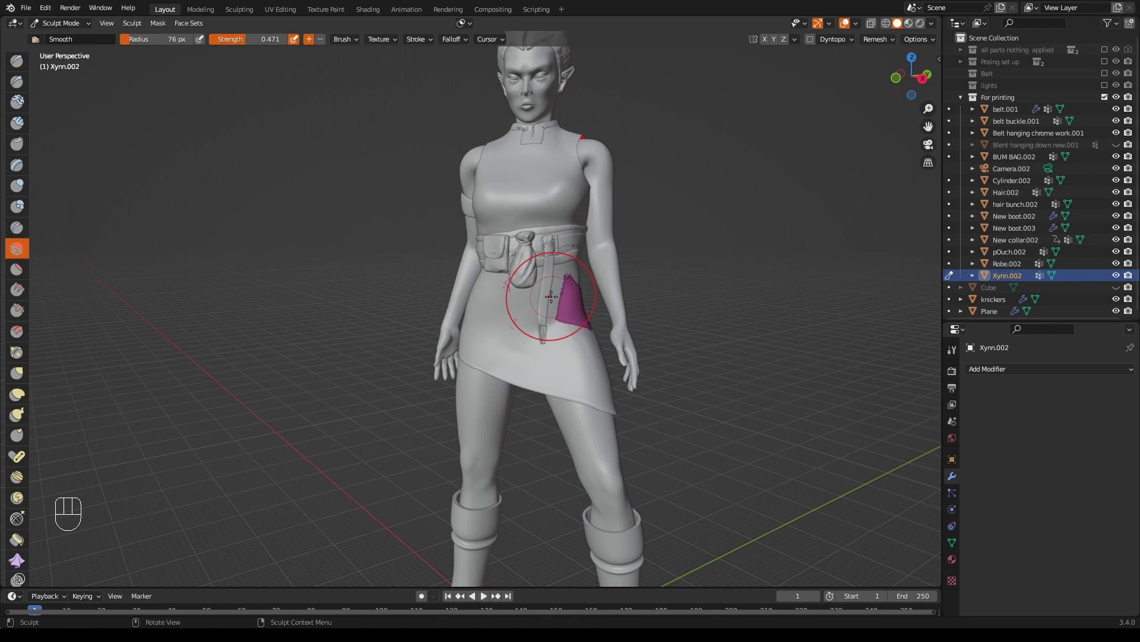
pyautogui.press('f')
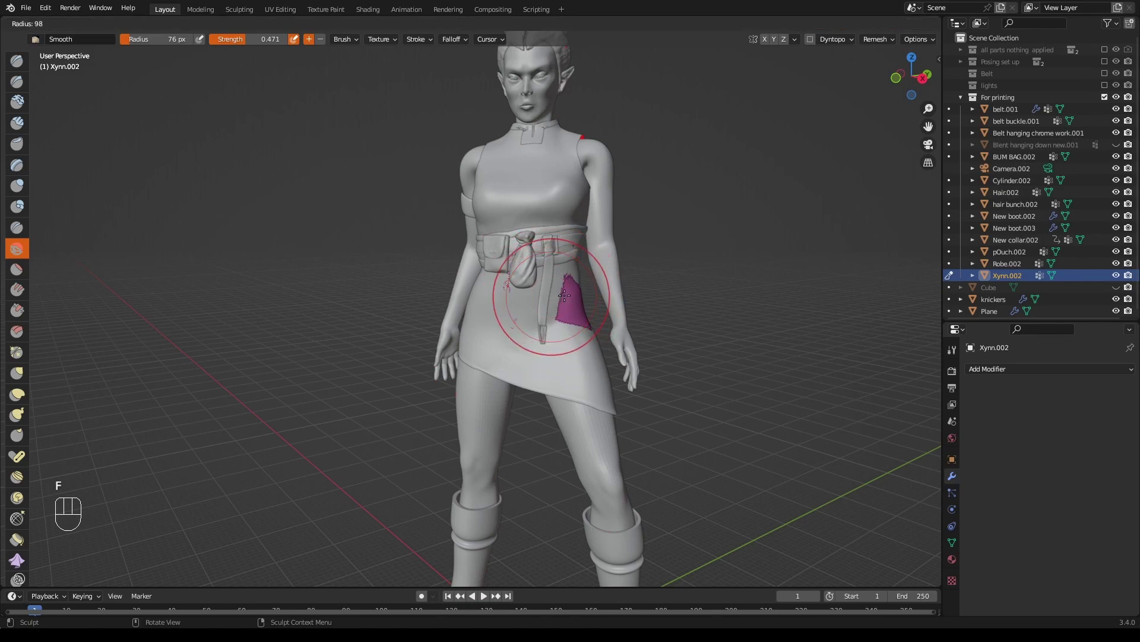
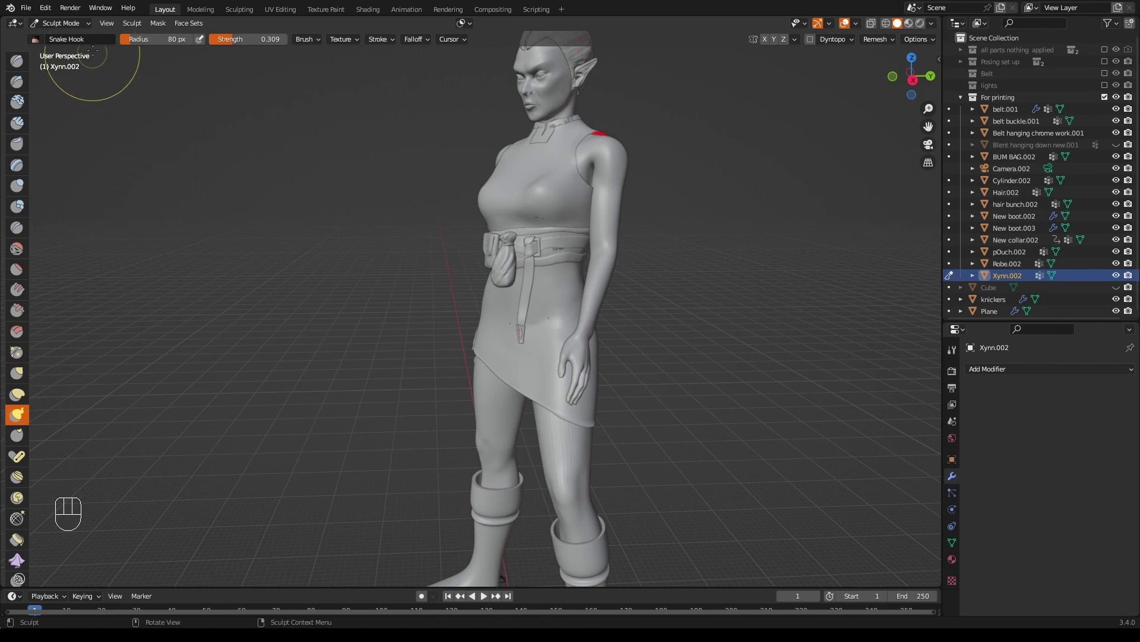
# Return Xynn.002 to Object Mode and reframe the view on the legs and boots.
pyautogui.moveTo(91, 32); pyautogui.dragTo(94, 50)
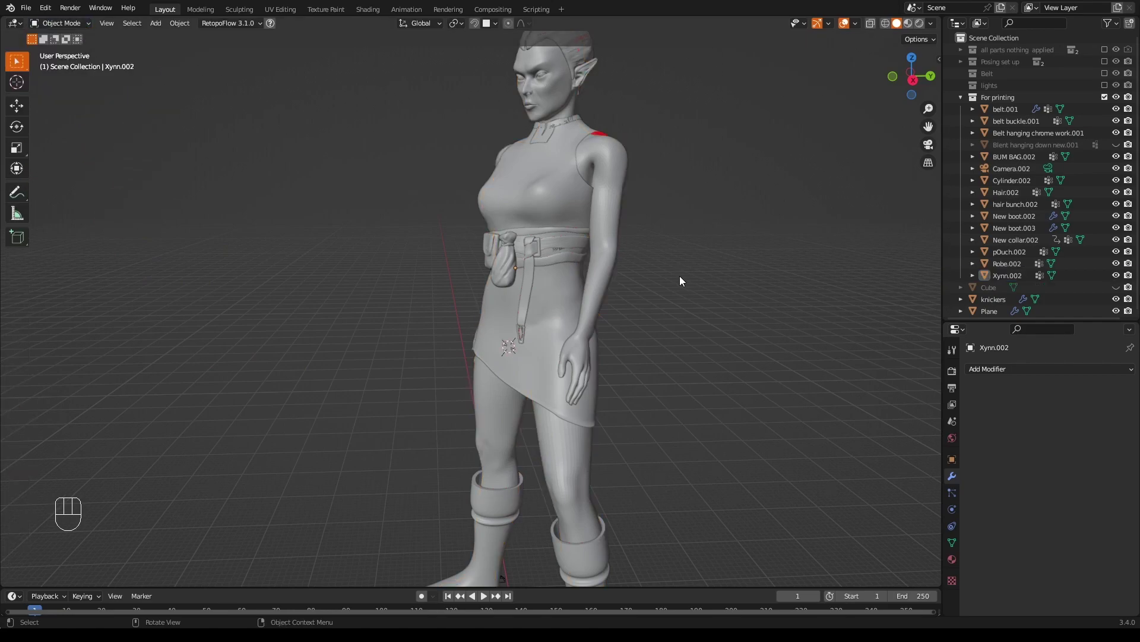
pyautogui.moveTo(745, 270); pyautogui.dragTo(774, 308)
pyautogui.middleClick(751, 312)
pyautogui.moveTo(752, 335); pyautogui.dragTo(743, 242)
pyautogui.moveTo(687, 376); pyautogui.dragTo(713, 405)
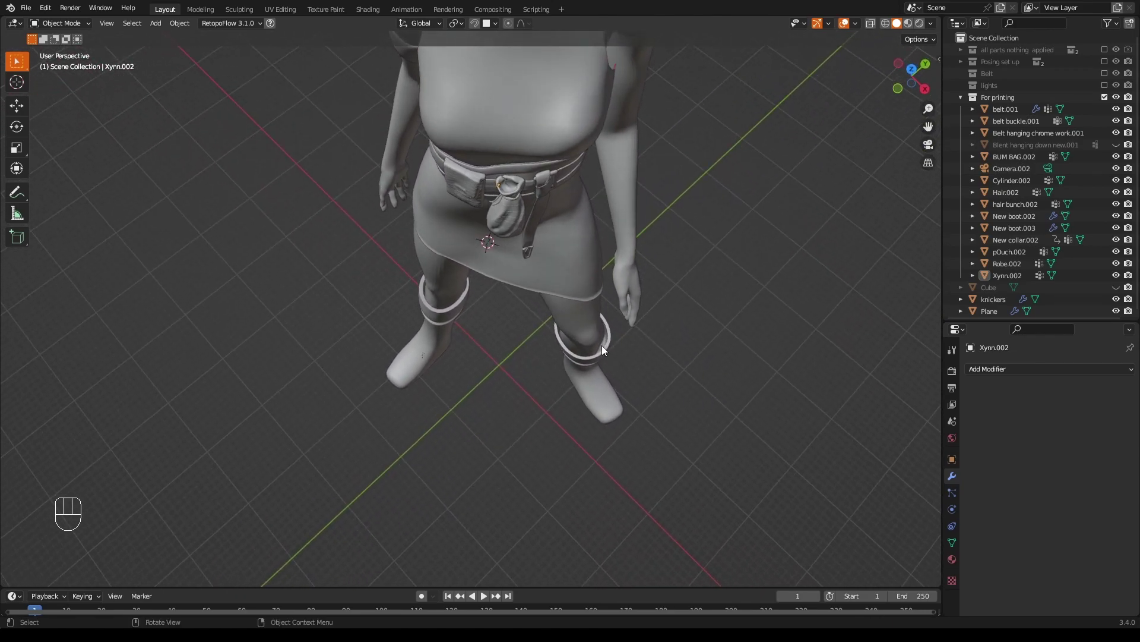
pyautogui.moveTo(664, 381); pyautogui.dragTo(652, 318)
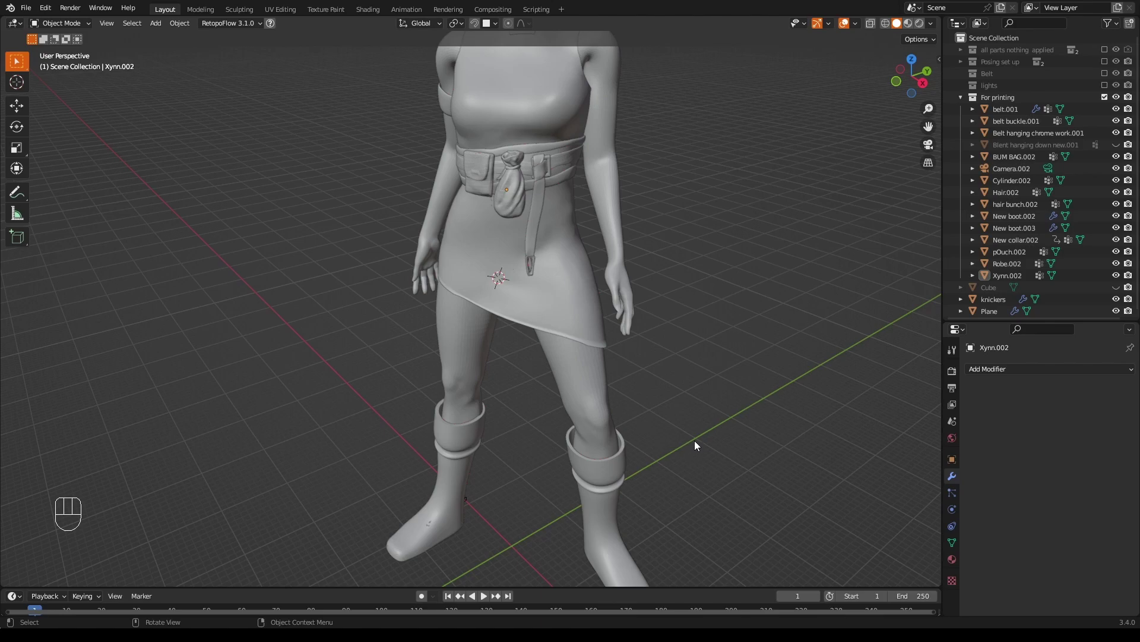
pyautogui.moveTo(699, 445); pyautogui.dragTo(712, 449)
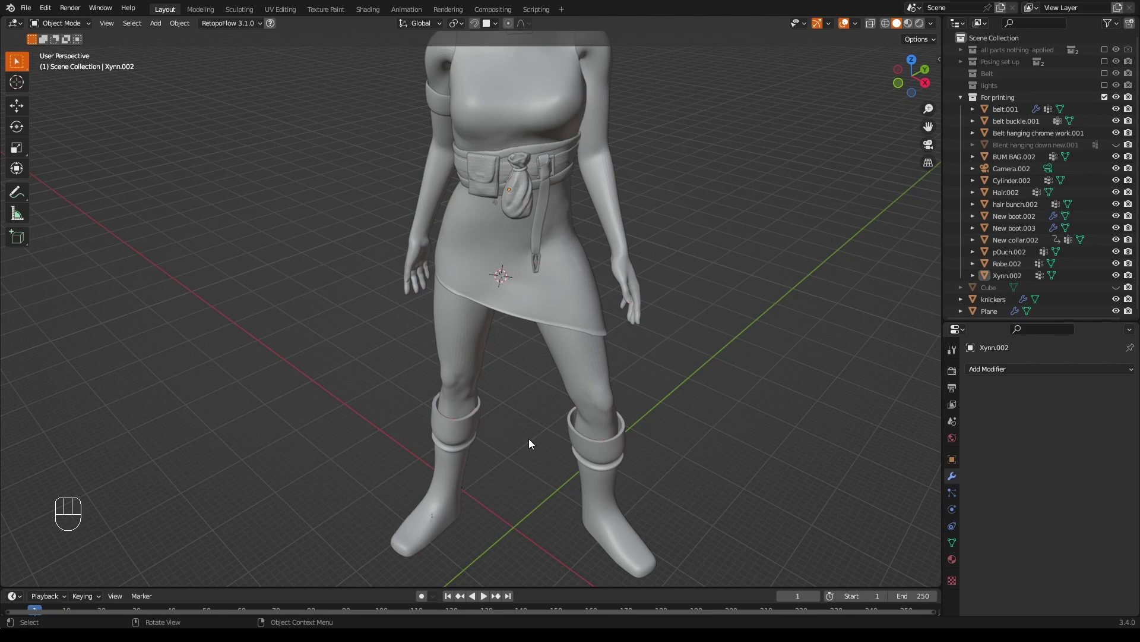
# Select the boot New boot.003 and apply its Solidify modifier.
pyautogui.moveTo(752, 358); pyautogui.dragTo(752, 357)
pyautogui.moveTo(768, 368); pyautogui.dragTo(718, 300)
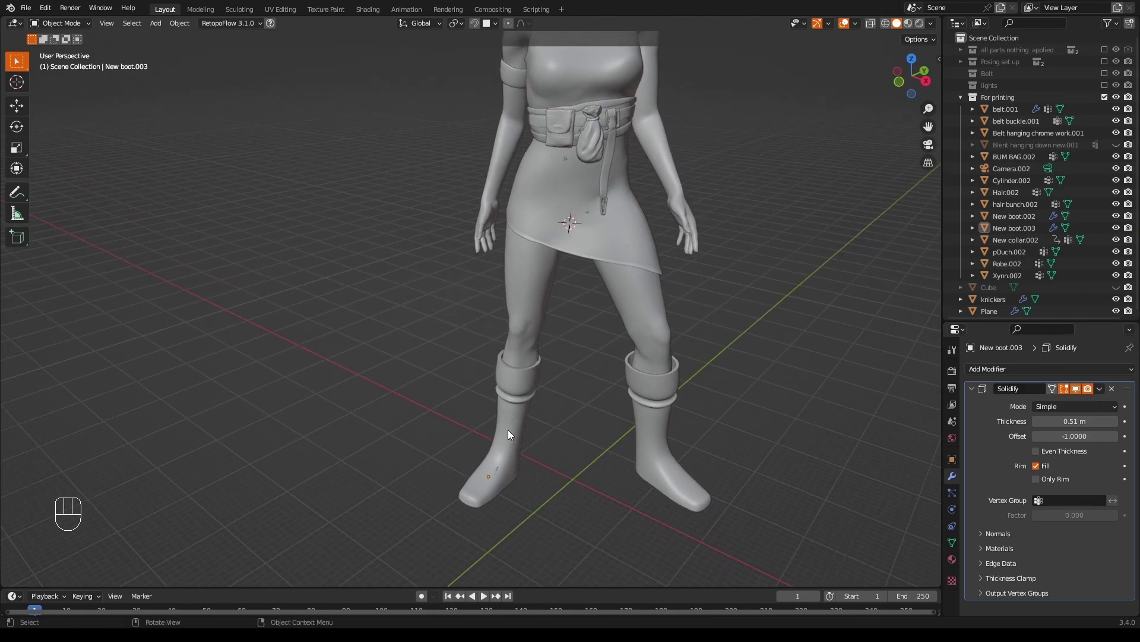
pyautogui.click(514, 428)
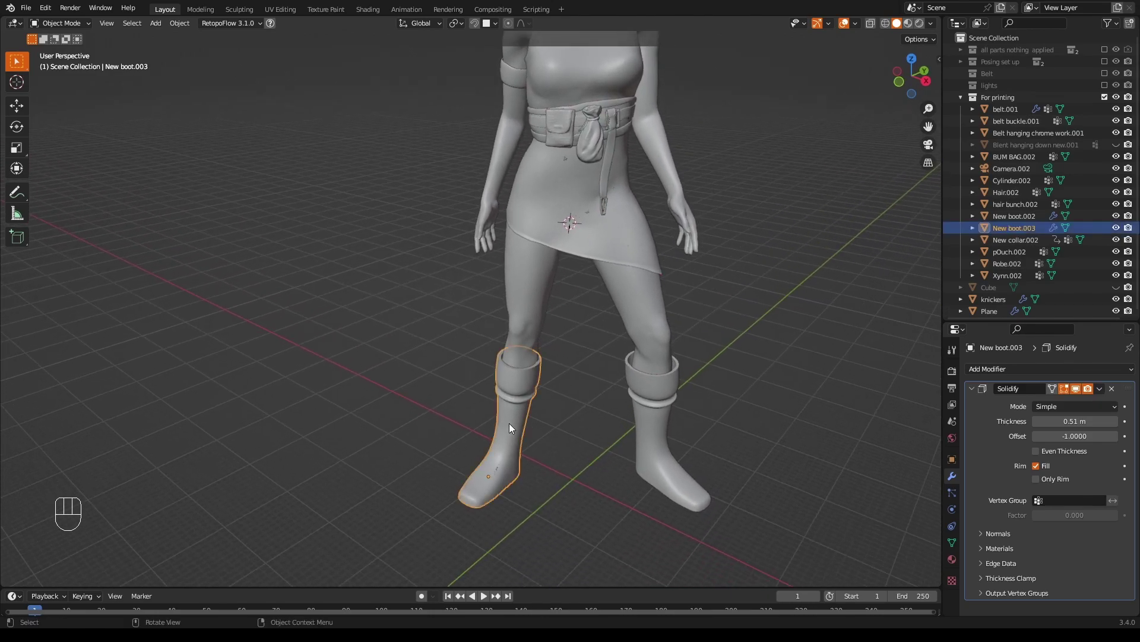
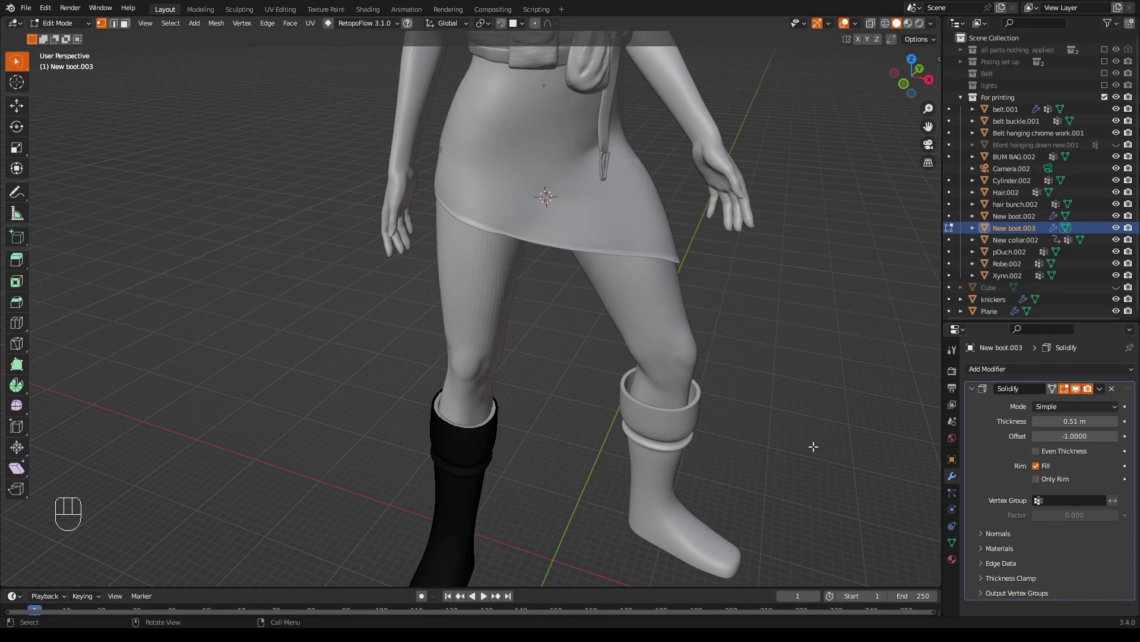
pyautogui.press('Tab')
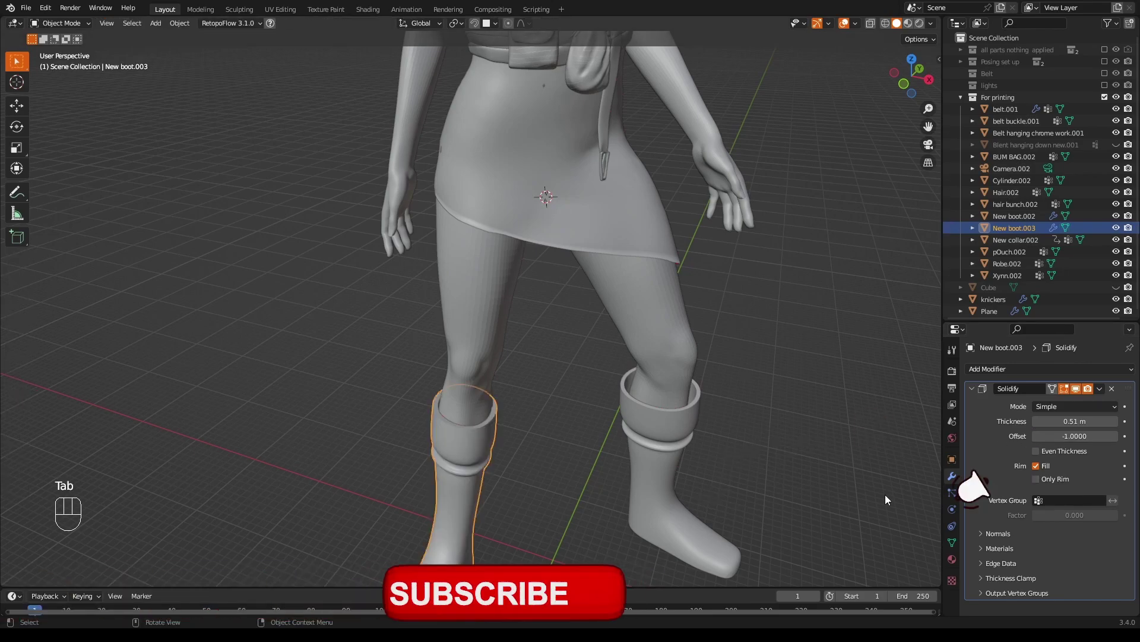
pyautogui.moveTo(1103, 393); pyautogui.dragTo(1091, 409)
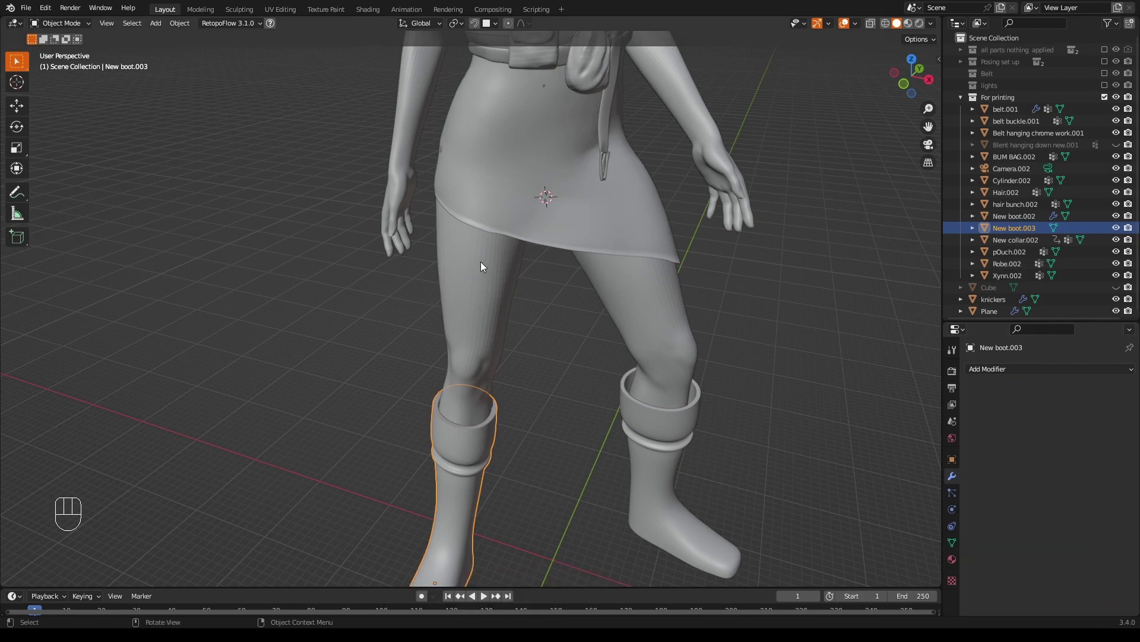
# Hide the body Xynn.002 and look into the hollow boot tops with New boot.003 selected.
pyautogui.click(481, 286)
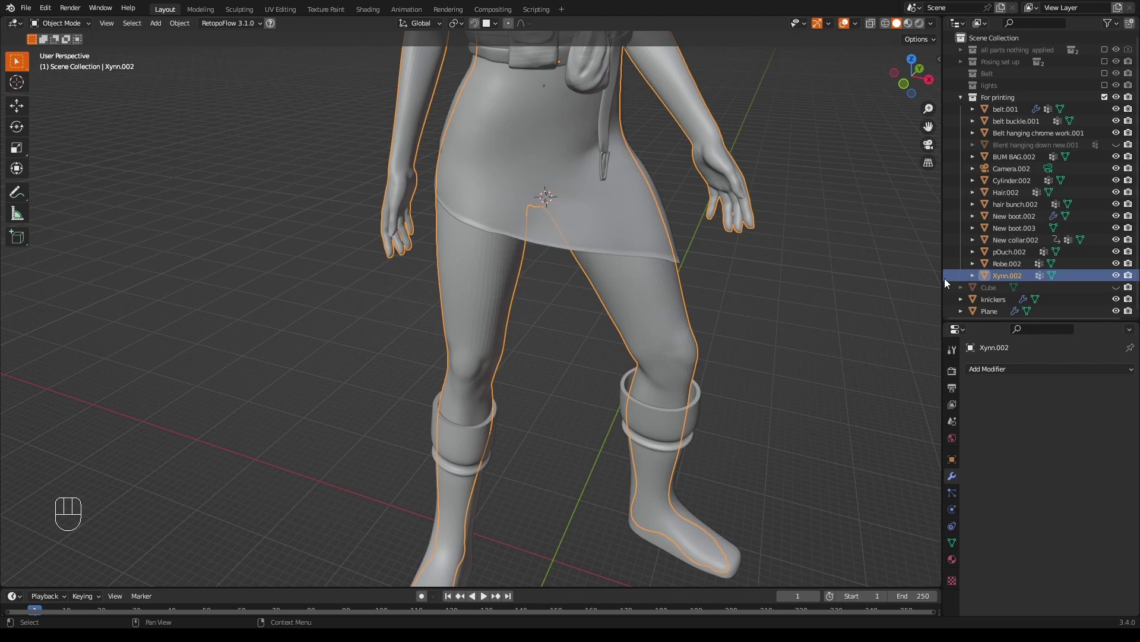
pyautogui.click(1120, 279)
pyautogui.middleClick(681, 446)
pyautogui.moveTo(638, 447); pyautogui.dragTo(569, 377)
pyautogui.click(438, 515)
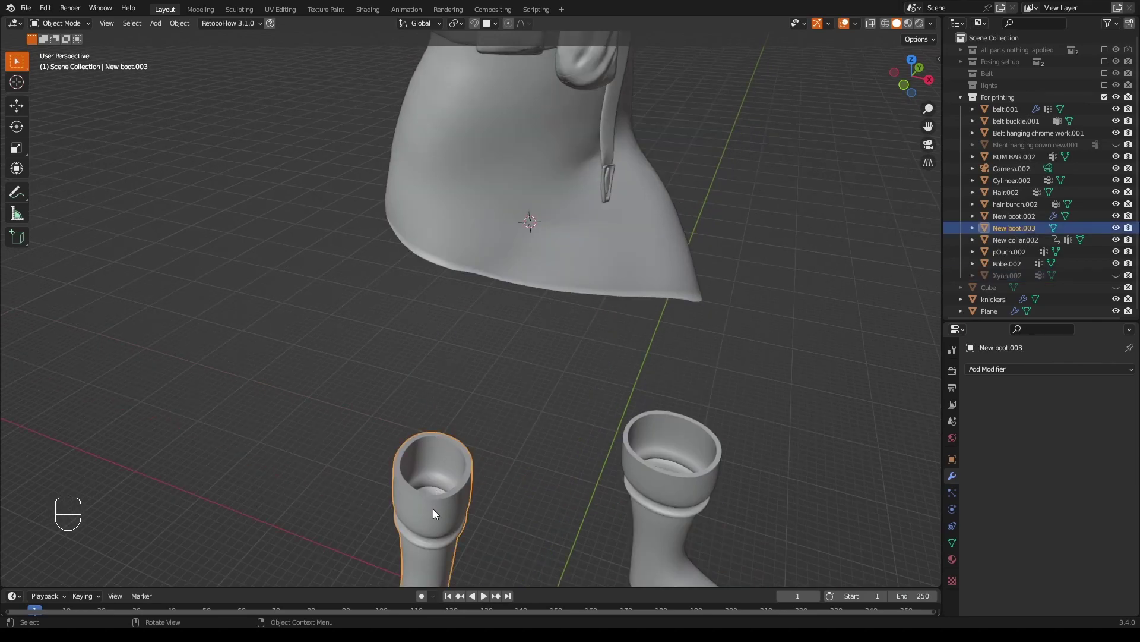
# Close the boot's top rim in Edit Mode and return to Object Mode.
pyautogui.press('Tab')
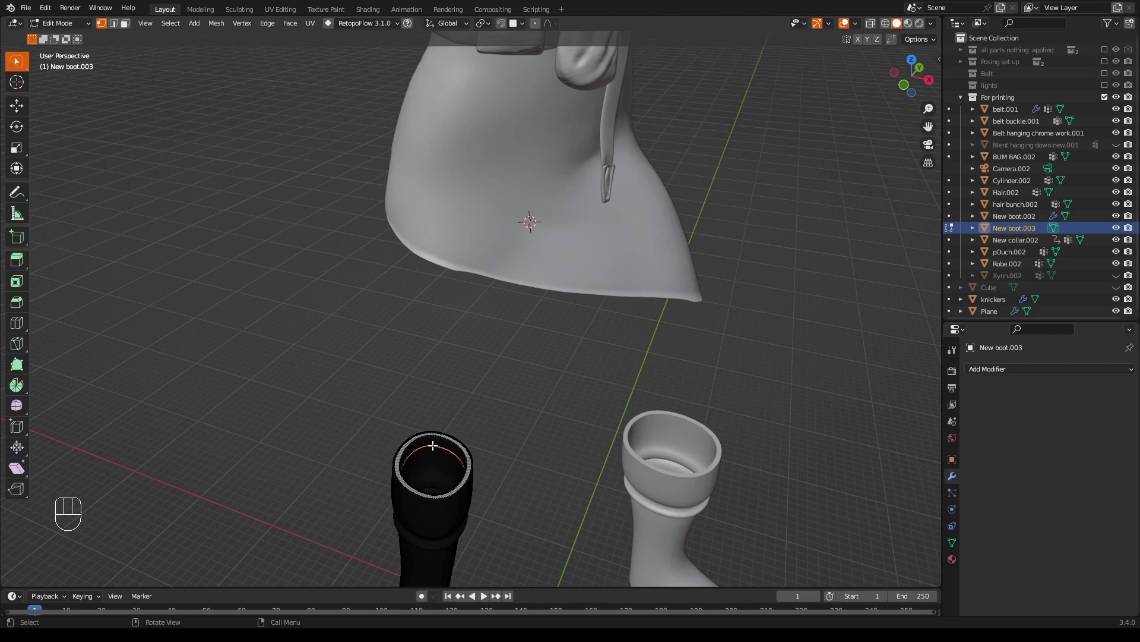
pyautogui.press('e')
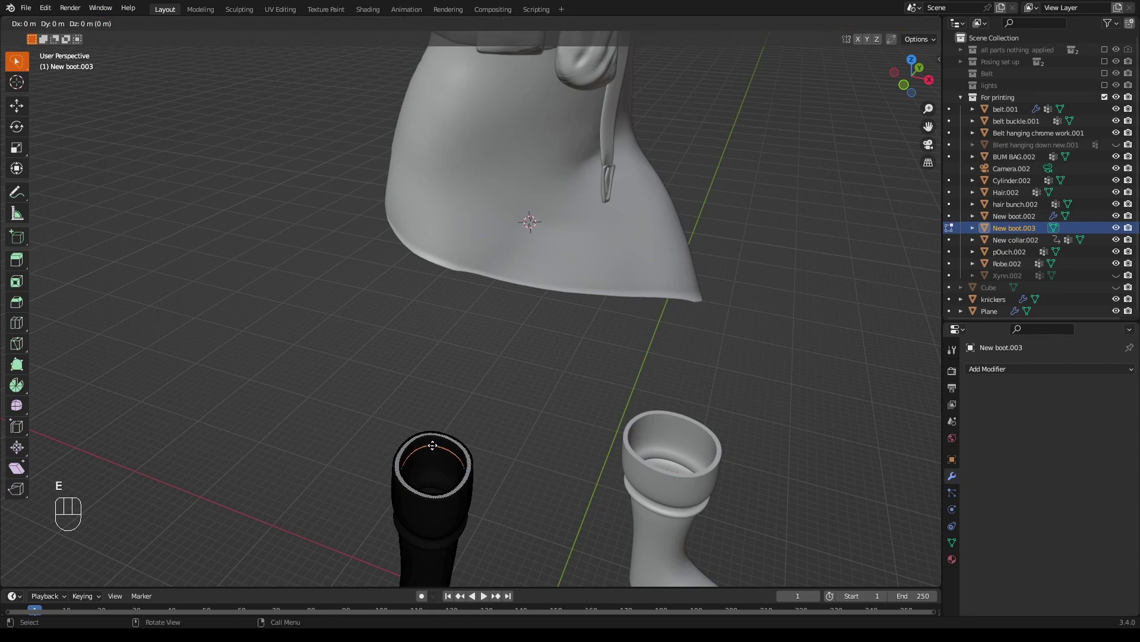
pyautogui.press('m')
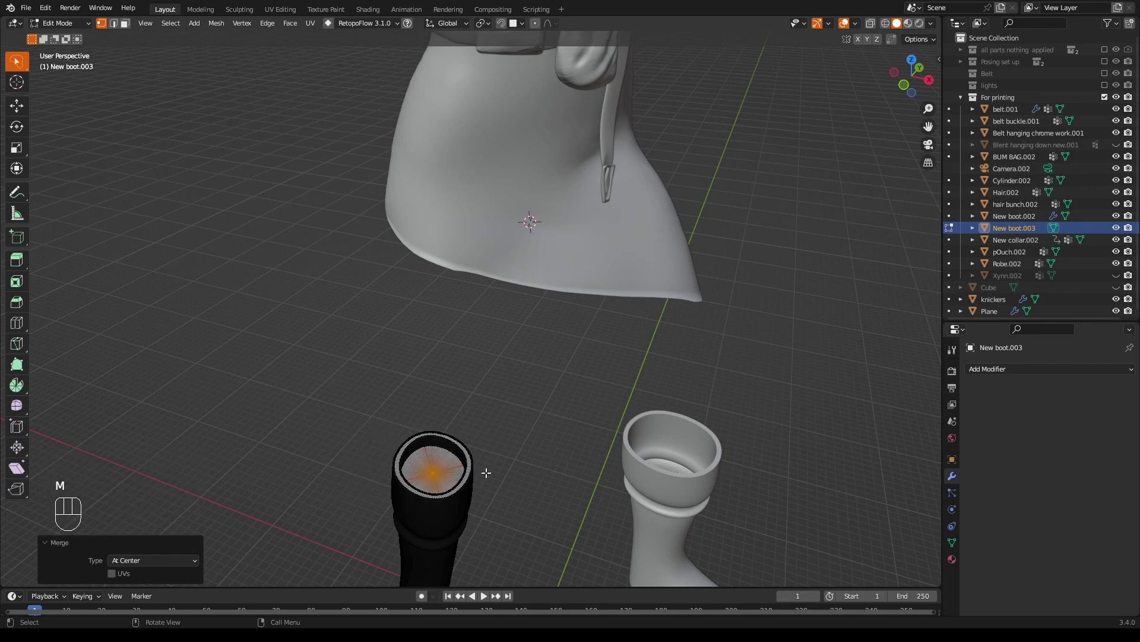
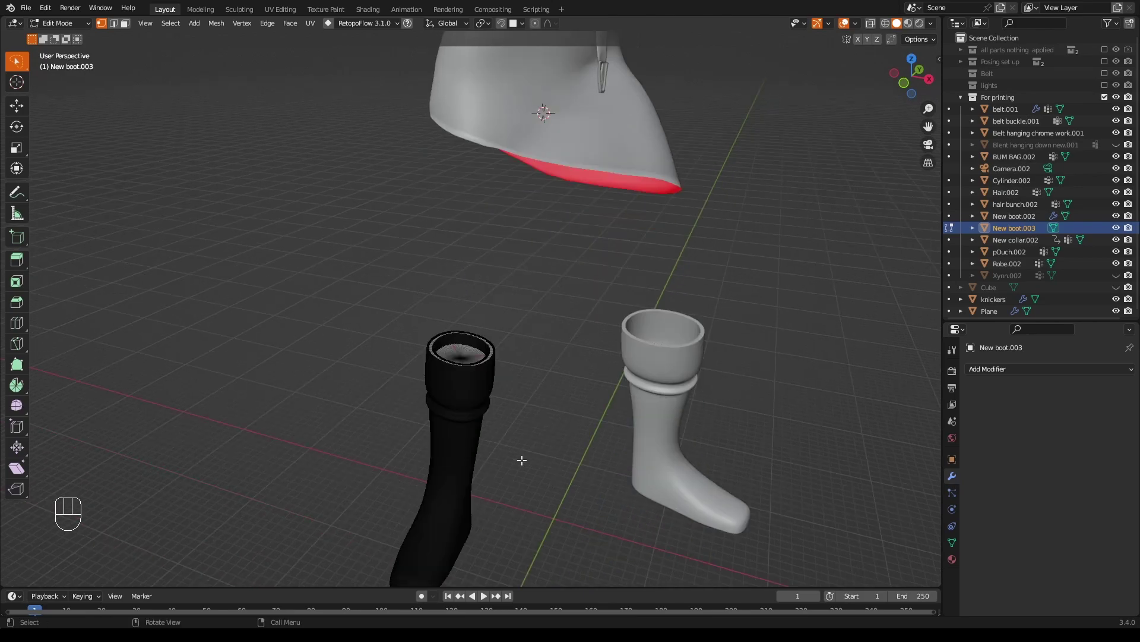
pyautogui.press('Tab')
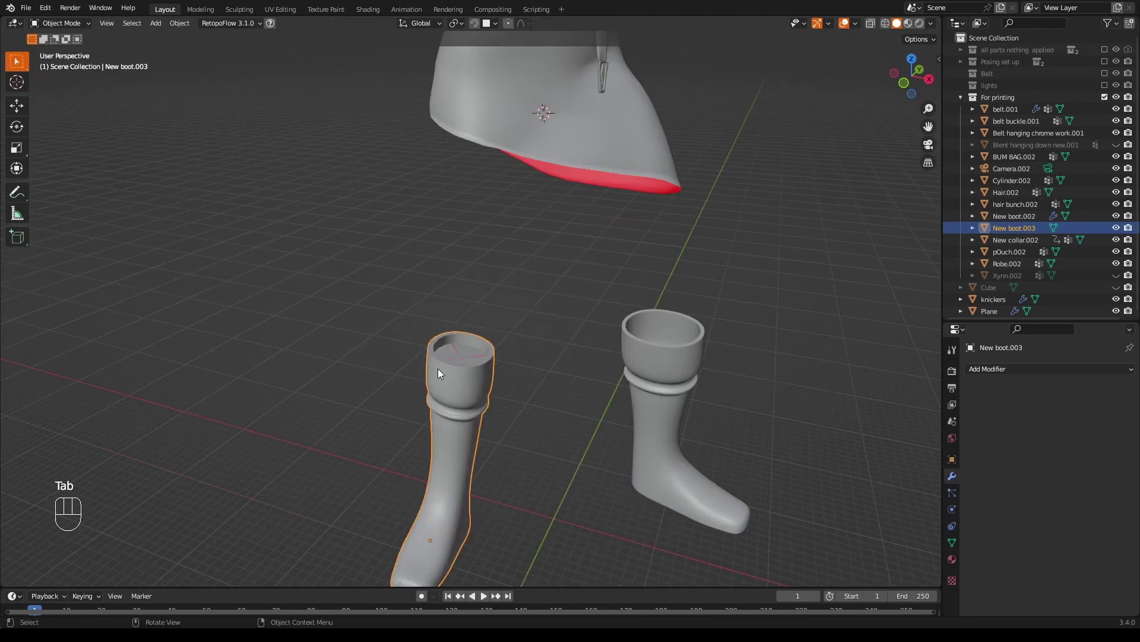
# Unhide Xynn.002, check both boots on the legs via New boot.002, then deselect.
pyautogui.moveTo(492, 376); pyautogui.dragTo(503, 386)
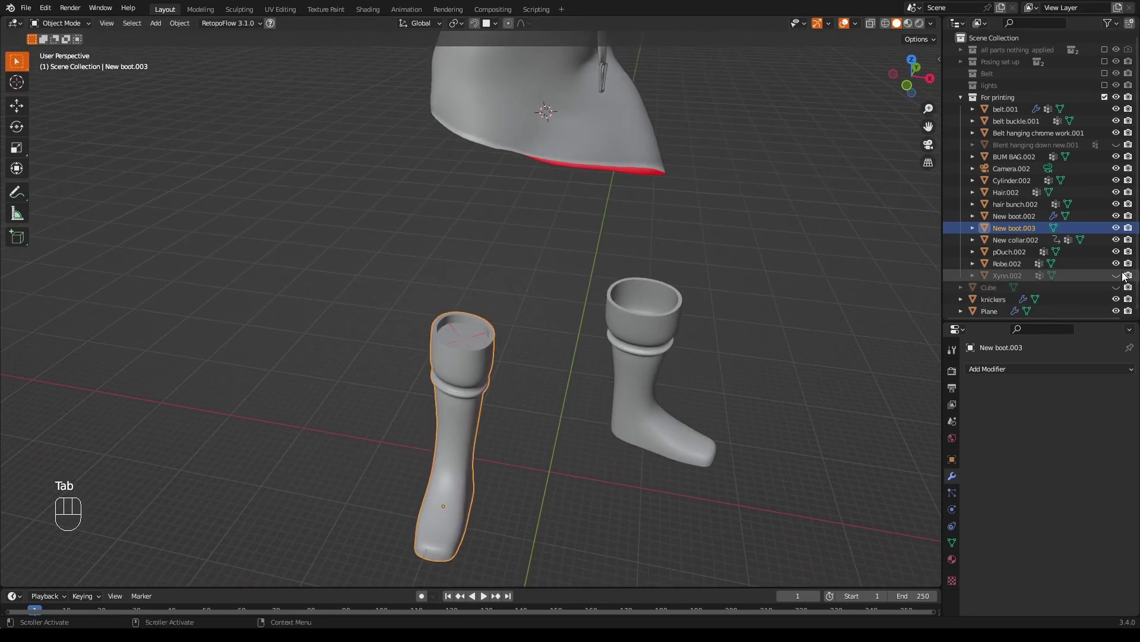
pyautogui.click(1119, 279)
pyautogui.moveTo(753, 335); pyautogui.dragTo(721, 352)
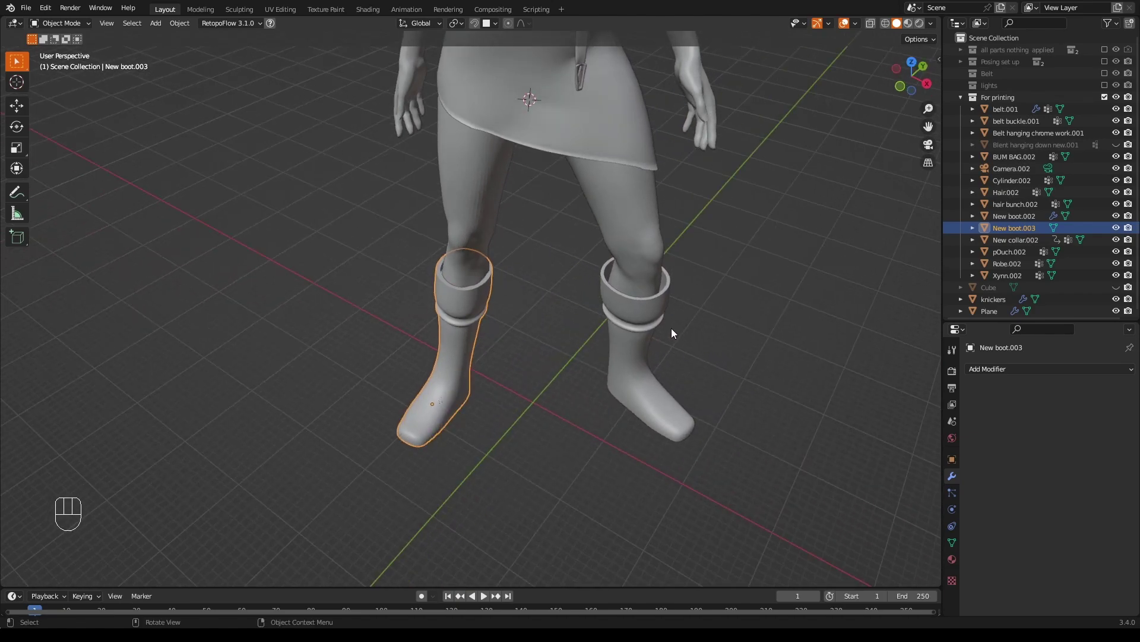
pyautogui.click(648, 323)
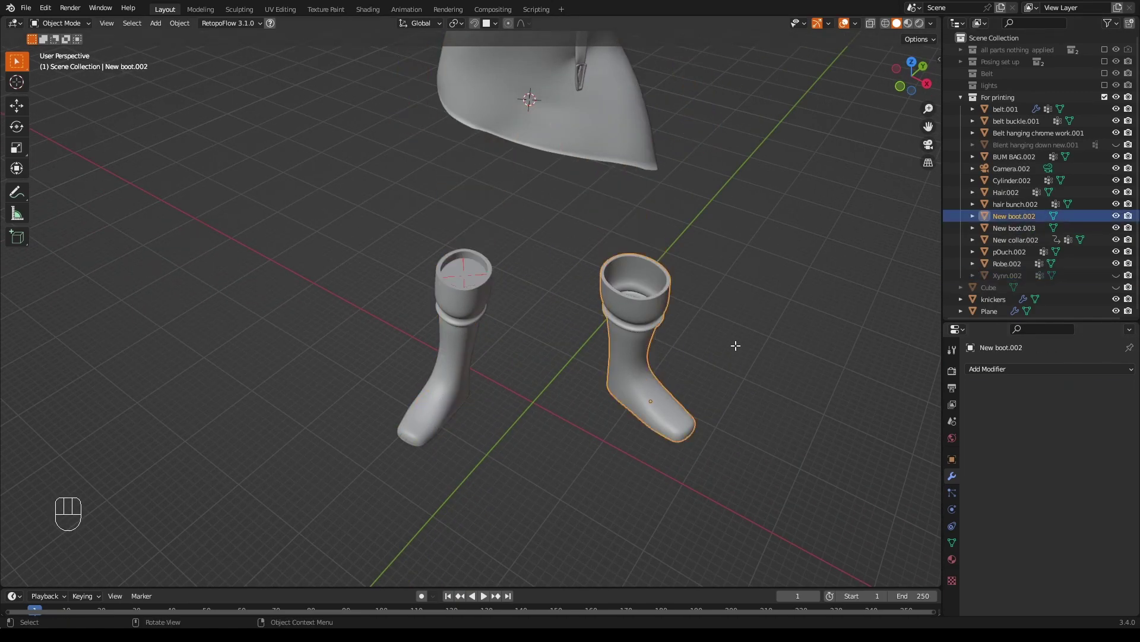
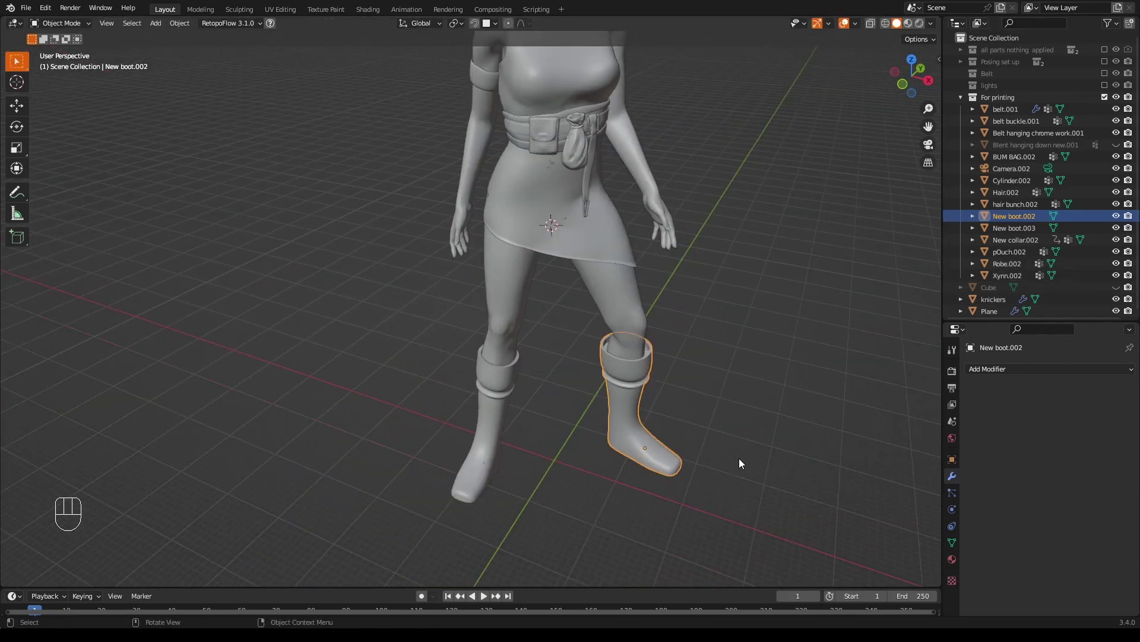
pyautogui.click(735, 461)
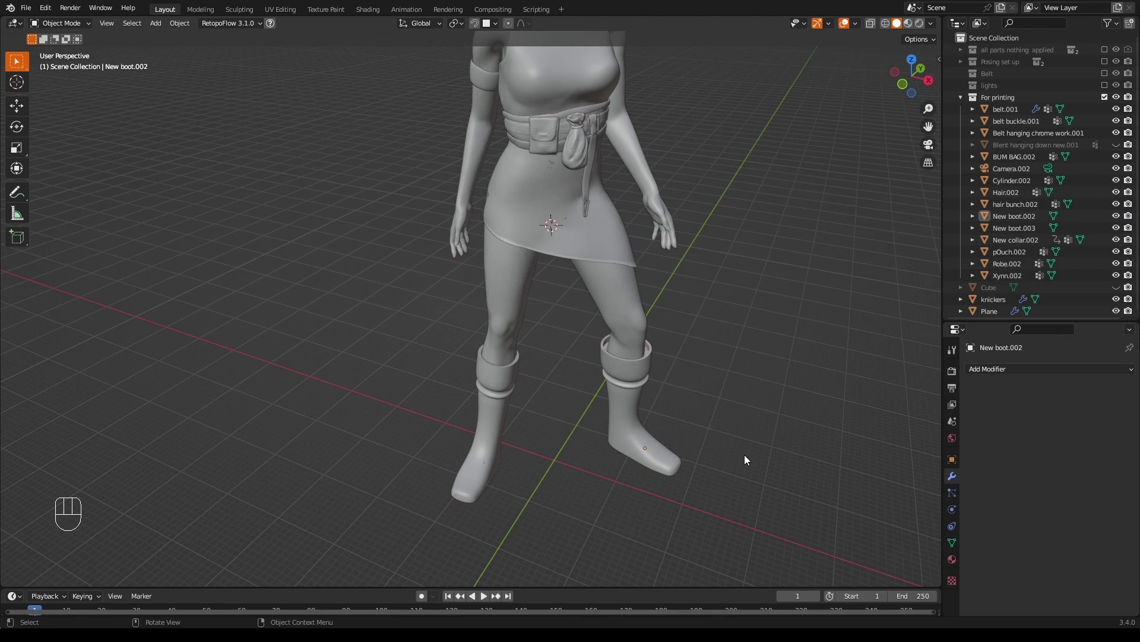
# Orbit and zoom in on the red bare patch at the figure's shoulder.
pyautogui.moveTo(733, 232); pyautogui.dragTo(704, 211)
pyautogui.moveTo(720, 183); pyautogui.dragTo(746, 355)
pyautogui.moveTo(747, 358); pyautogui.dragTo(853, 362)
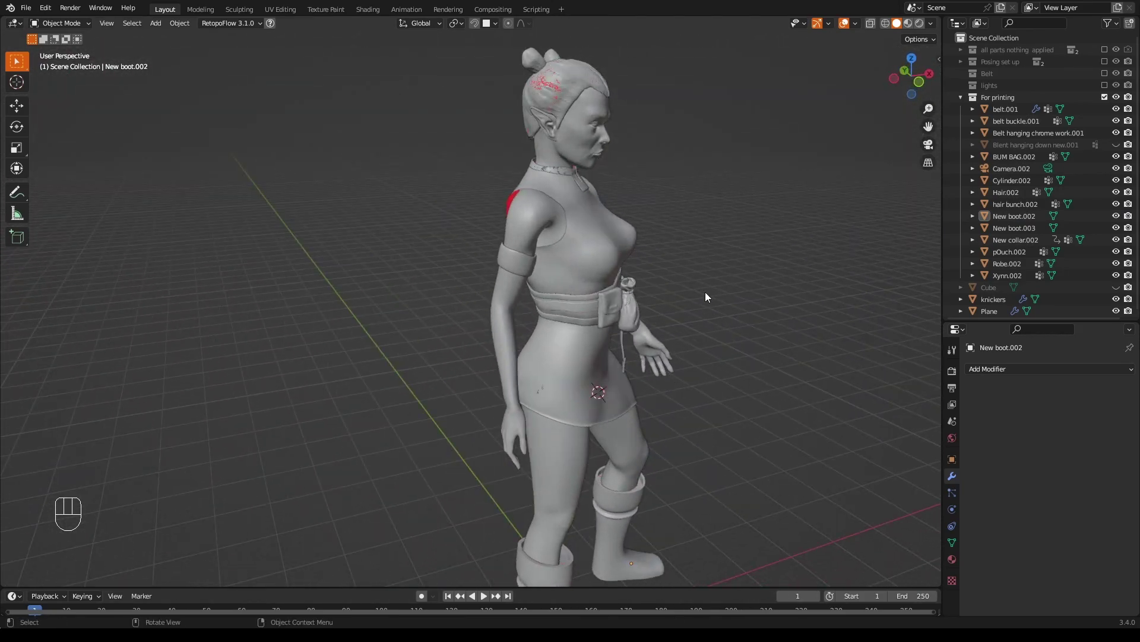
pyautogui.moveTo(710, 296); pyautogui.dragTo(732, 295)
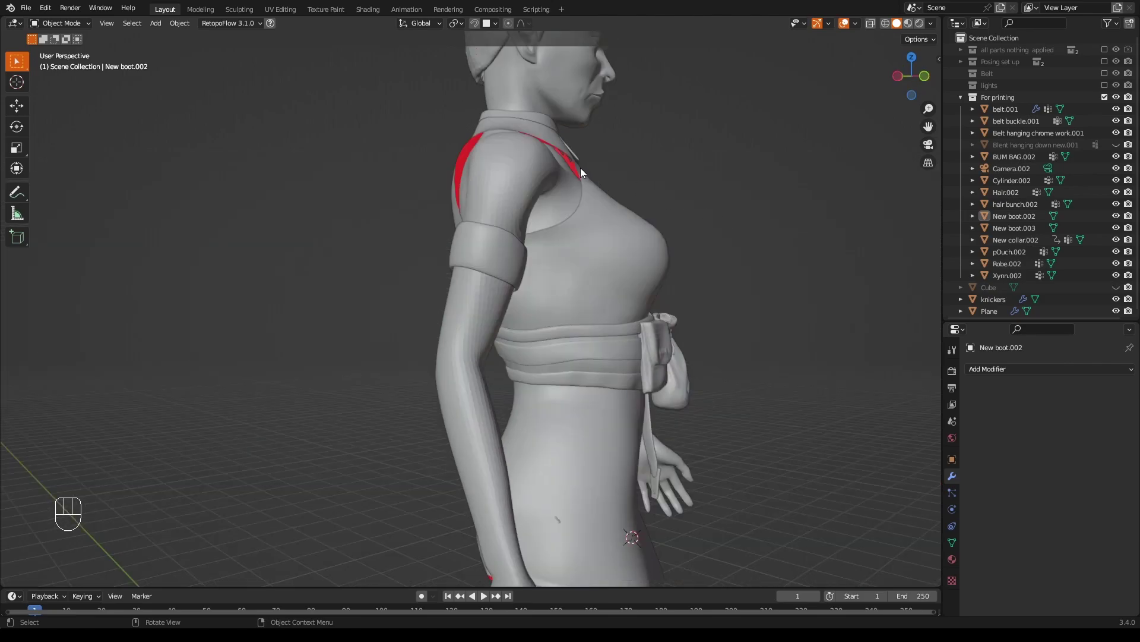
# Select Robe.002 and add a Solidify modifier giving it 0.01 m thickness.
pyautogui.moveTo(582, 170); pyautogui.dragTo(564, 205)
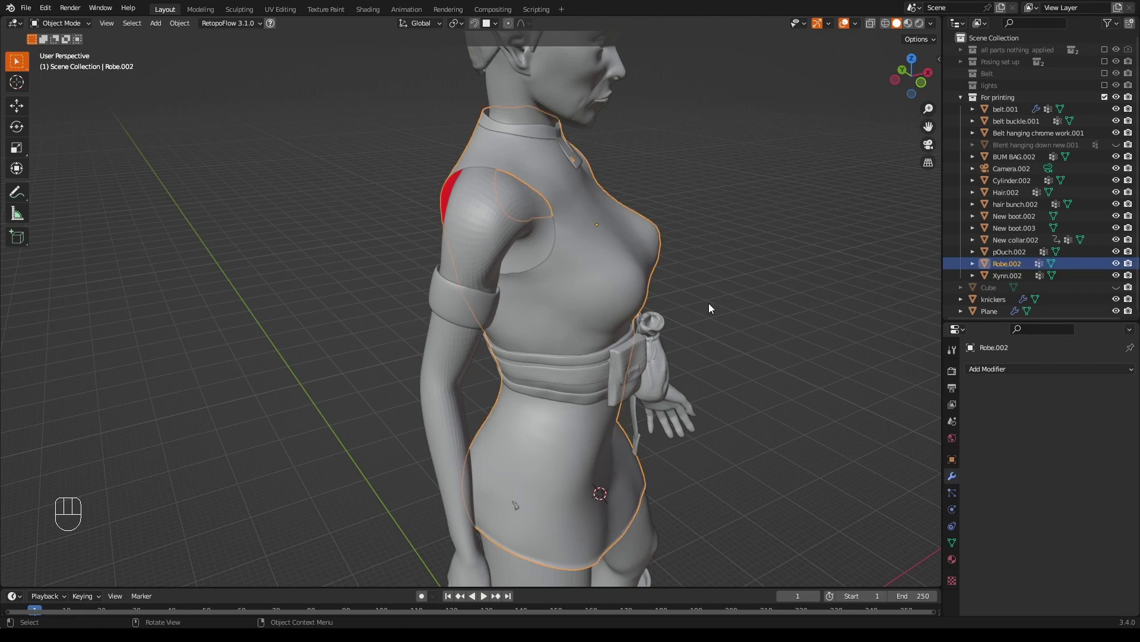
pyautogui.moveTo(1020, 374); pyautogui.dragTo(919, 296)
pyautogui.moveTo(799, 347); pyautogui.dragTo(805, 338)
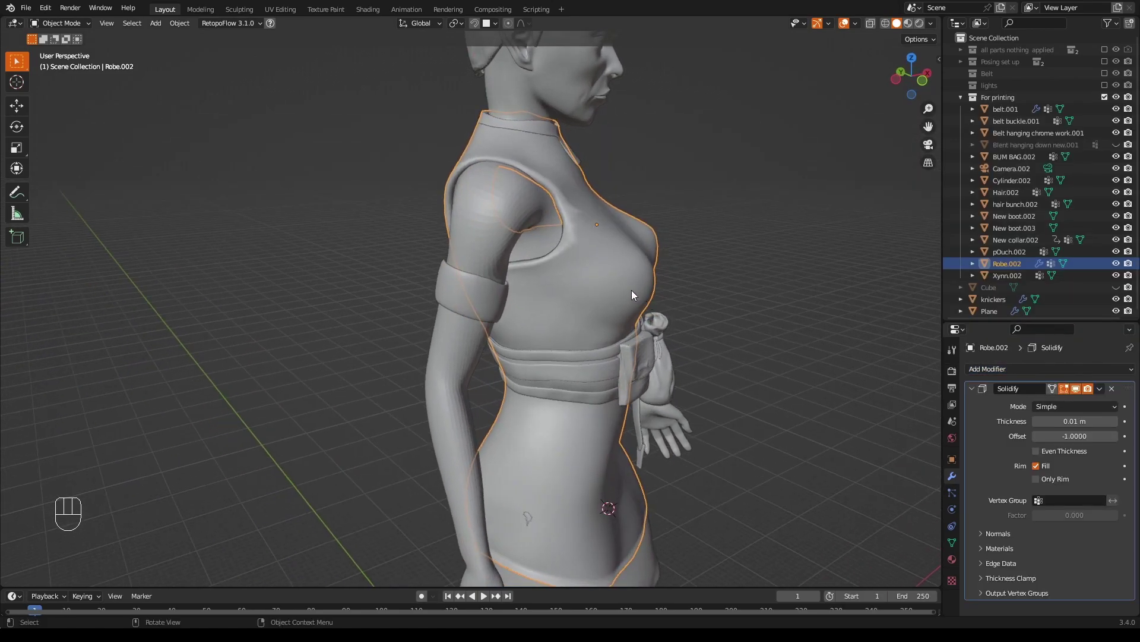
pyautogui.middleClick(639, 259)
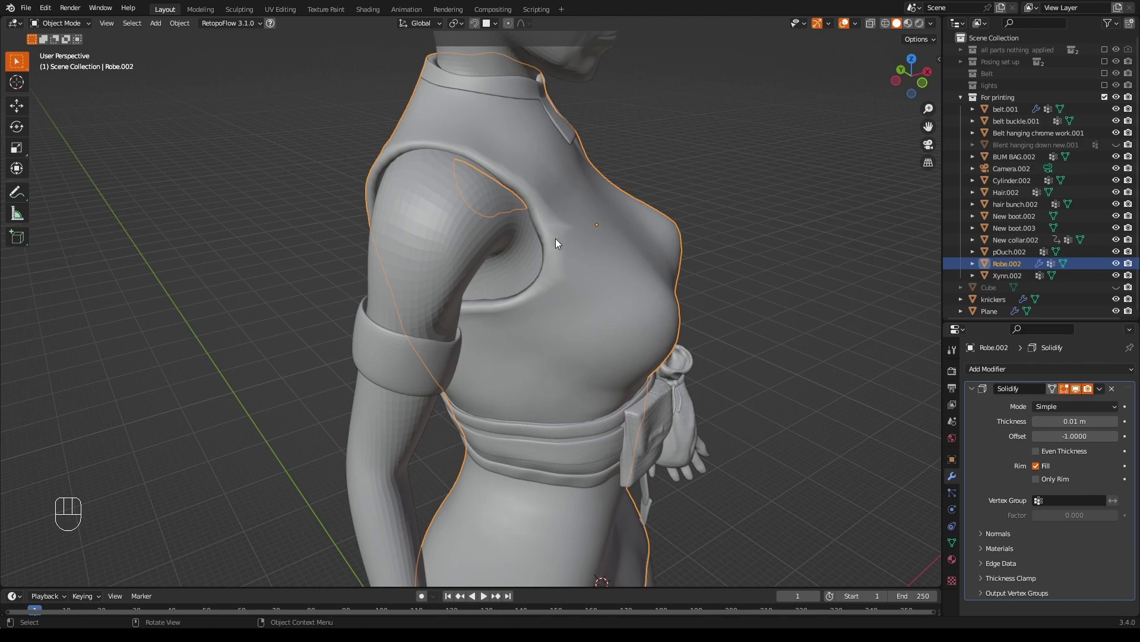
pyautogui.moveTo(853, 265); pyautogui.dragTo(774, 258)
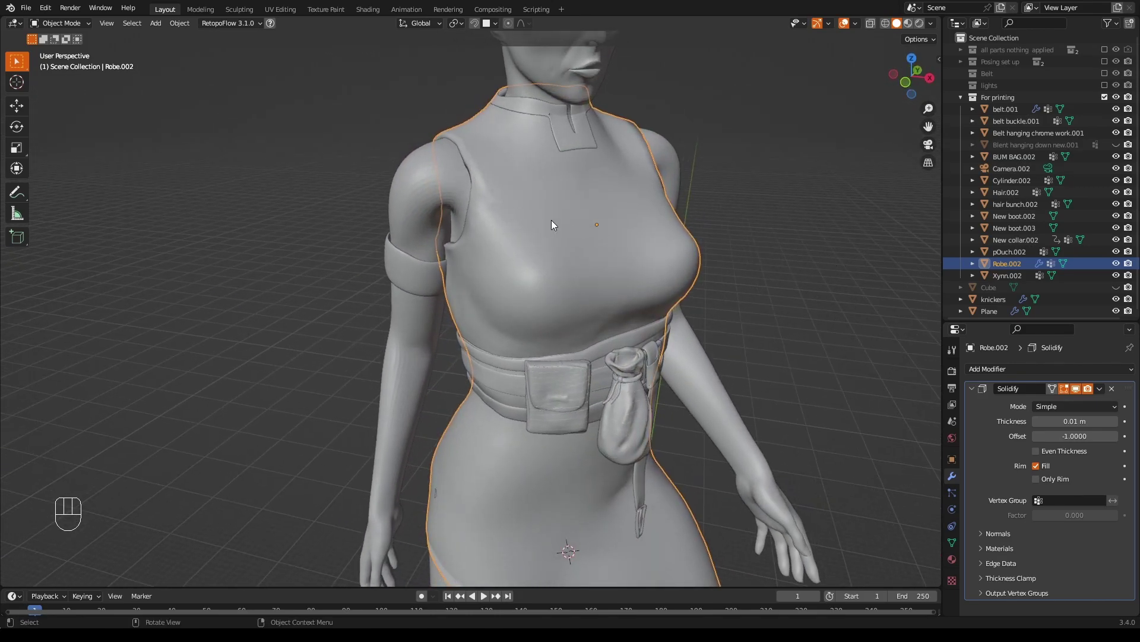
pyautogui.moveTo(546, 224); pyautogui.dragTo(523, 251)
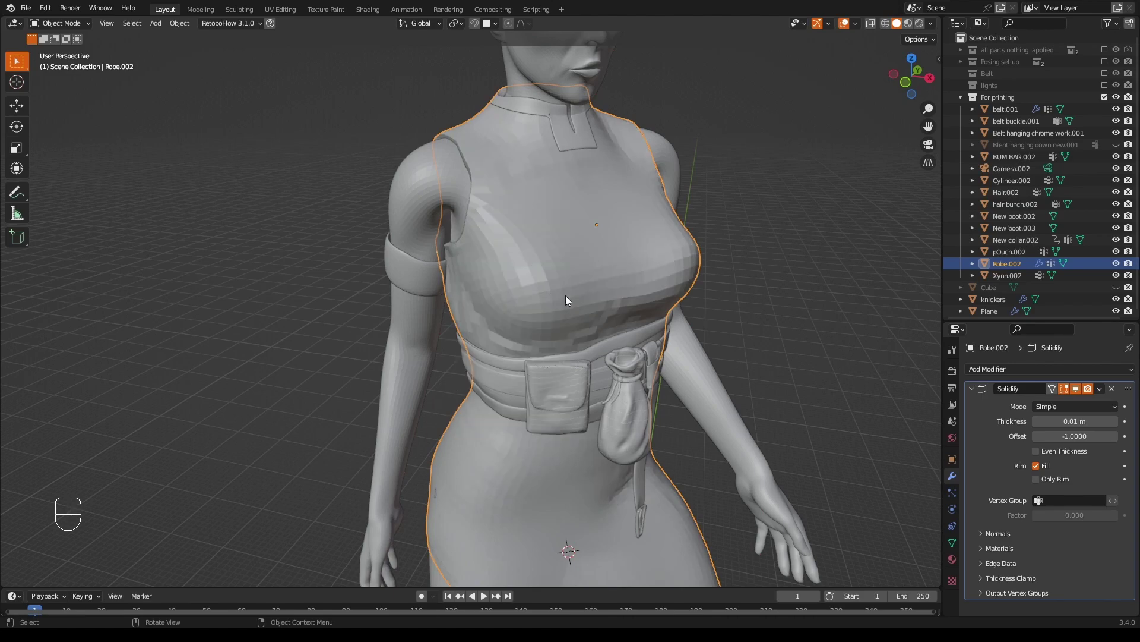
pyautogui.moveTo(586, 303); pyautogui.dragTo(591, 313)
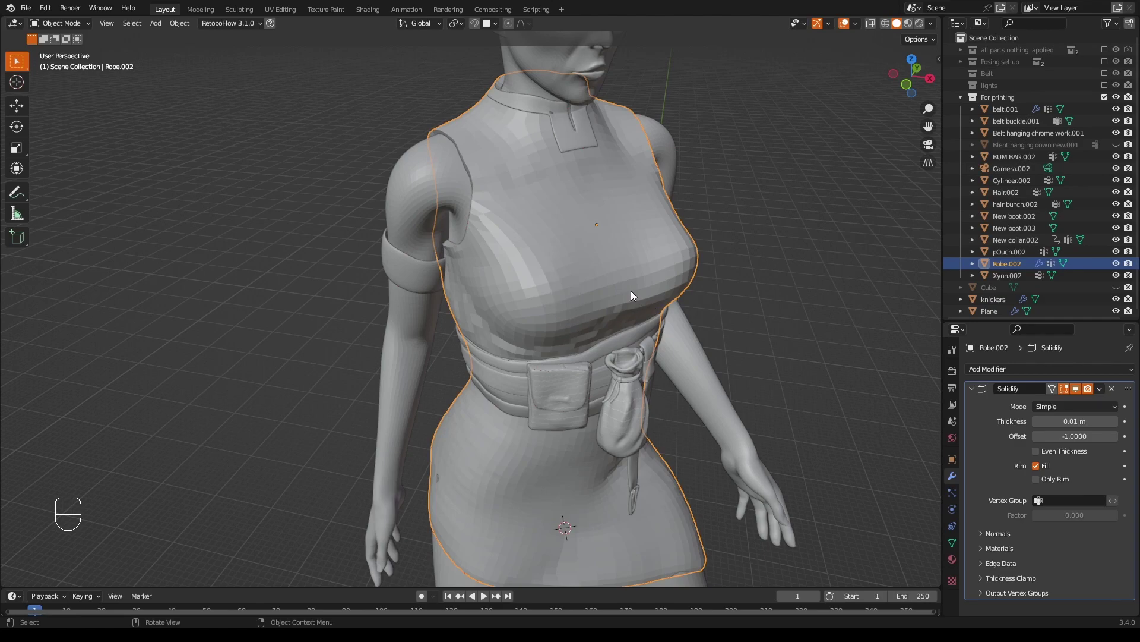
# Set the robe's Solidify thickness to 0.024 m and inspect the skirt hem from below.
pyautogui.moveTo(639, 342); pyautogui.dragTo(740, 320)
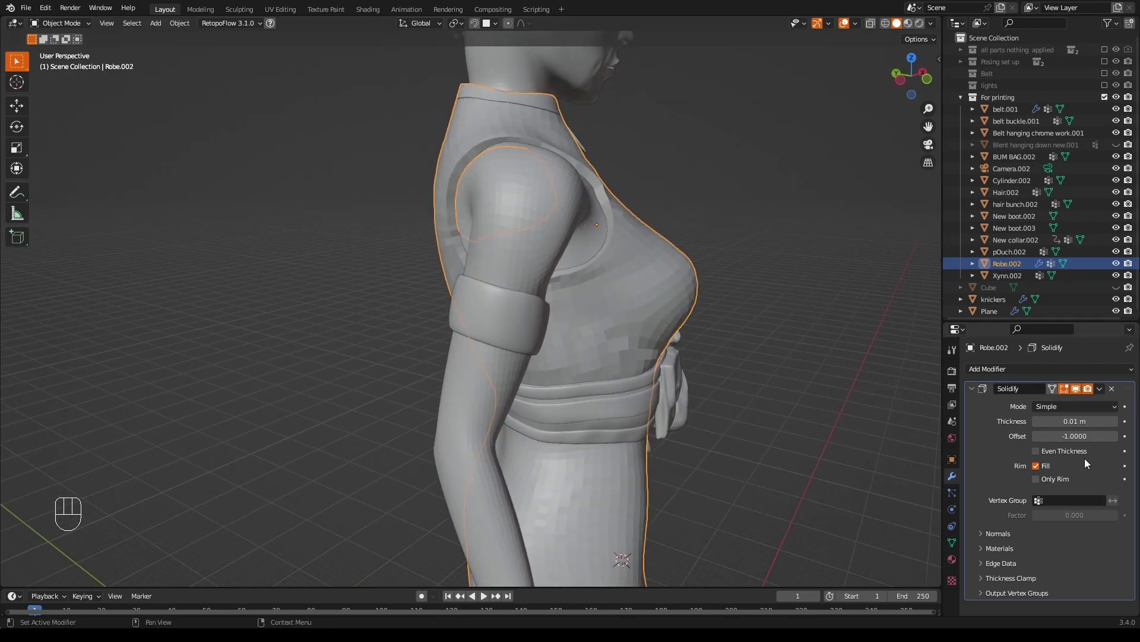
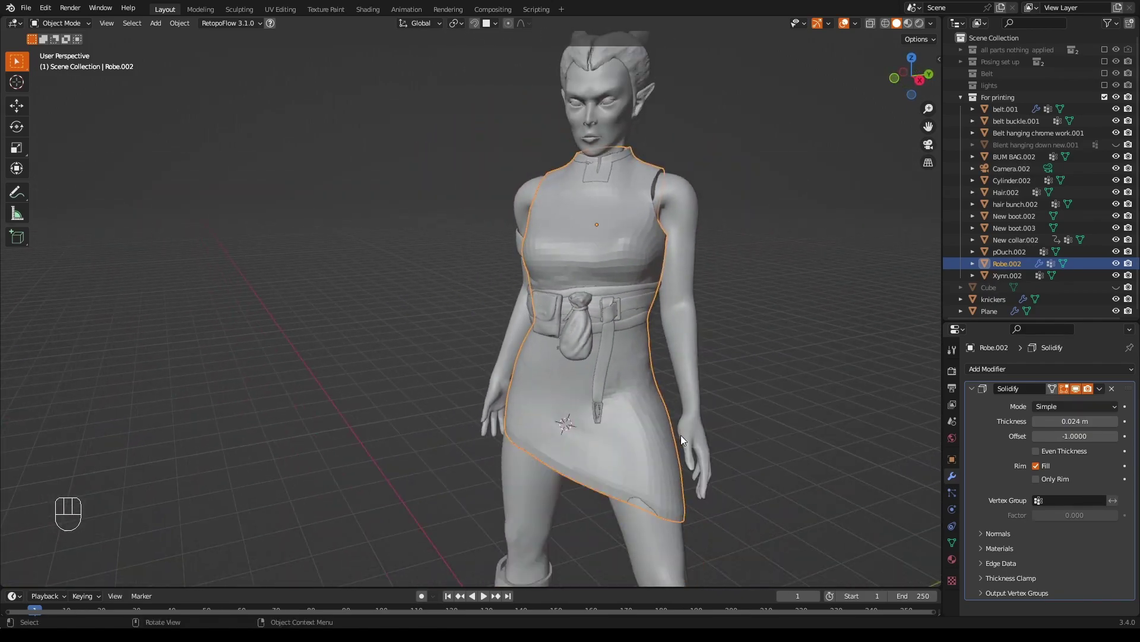
pyautogui.moveTo(697, 445); pyautogui.dragTo(703, 394)
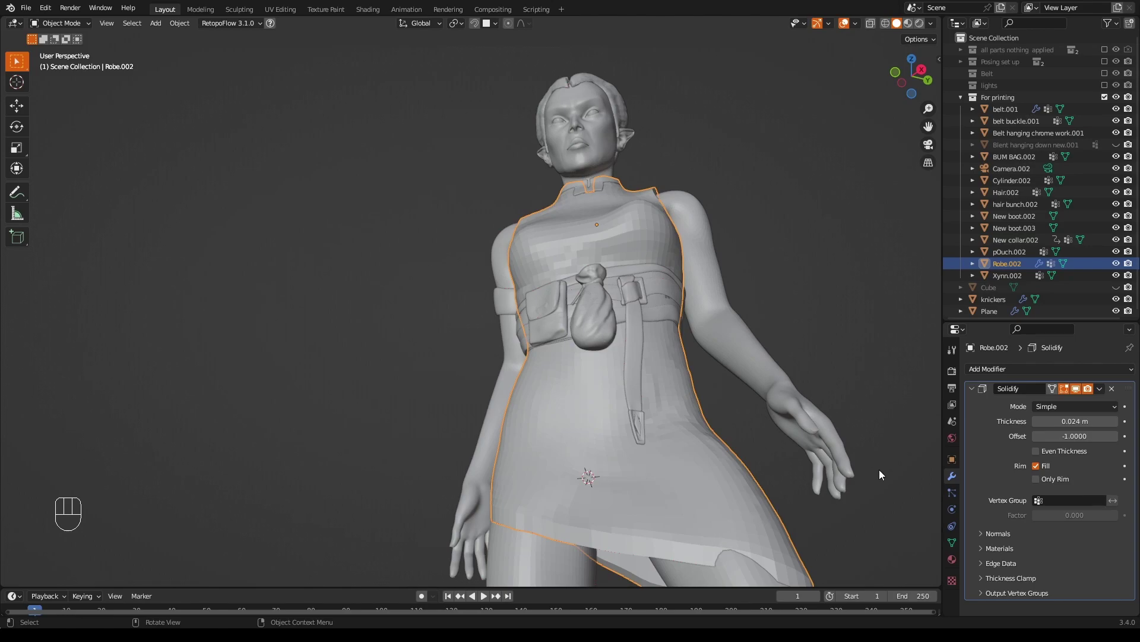
pyautogui.click(1081, 394)
pyautogui.click(1080, 394)
pyautogui.moveTo(870, 481); pyautogui.dragTo(864, 473)
pyautogui.moveTo(861, 468); pyautogui.dragTo(799, 369)
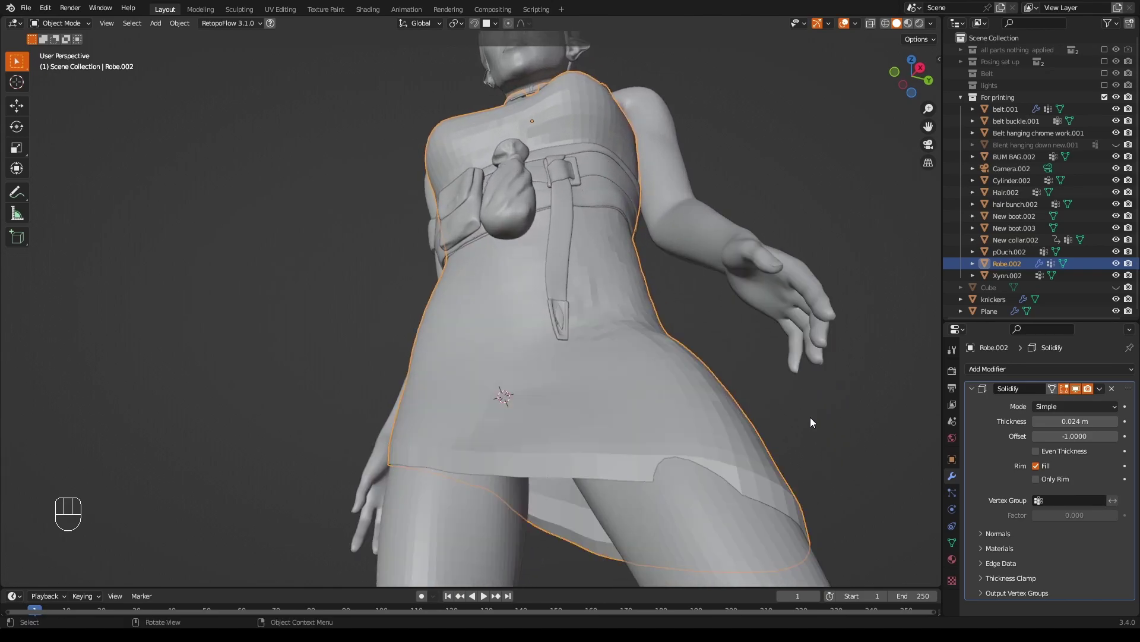
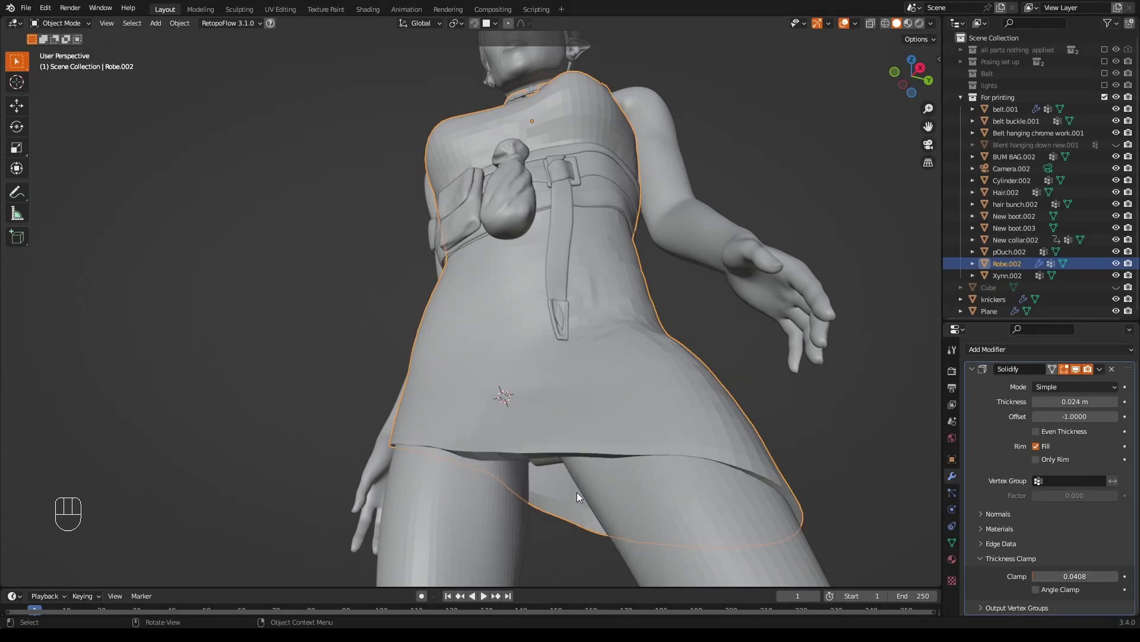
# Orbit from under the skirt hem back to a front view of the thickened robe.
pyautogui.moveTo(647, 465); pyautogui.dragTo(649, 315)
pyautogui.moveTo(683, 312); pyautogui.dragTo(722, 297)
pyautogui.moveTo(545, 176); pyautogui.dragTo(443, 202)
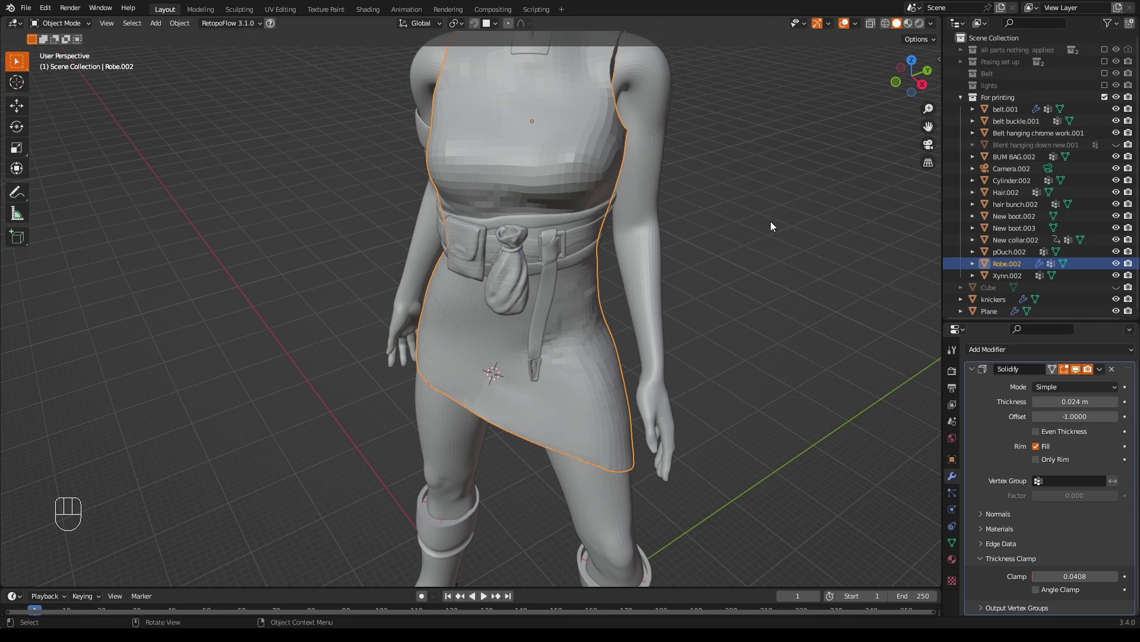
pyautogui.moveTo(750, 240); pyautogui.dragTo(778, 428)
pyautogui.moveTo(778, 429); pyautogui.dragTo(754, 419)
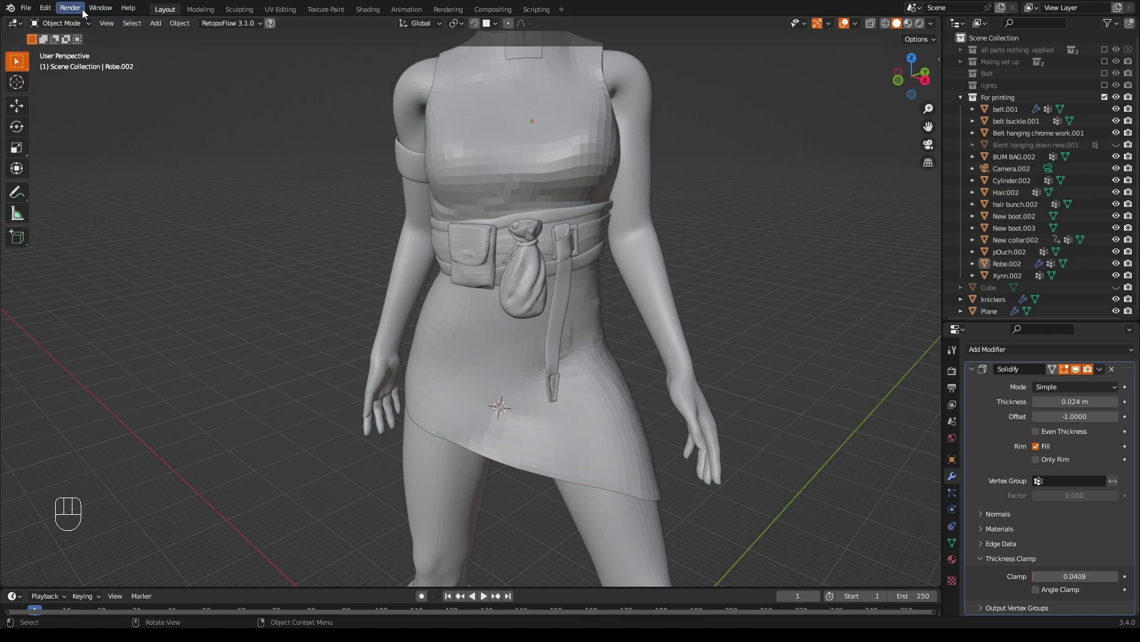
pyautogui.moveTo(45, 11); pyautogui.dragTo(82, 195)
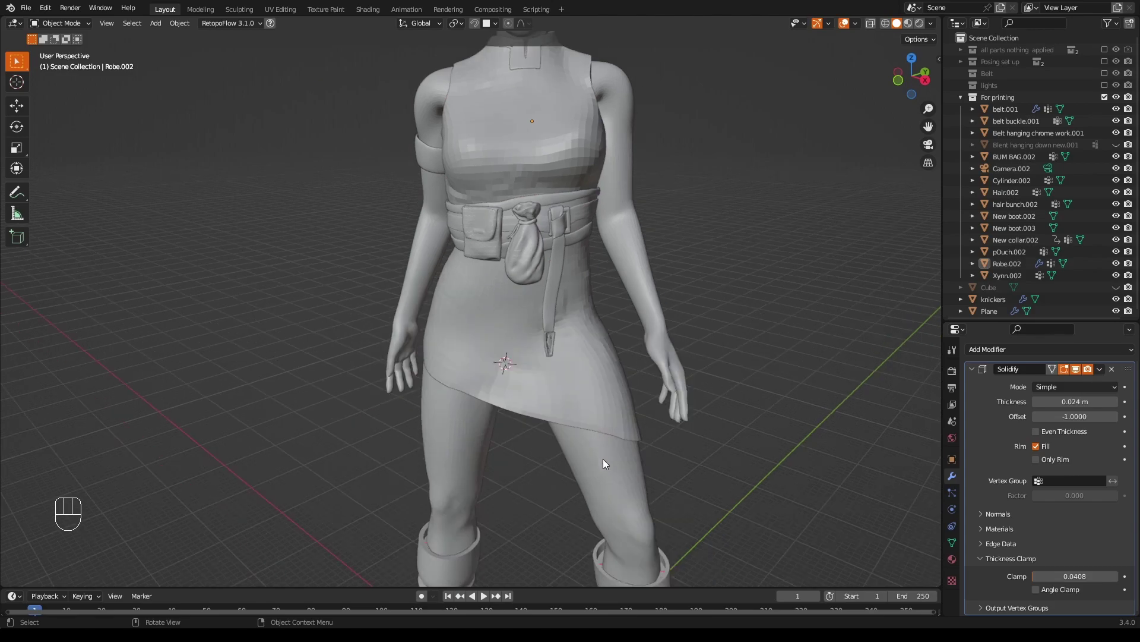
# Select the Xynn.002 body and show the 3D-Print Toolbox in the N sidebar.
pyautogui.click(608, 462)
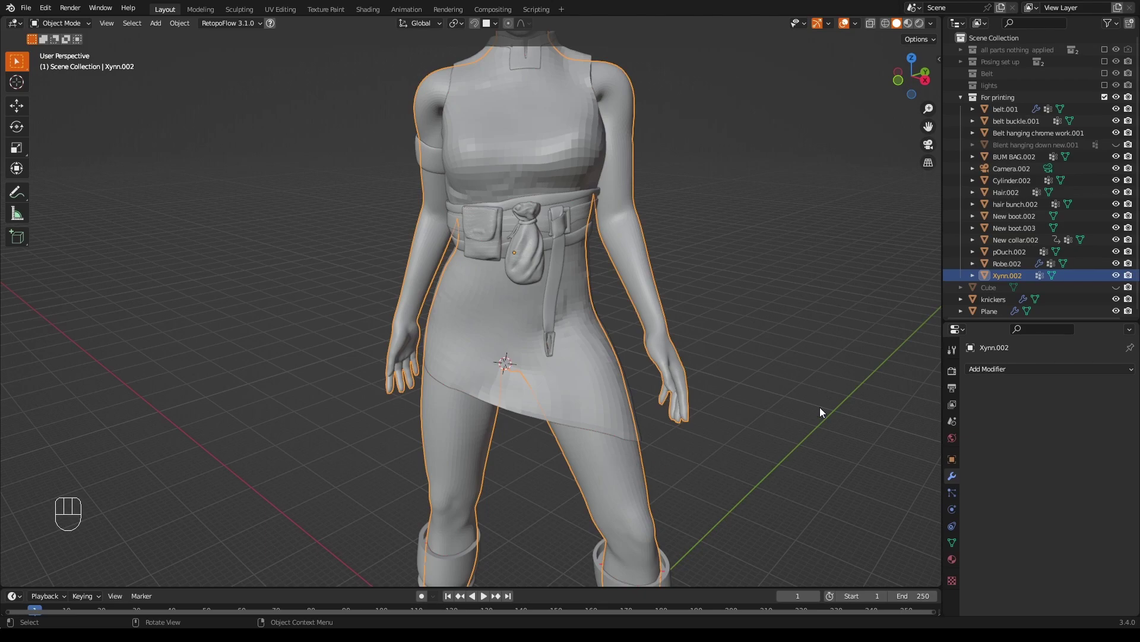
pyautogui.press('n')
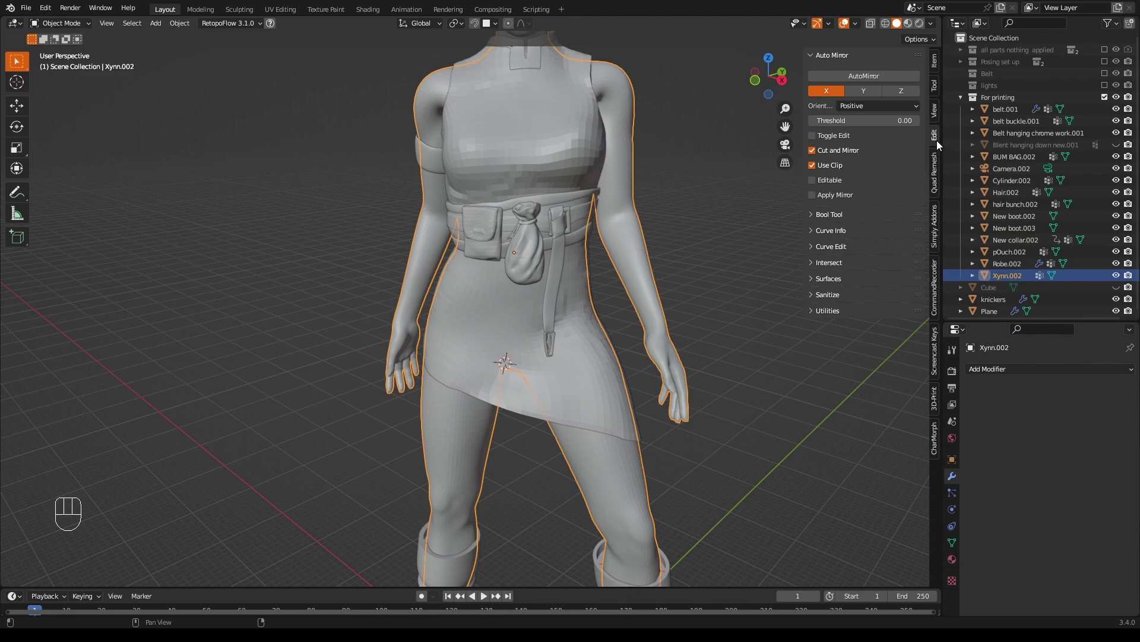
pyautogui.click(938, 405)
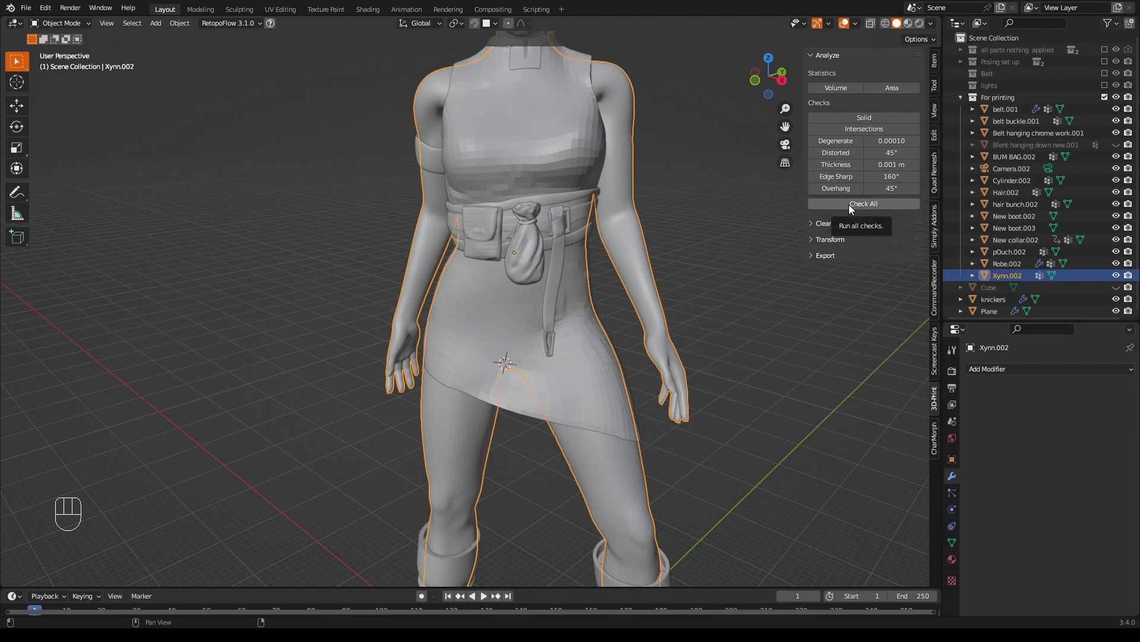
pyautogui.press('Tab')
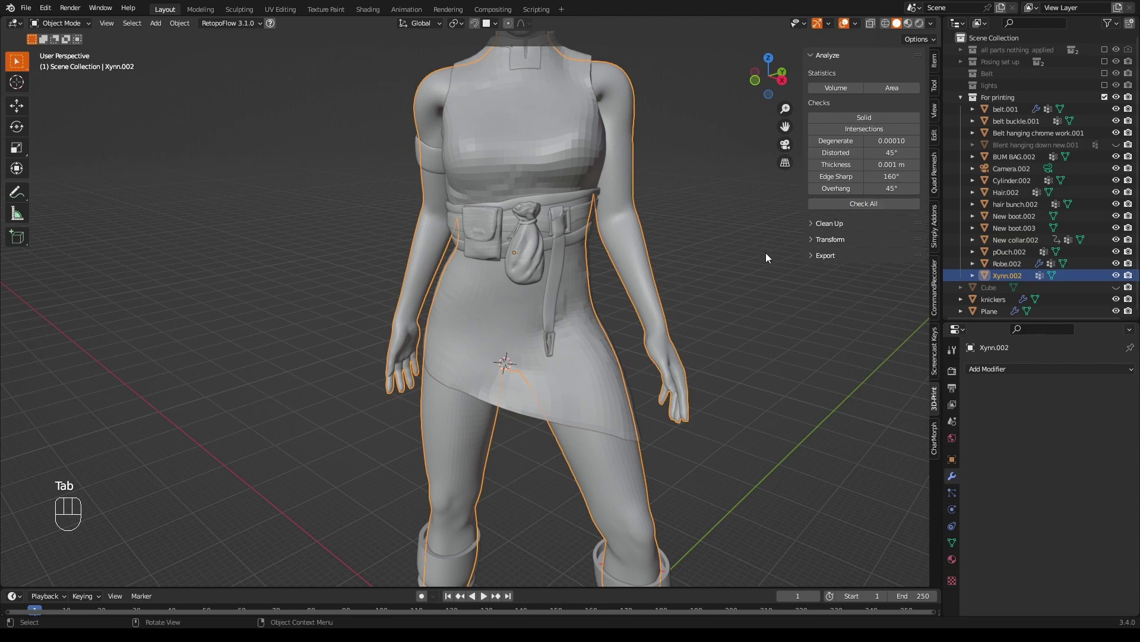
# Enter edit mode on the body, hide Robe.002, and expand the 3D-Print Clean Up options.
pyautogui.press('Tab')
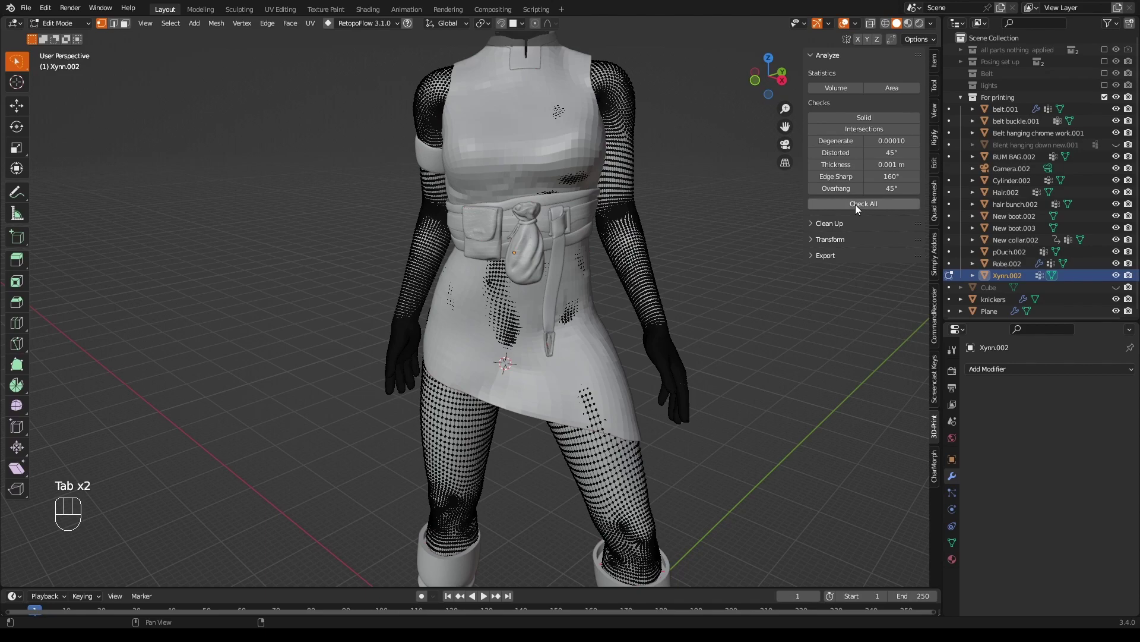
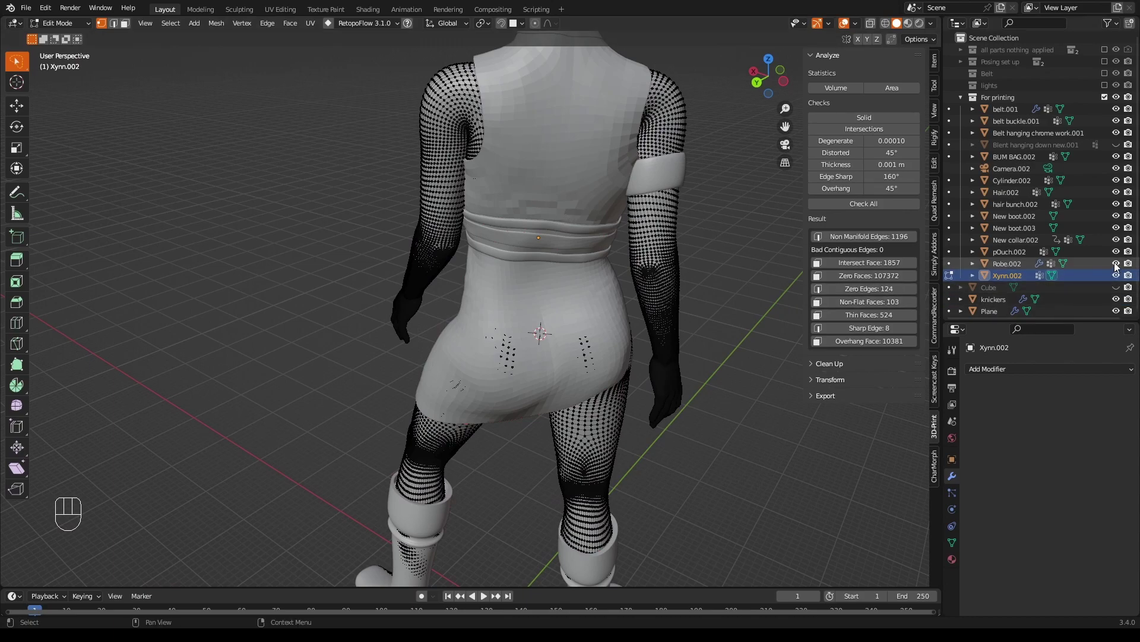
pyautogui.click(1120, 268)
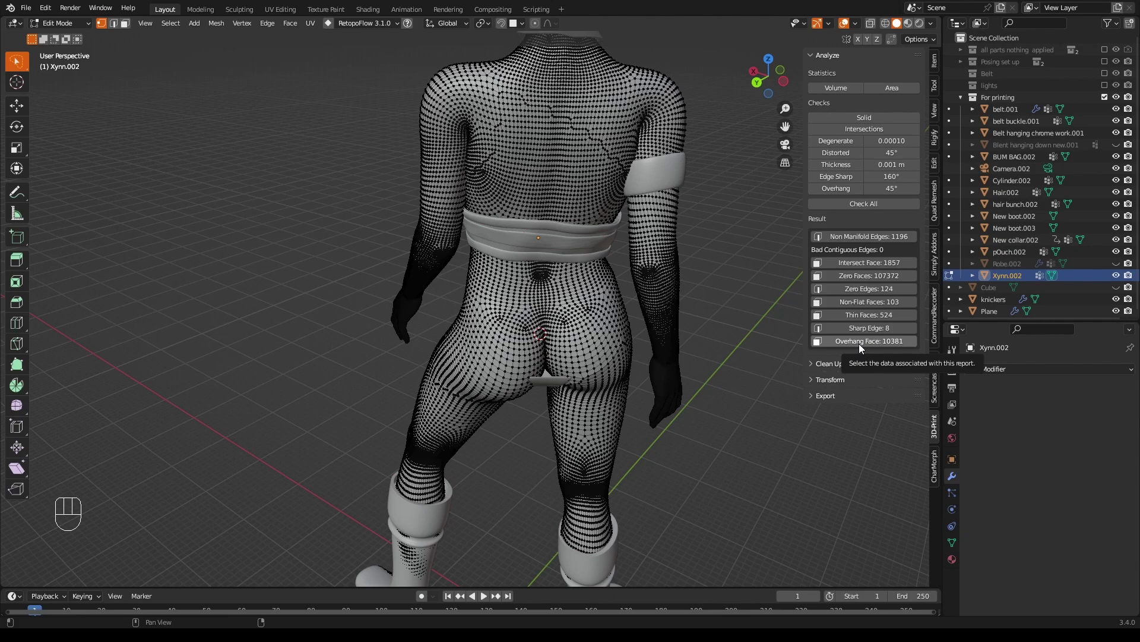
pyautogui.click(815, 371)
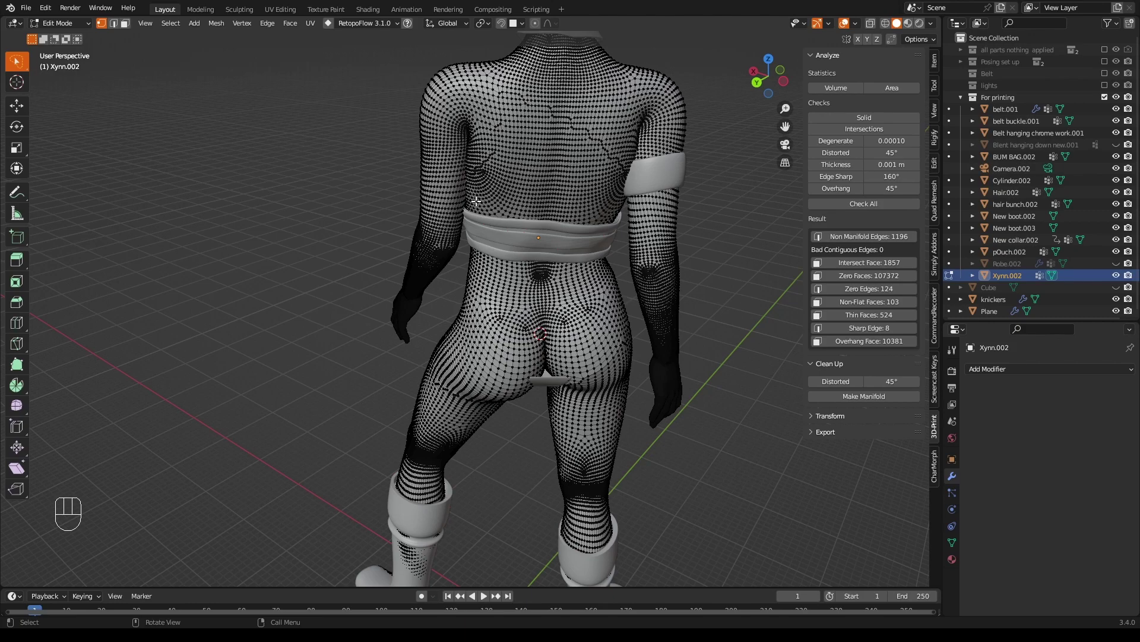
# Select the whole body mesh, run Mesh > Clean Up, and rerun Check All (420 non-manifold edges).
pyautogui.press('a')
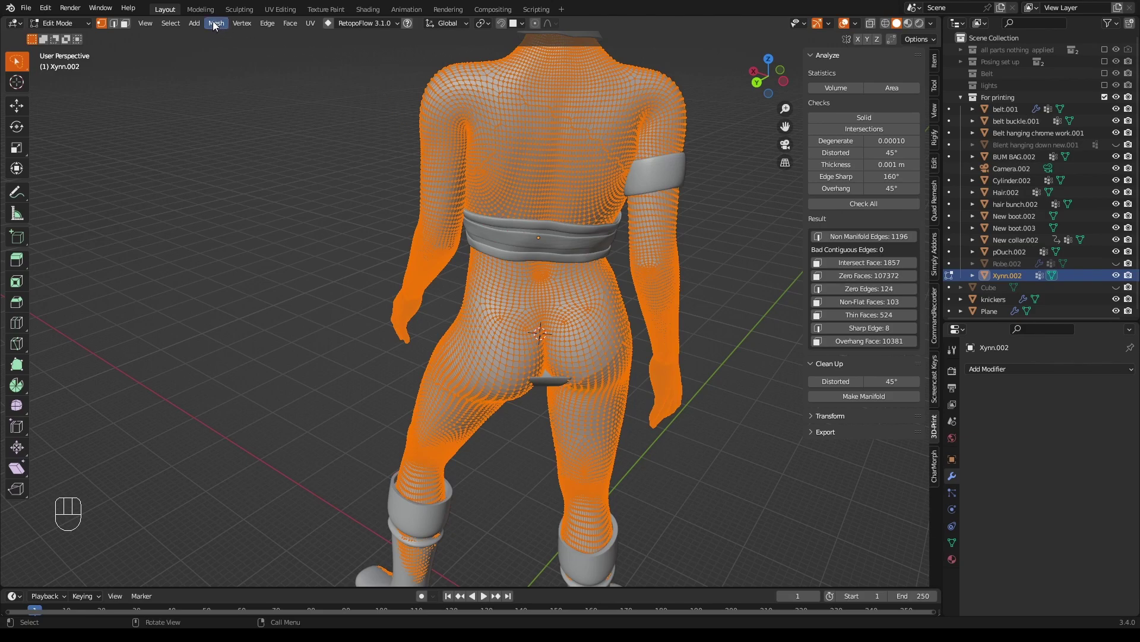
pyautogui.moveTo(217, 25); pyautogui.dragTo(348, 405)
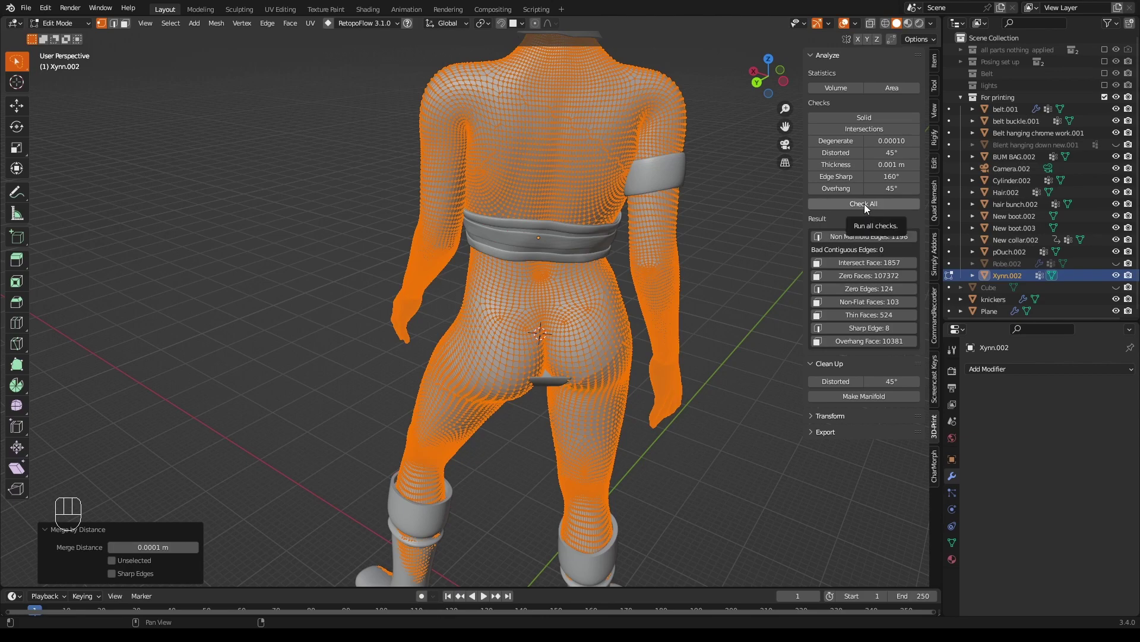
pyautogui.moveTo(869, 210); pyautogui.dragTo(742, 247)
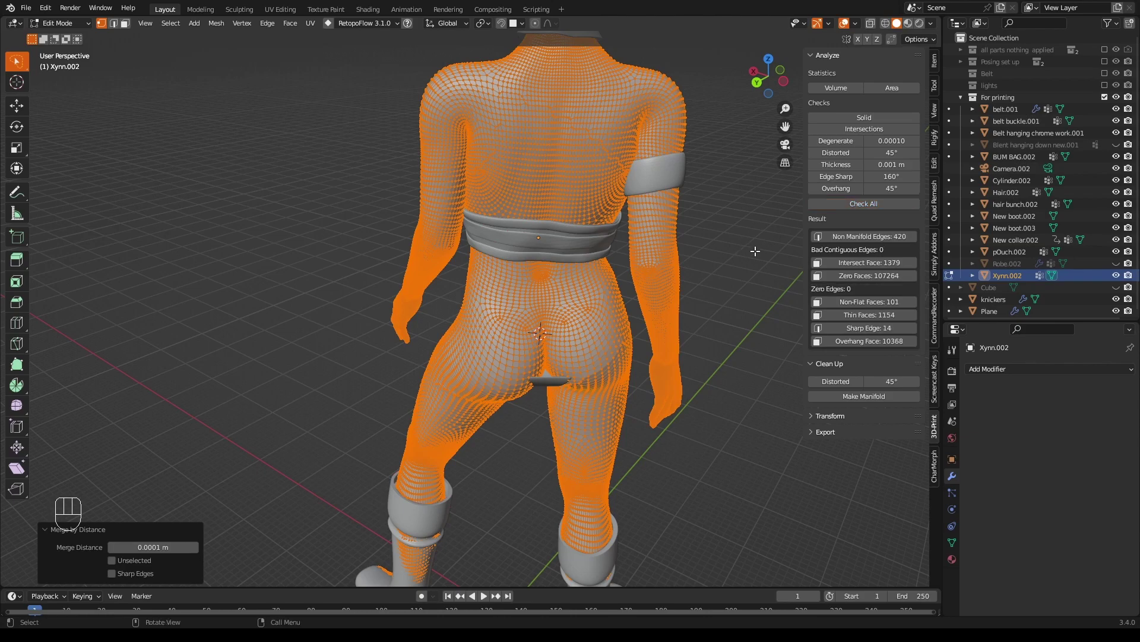
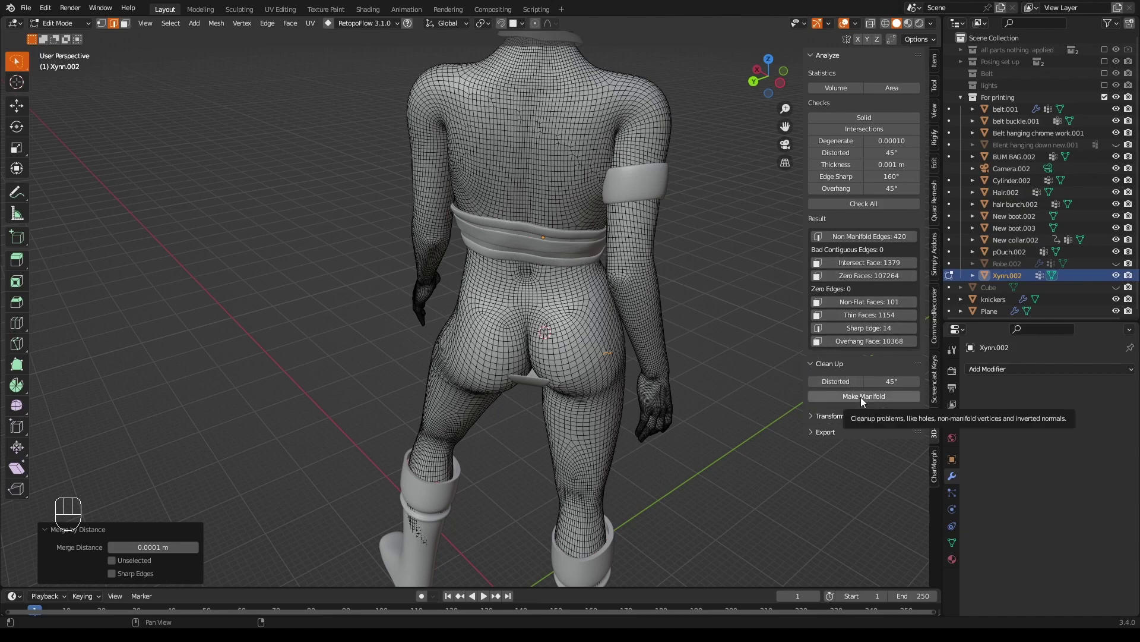
# Deselect the mesh, unhide Robe.002, return to object mode and view the figure from the front.
pyautogui.click(866, 403)
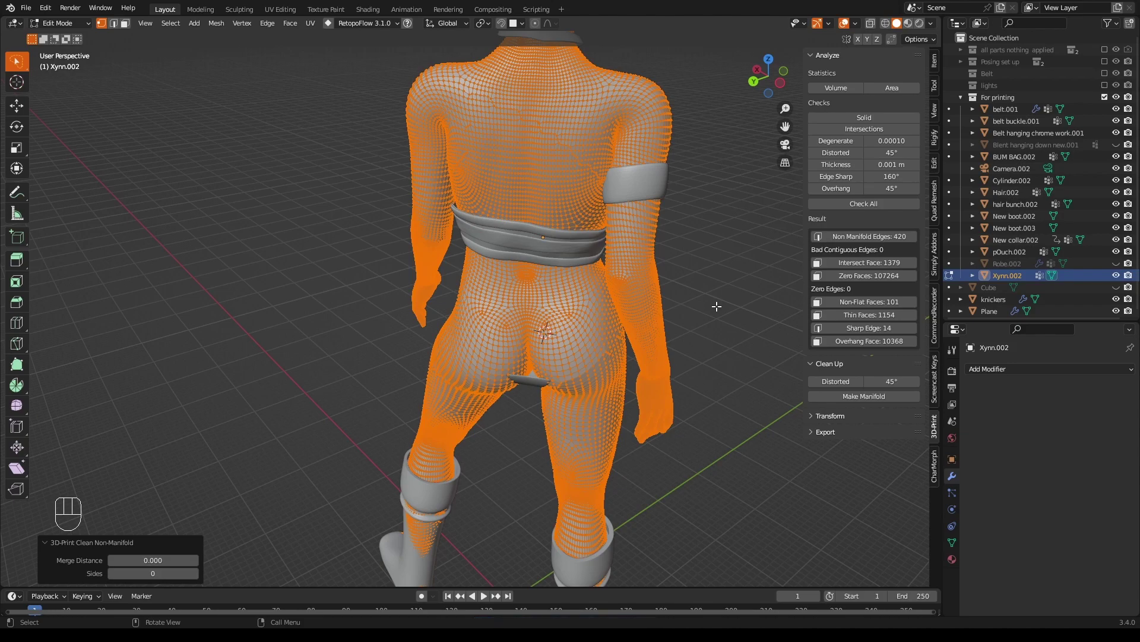
pyautogui.press('alt+a')
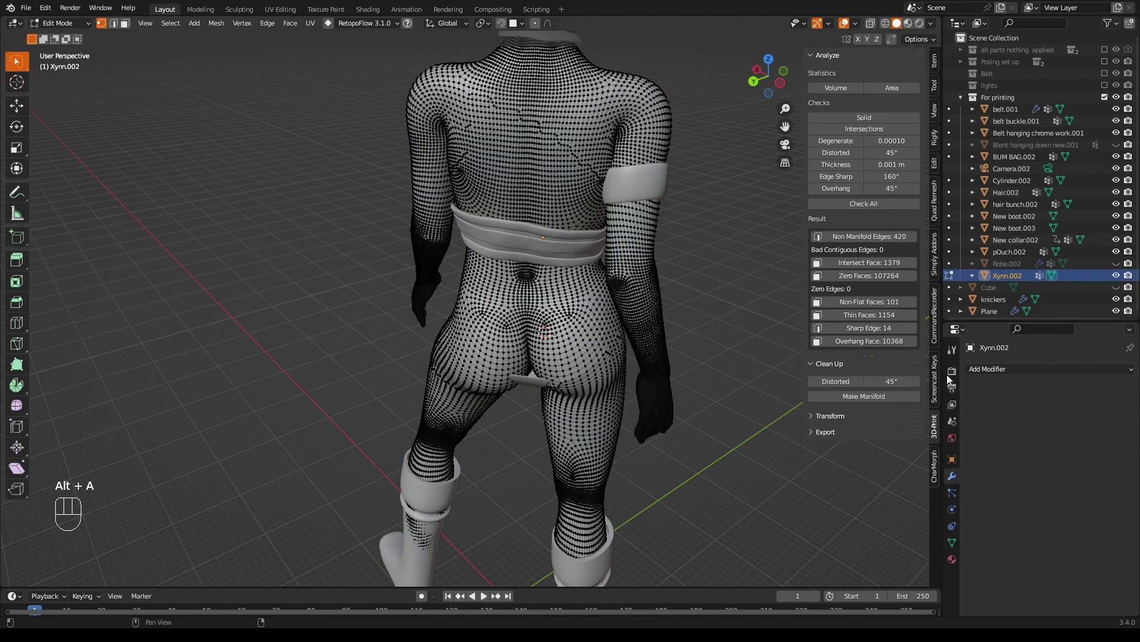
pyautogui.click(1123, 270)
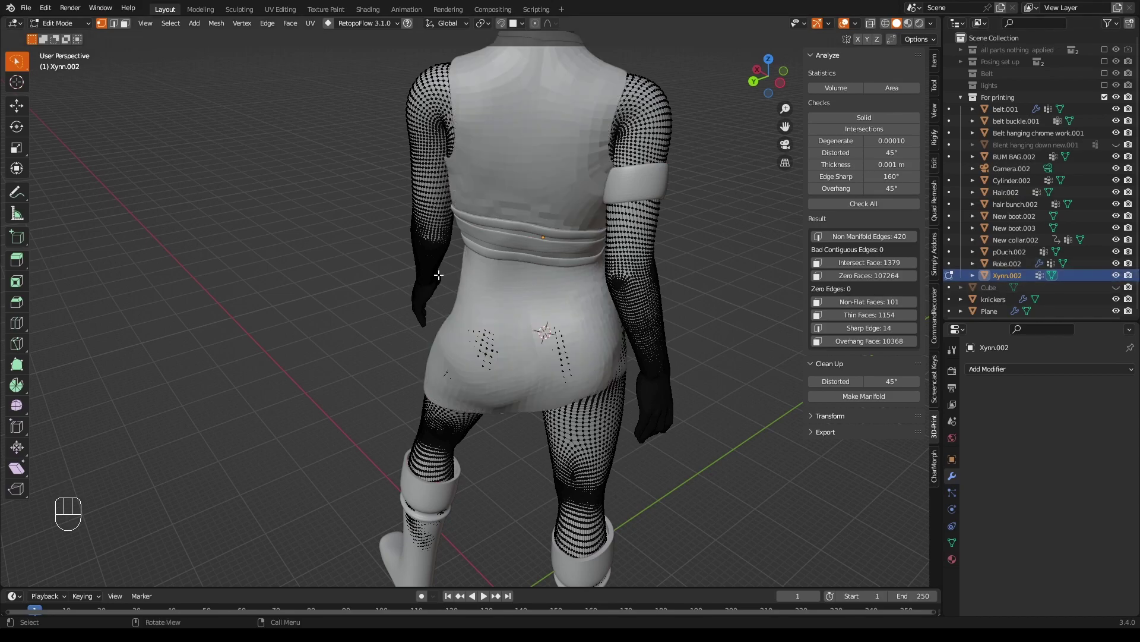
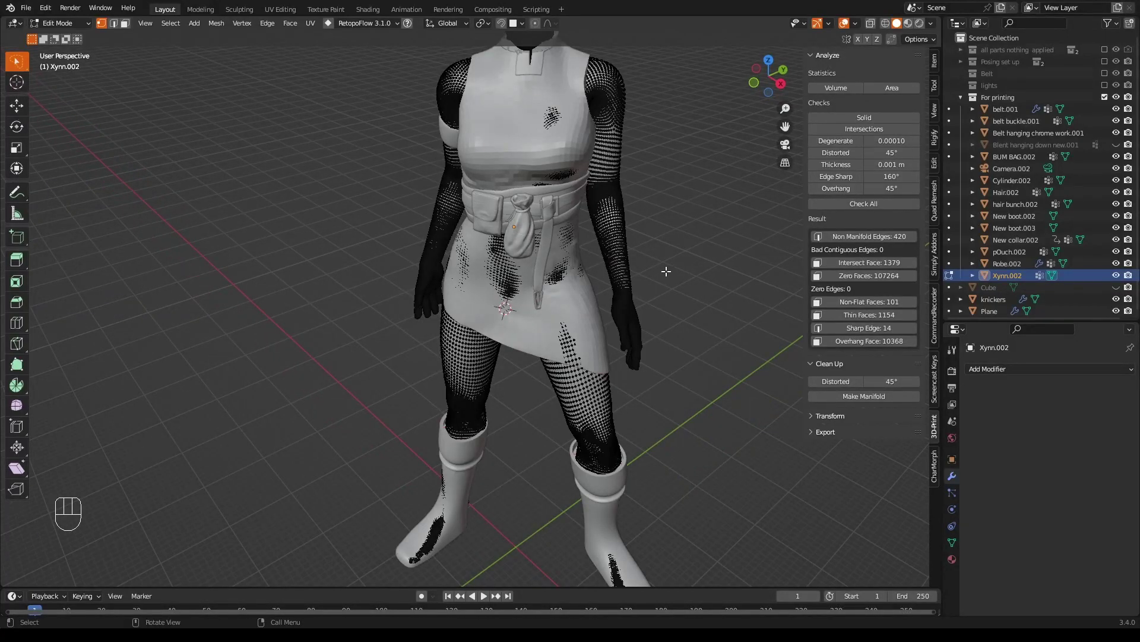
pyautogui.press('Tab')
pyautogui.moveTo(670, 275); pyautogui.dragTo(691, 276)
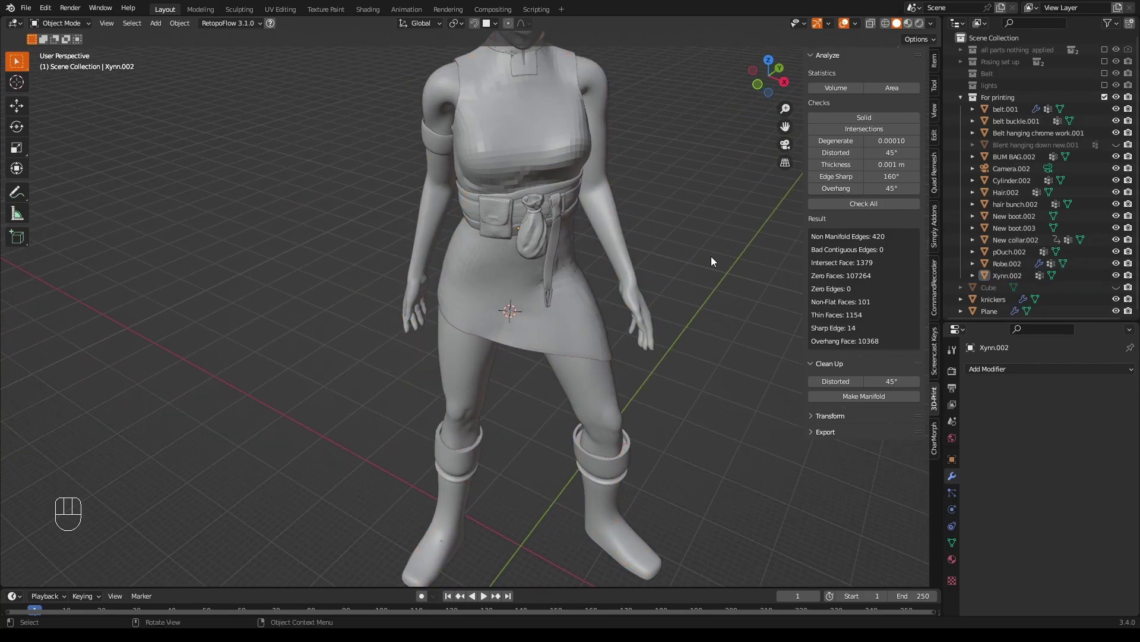
# Add a Subdivision Surface modifier to Robe.002 with viewport level 2.
pyautogui.moveTo(714, 261); pyautogui.dragTo(738, 259)
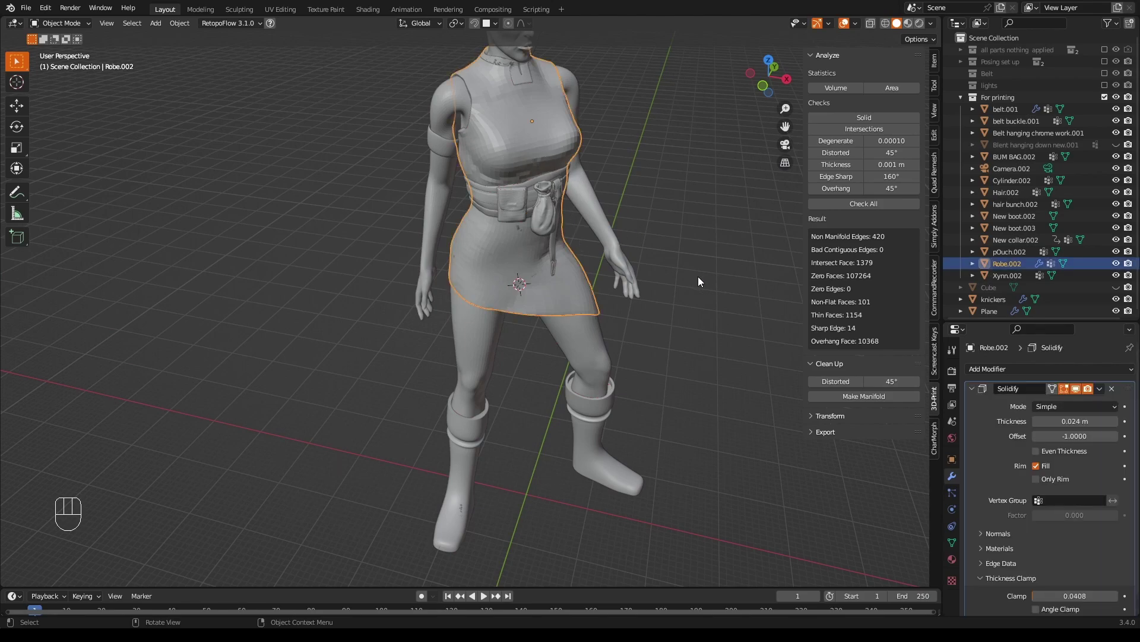
pyautogui.click(977, 395)
pyautogui.moveTo(997, 374); pyautogui.dragTo(929, 308)
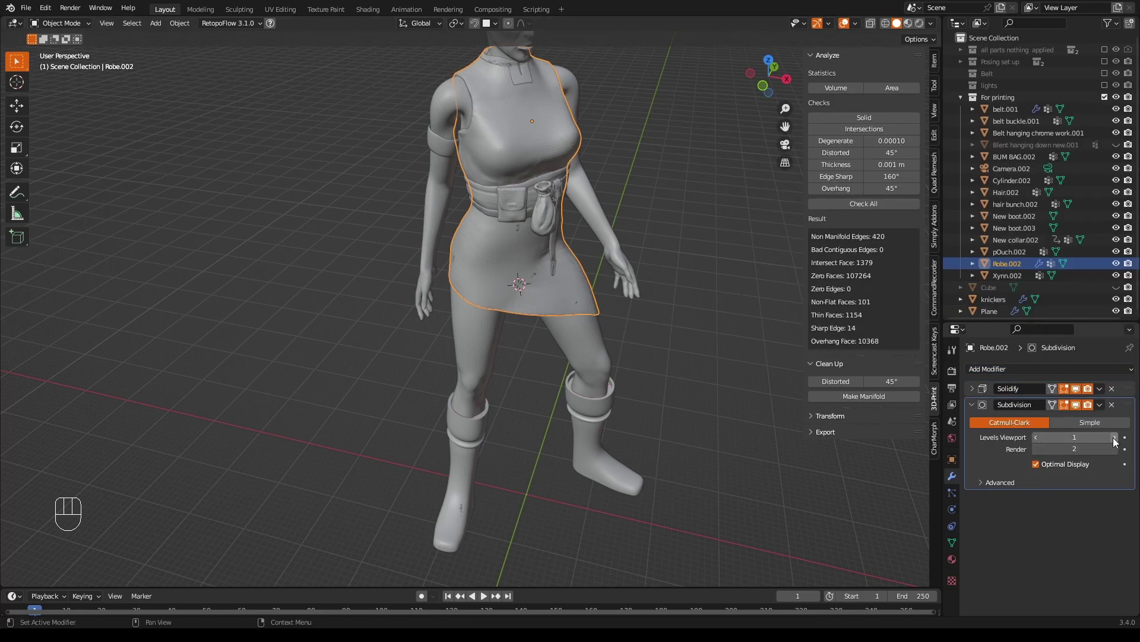
pyautogui.click(1118, 443)
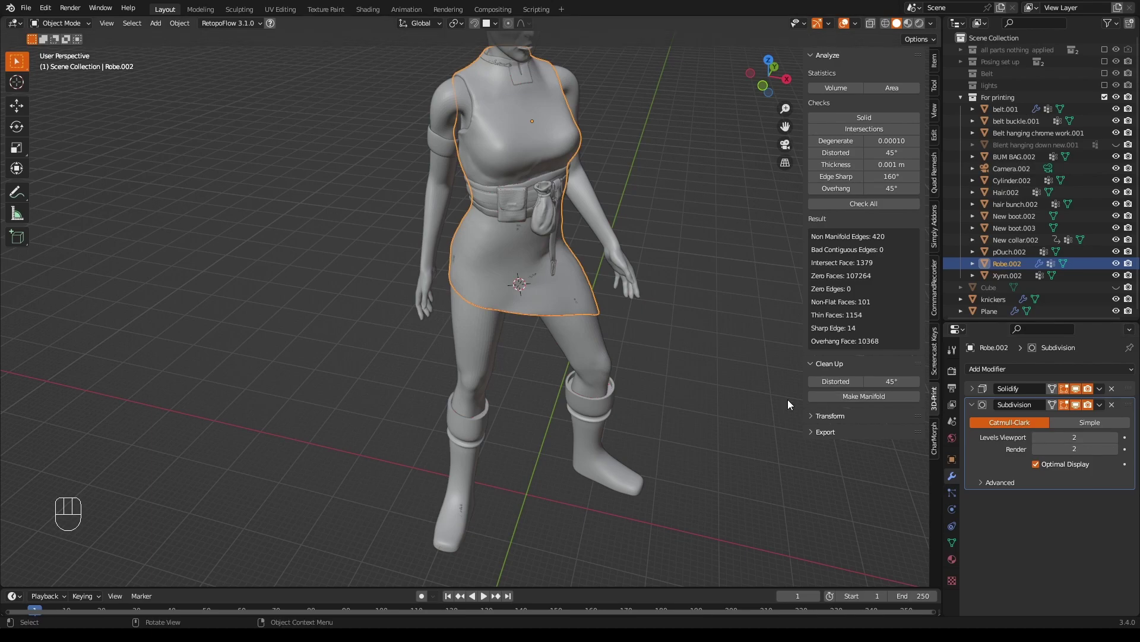
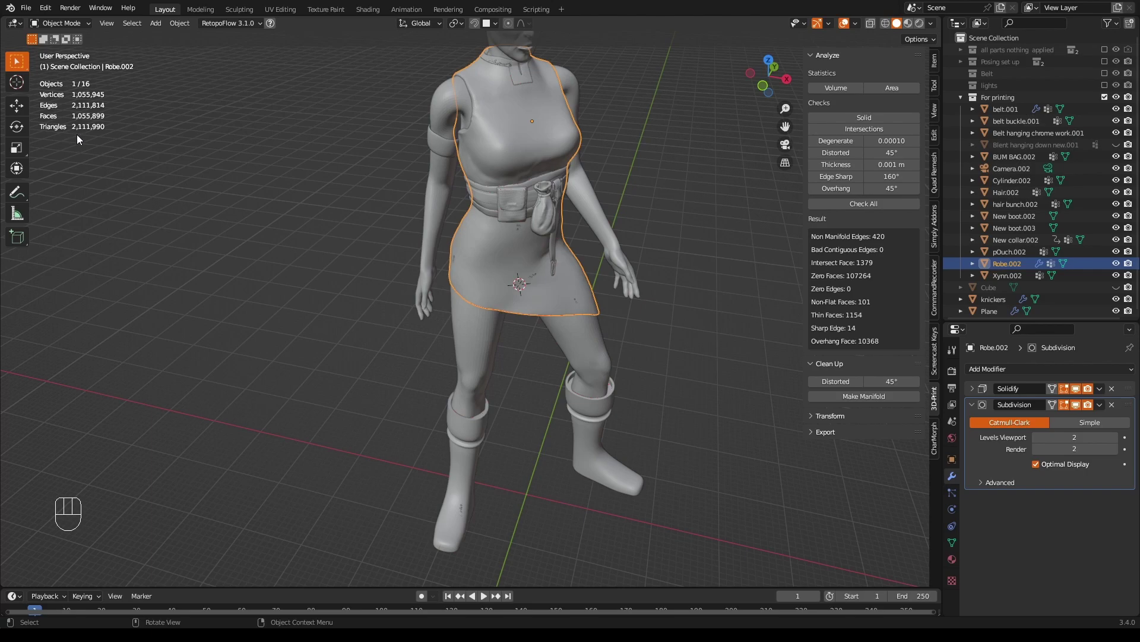
# Add a level-1 Subdivision Surface modifier to Xynn.002, inspect the torso, then select Robe.002.
pyautogui.click(481, 362)
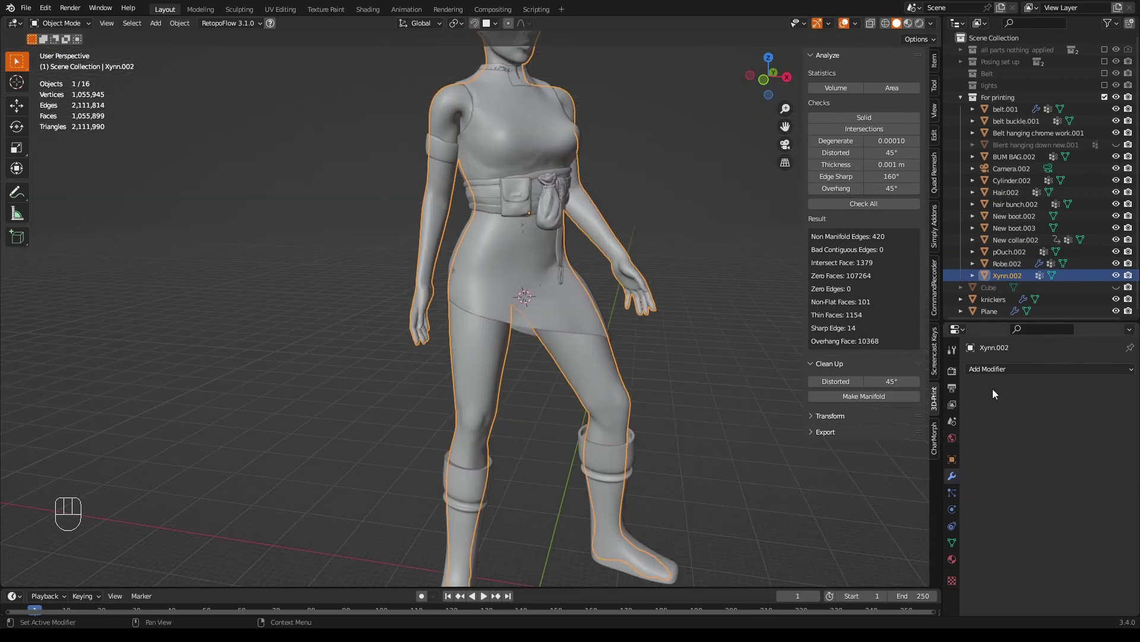
pyautogui.moveTo(991, 374); pyautogui.dragTo(912, 310)
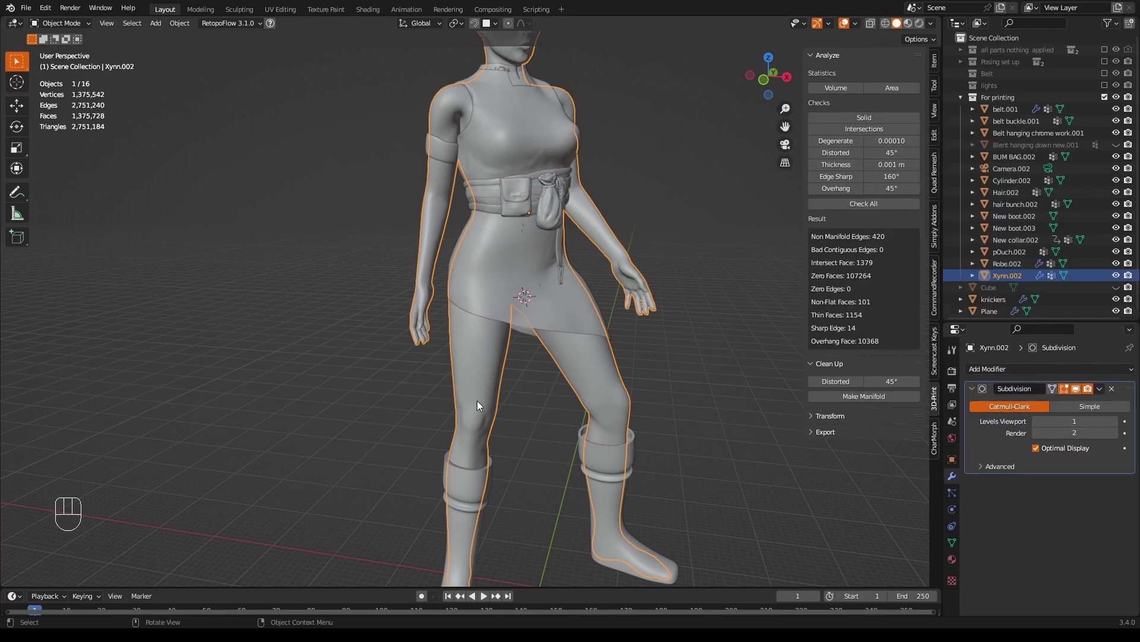
pyautogui.moveTo(677, 291); pyautogui.dragTo(632, 316)
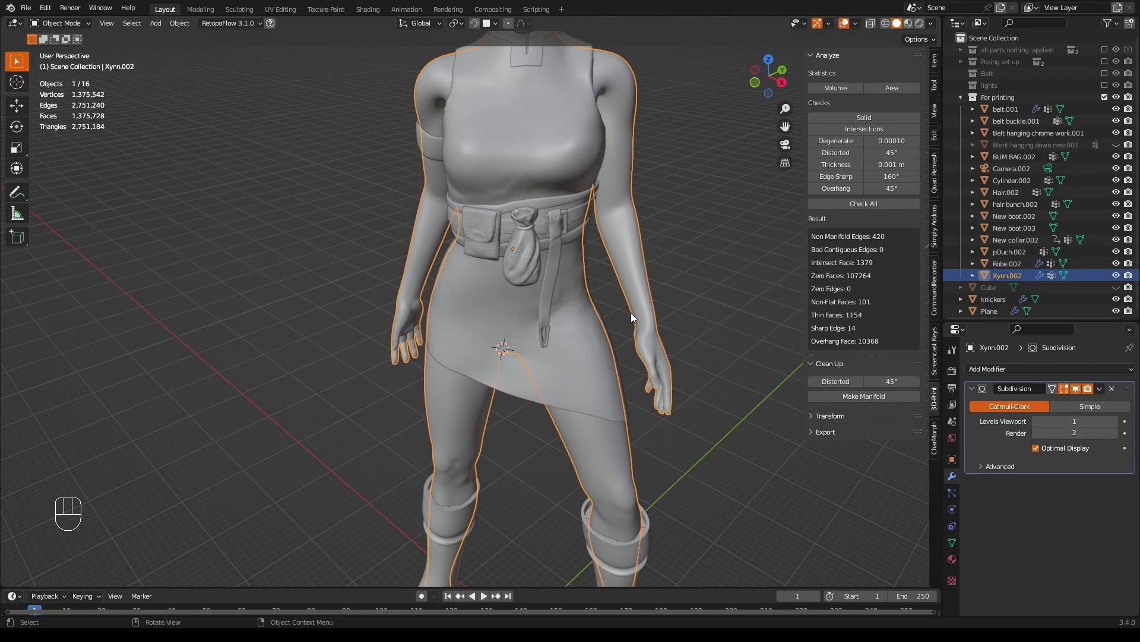
pyautogui.moveTo(634, 318); pyautogui.dragTo(718, 307)
pyautogui.moveTo(537, 229); pyautogui.dragTo(406, 234)
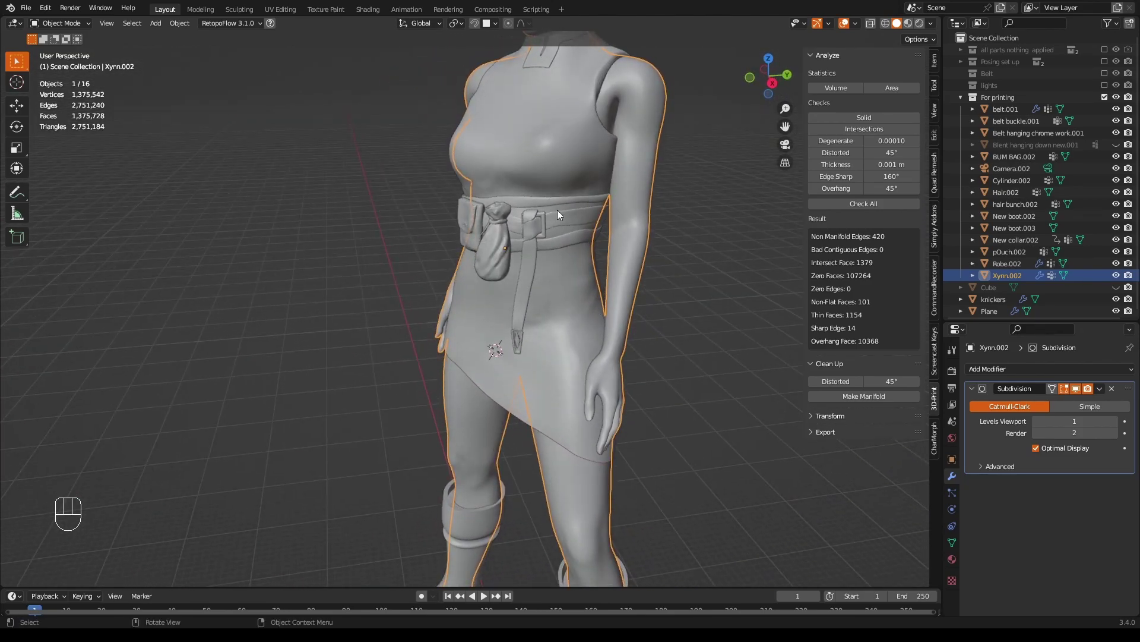
pyautogui.moveTo(588, 333); pyautogui.dragTo(589, 335)
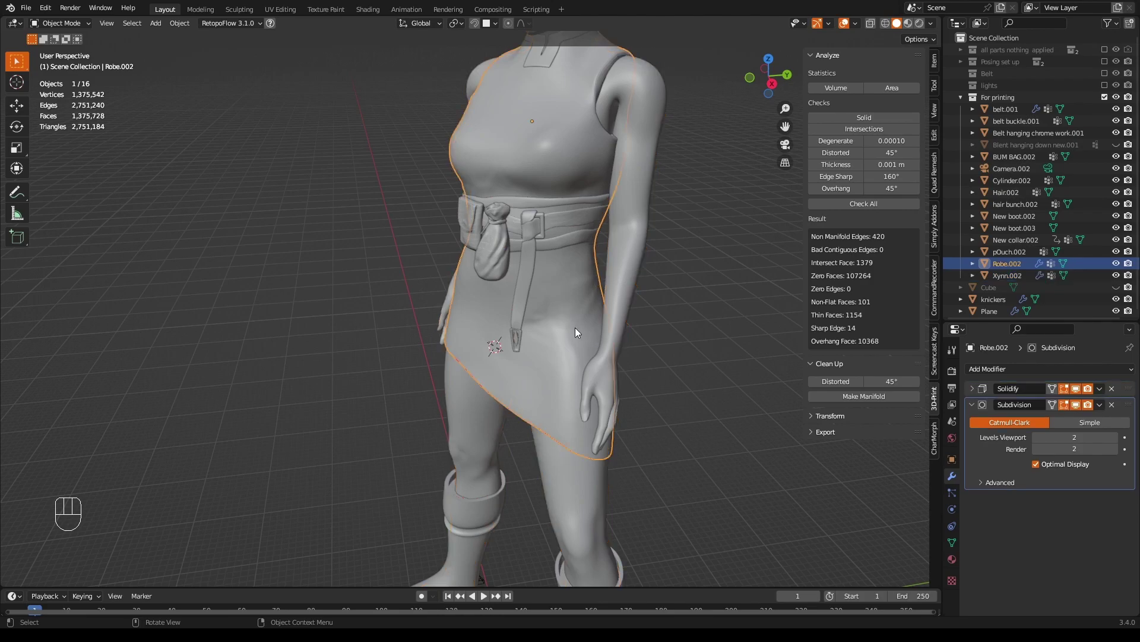
# Add a Smooth modifier (factor 0.5, 6 repeats) to Robe.002 at the top of its stack.
pyautogui.moveTo(988, 373); pyautogui.dragTo(994, 259)
pyautogui.moveTo(1130, 503); pyautogui.dragTo(1090, 377)
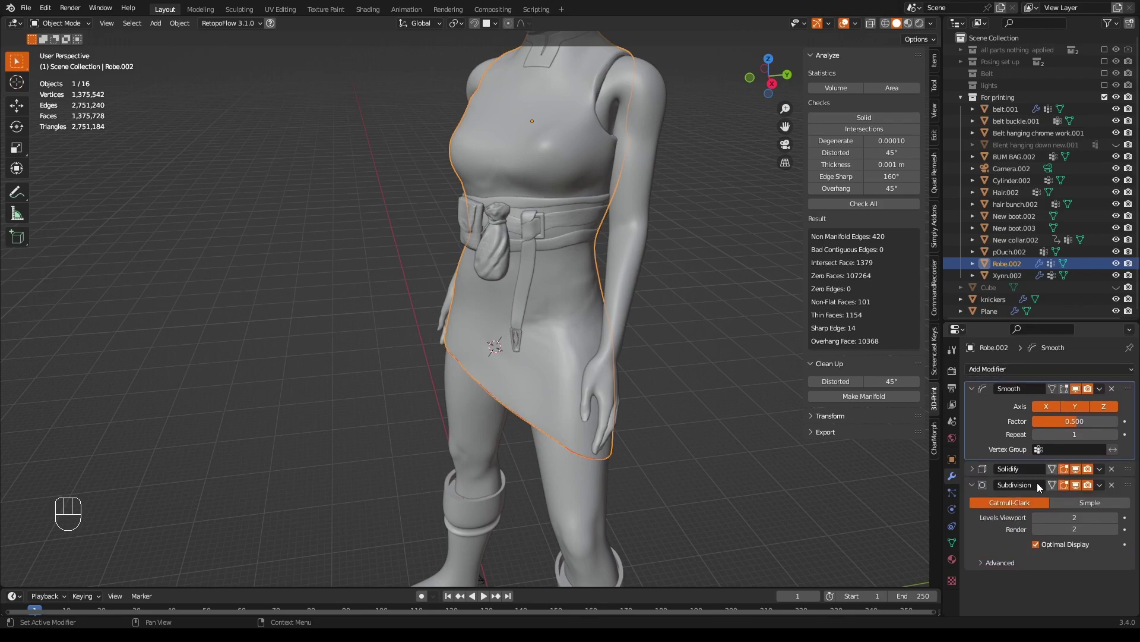
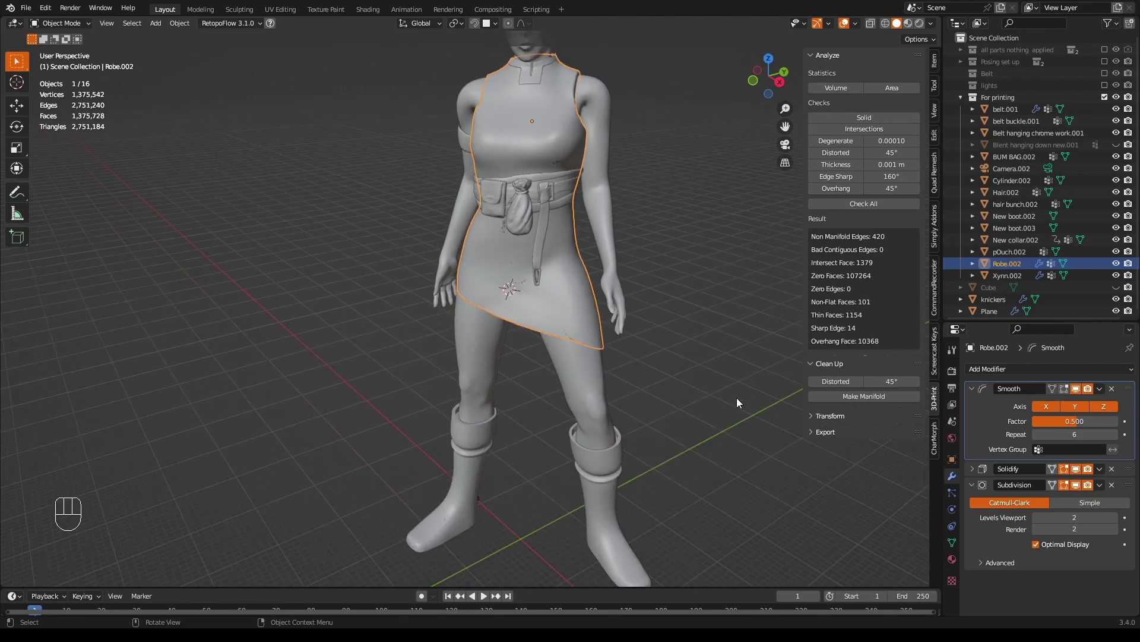
pyautogui.click(742, 404)
pyautogui.middleClick(729, 374)
pyautogui.moveTo(727, 325); pyautogui.dragTo(724, 395)
pyautogui.moveTo(715, 392); pyautogui.dragTo(751, 382)
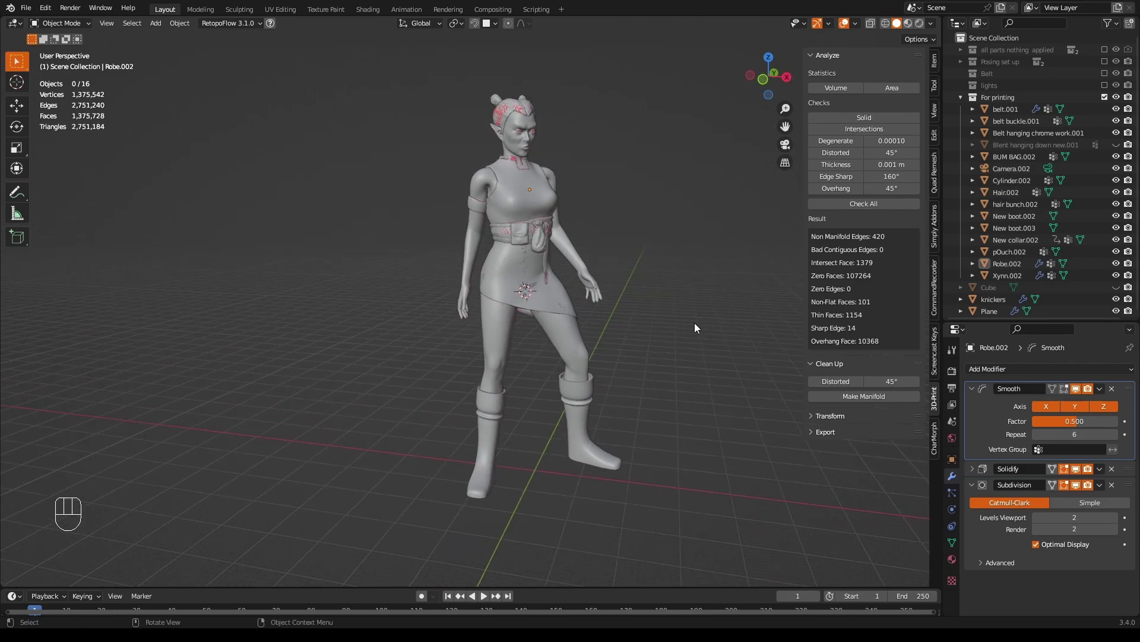
# Select the figure's parts including the hair bunch and enable X-ray view.
pyautogui.click(522, 246)
pyautogui.moveTo(544, 244); pyautogui.dragTo(517, 253)
pyautogui.click(486, 216)
pyautogui.click(502, 109)
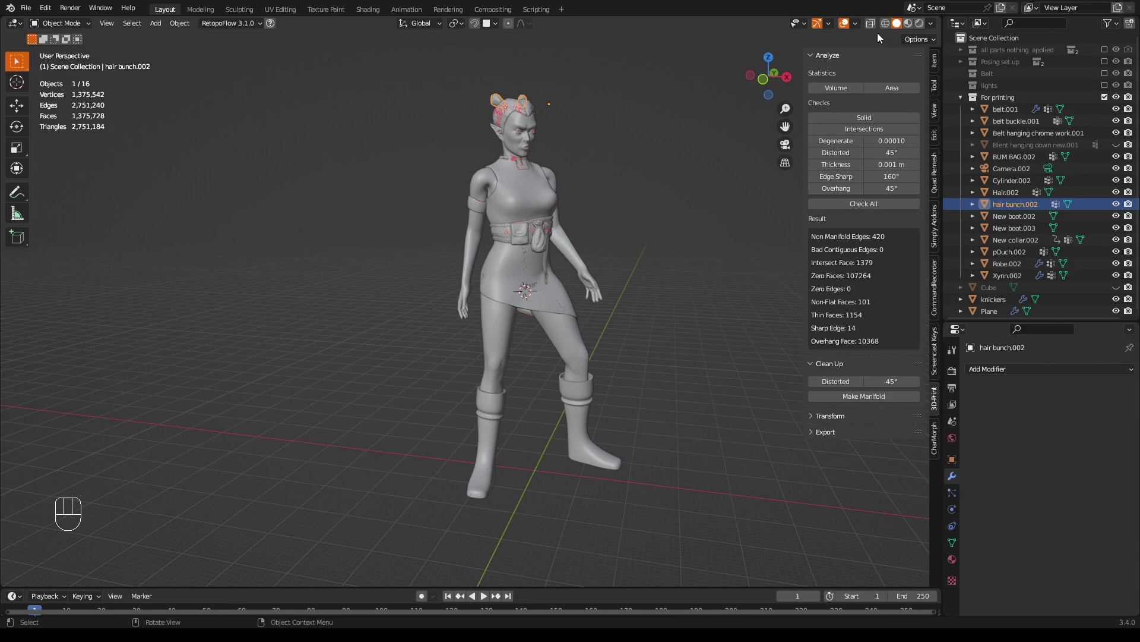
pyautogui.click(875, 30)
# Select all 16 figure parts with A and return the viewport to opaque shading.
pyautogui.press('a')
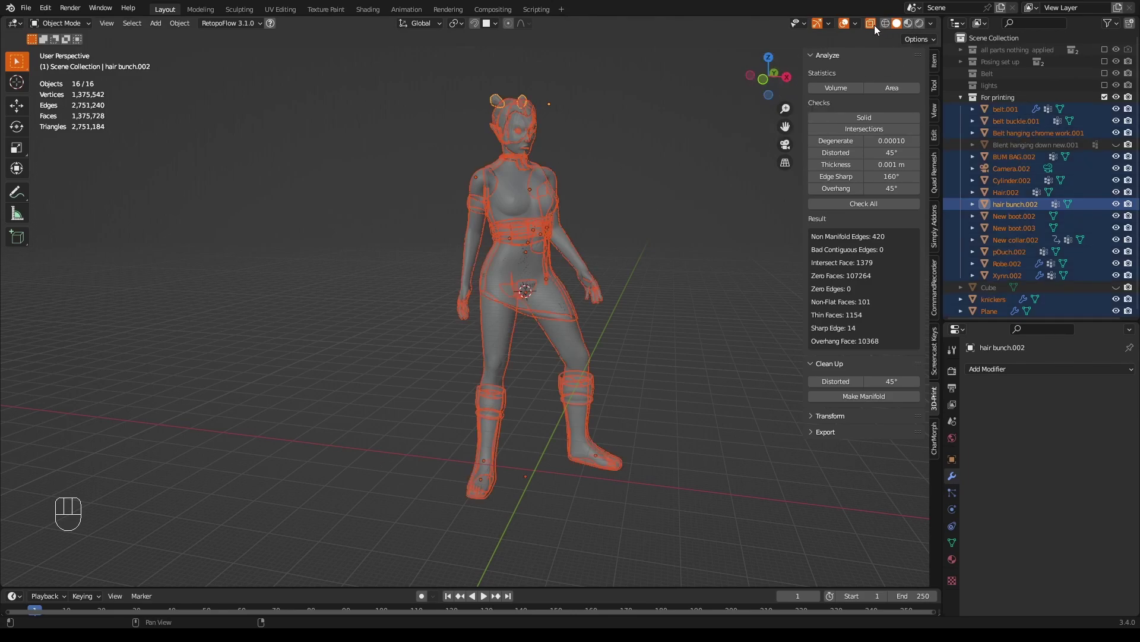
pyautogui.click(880, 32)
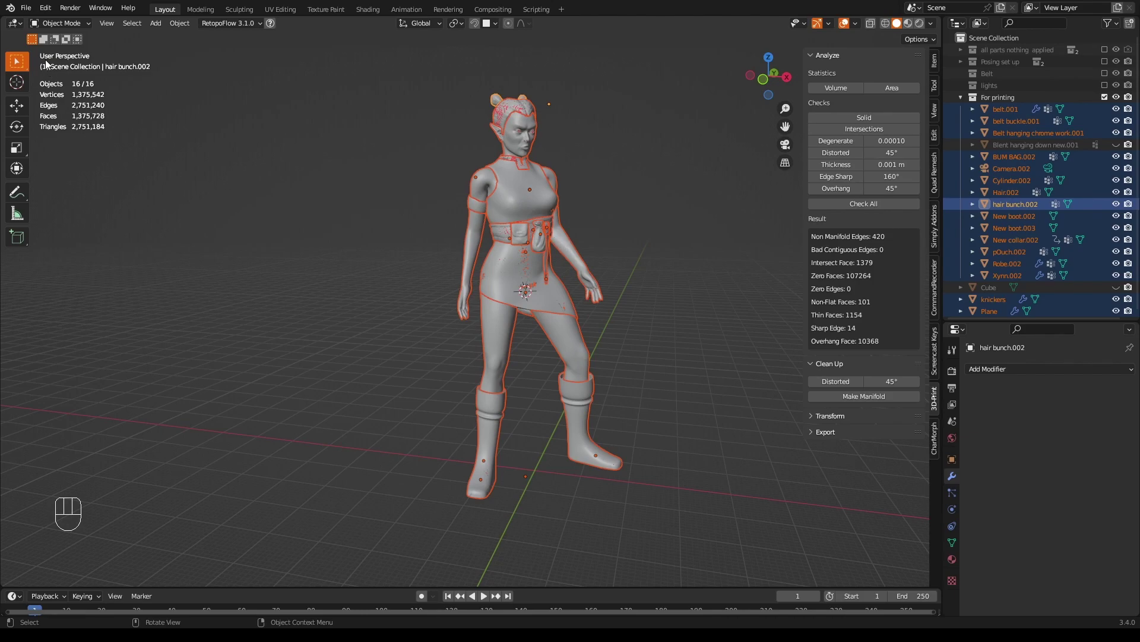
# Begin STL export of the selection as Xynn.stl in Downloads with modifiers applied.
pyautogui.moveTo(32, 13); pyautogui.dragTo(171, 281)
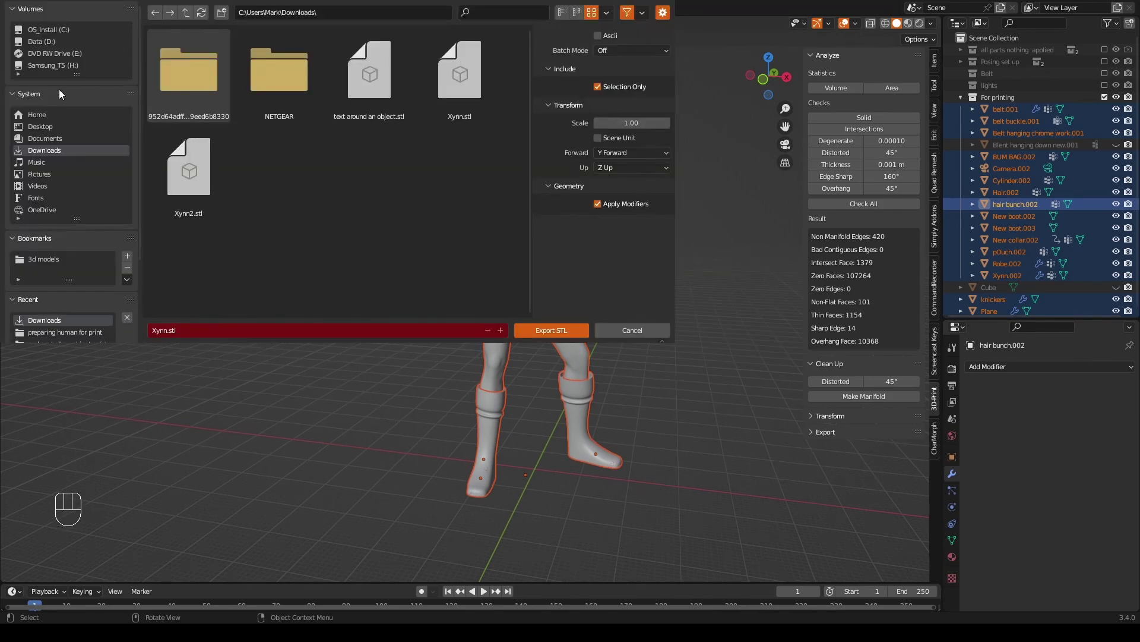